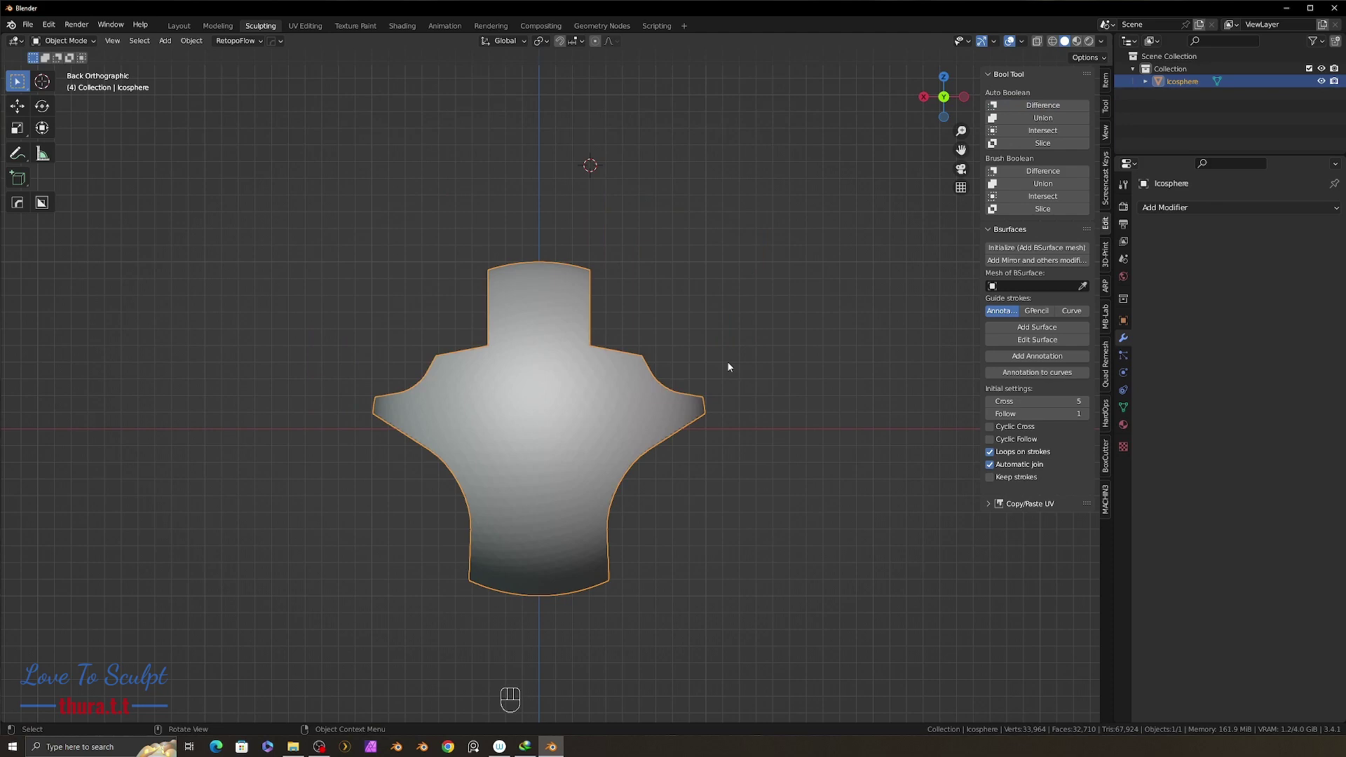
Cut the sphere with a segment-limited Line Trim so its top becomes a stepped notch.
left_click_drag(732, 360, 770, 383)
middle_click(606, 383)
middle_click(592, 435)
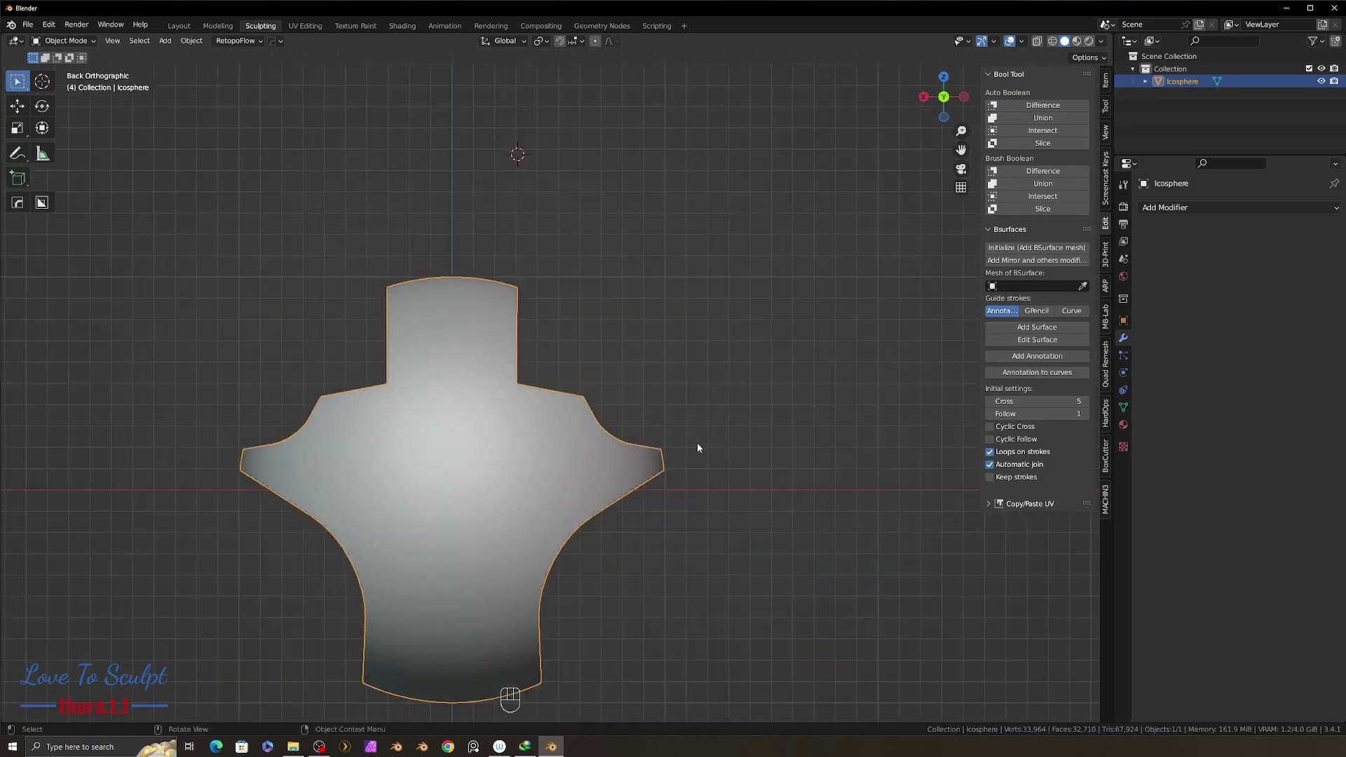
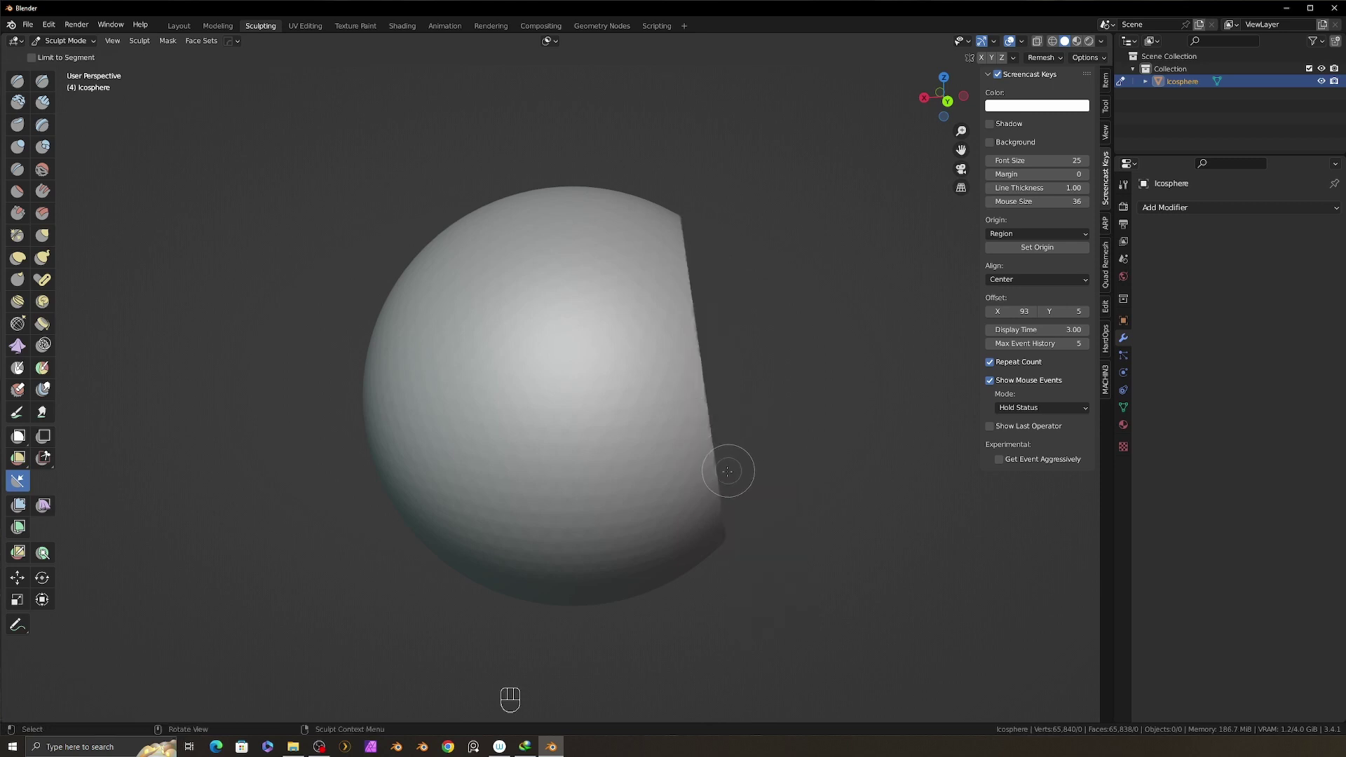
key("ctrl+z")
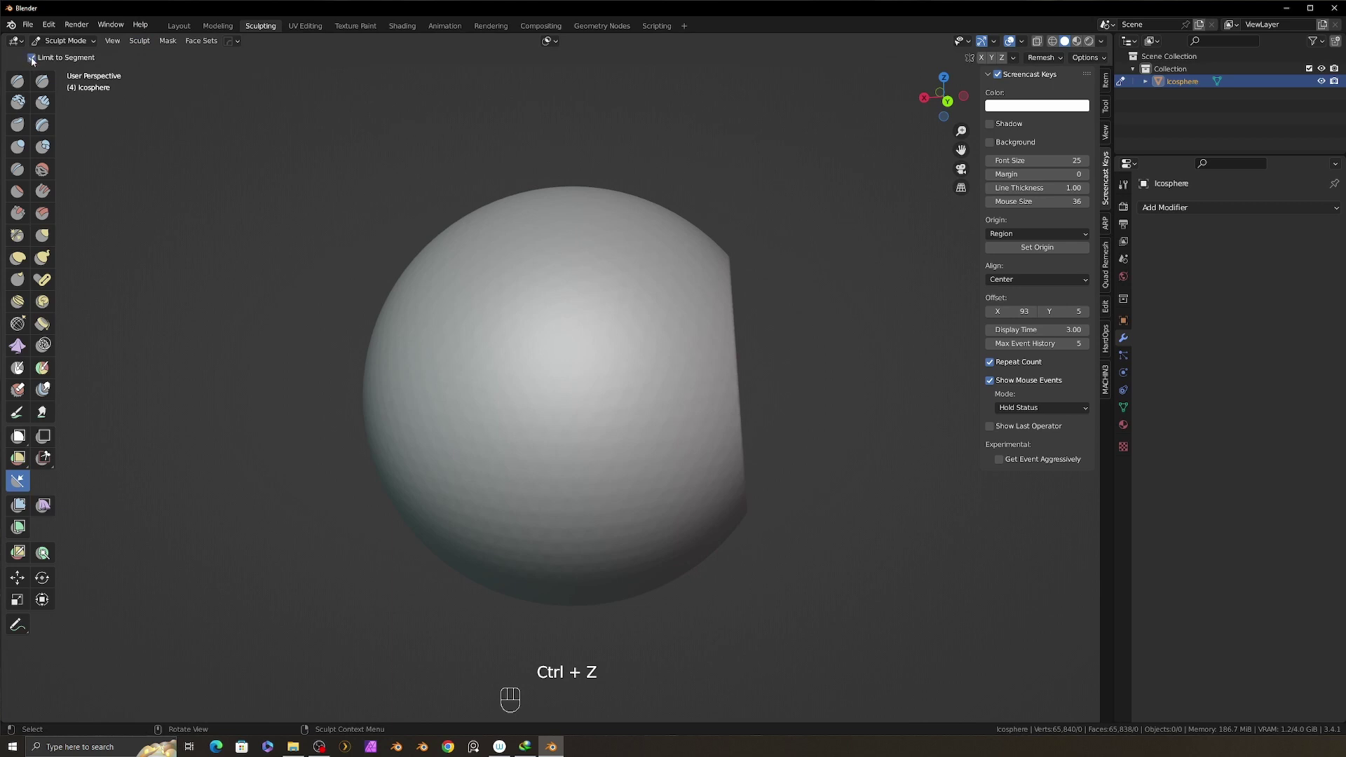
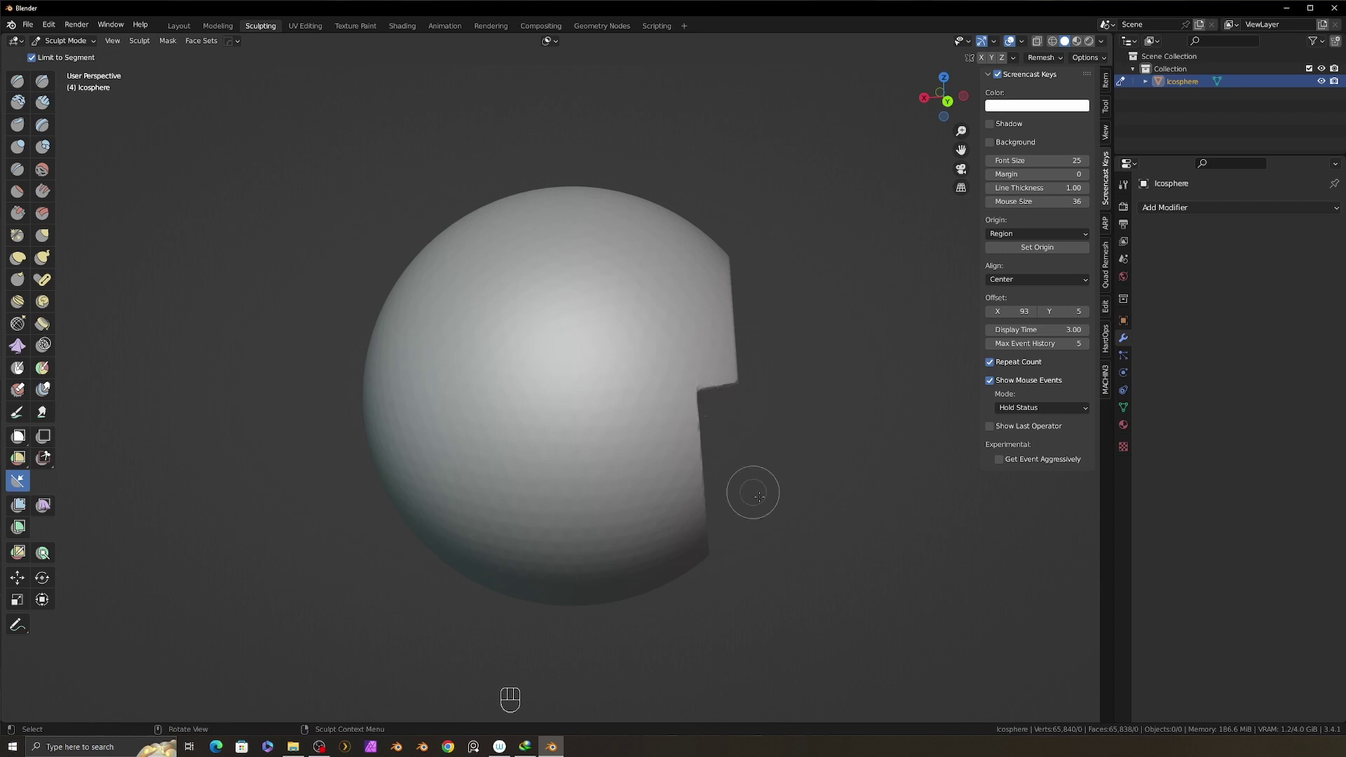
Orbit in Object Mode to inspect the stepped cut in 3D.
left_click_drag(732, 361, 770, 383)
middle_click(606, 382)
middle_click(592, 434)
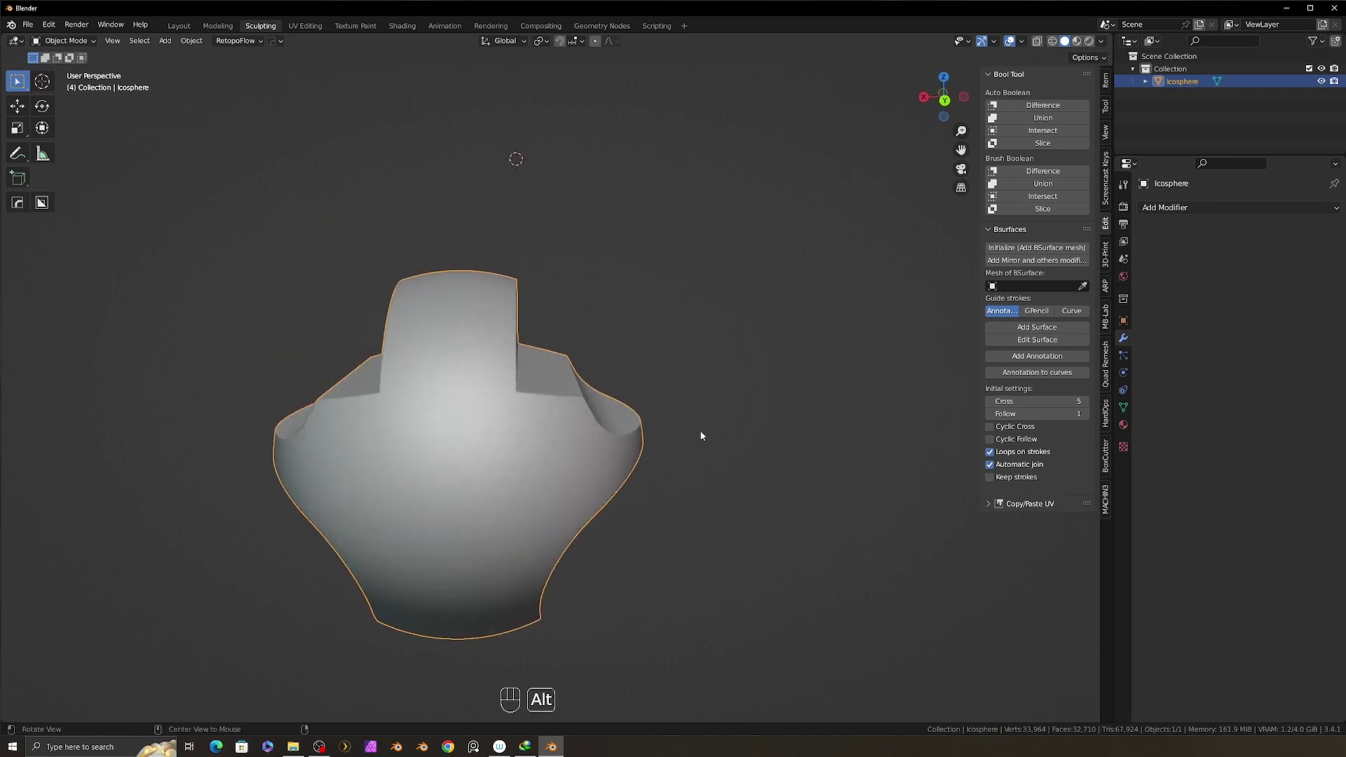
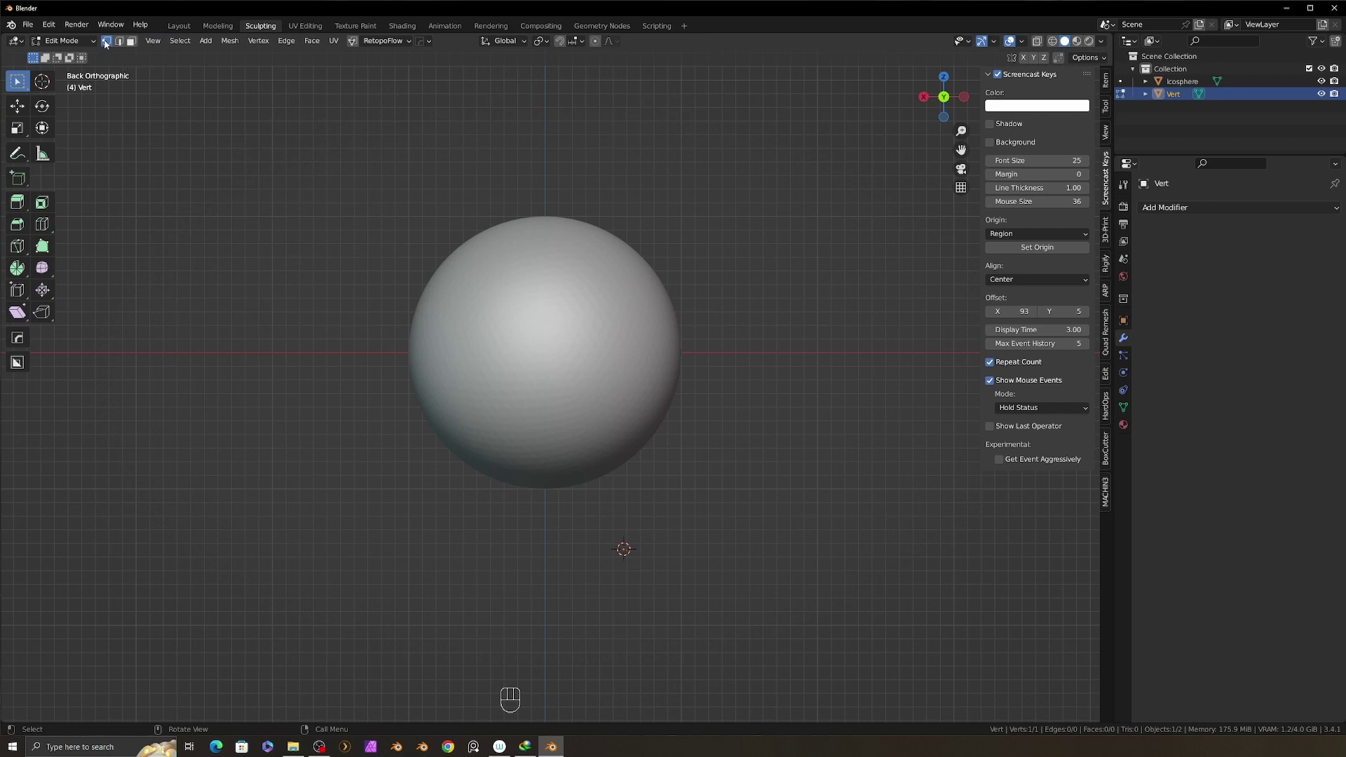
In vertex select, extrude the lone vertex into a first edge, toggling X-ray to see it over the sphere.
left_click(122, 46)
left_click(135, 48)
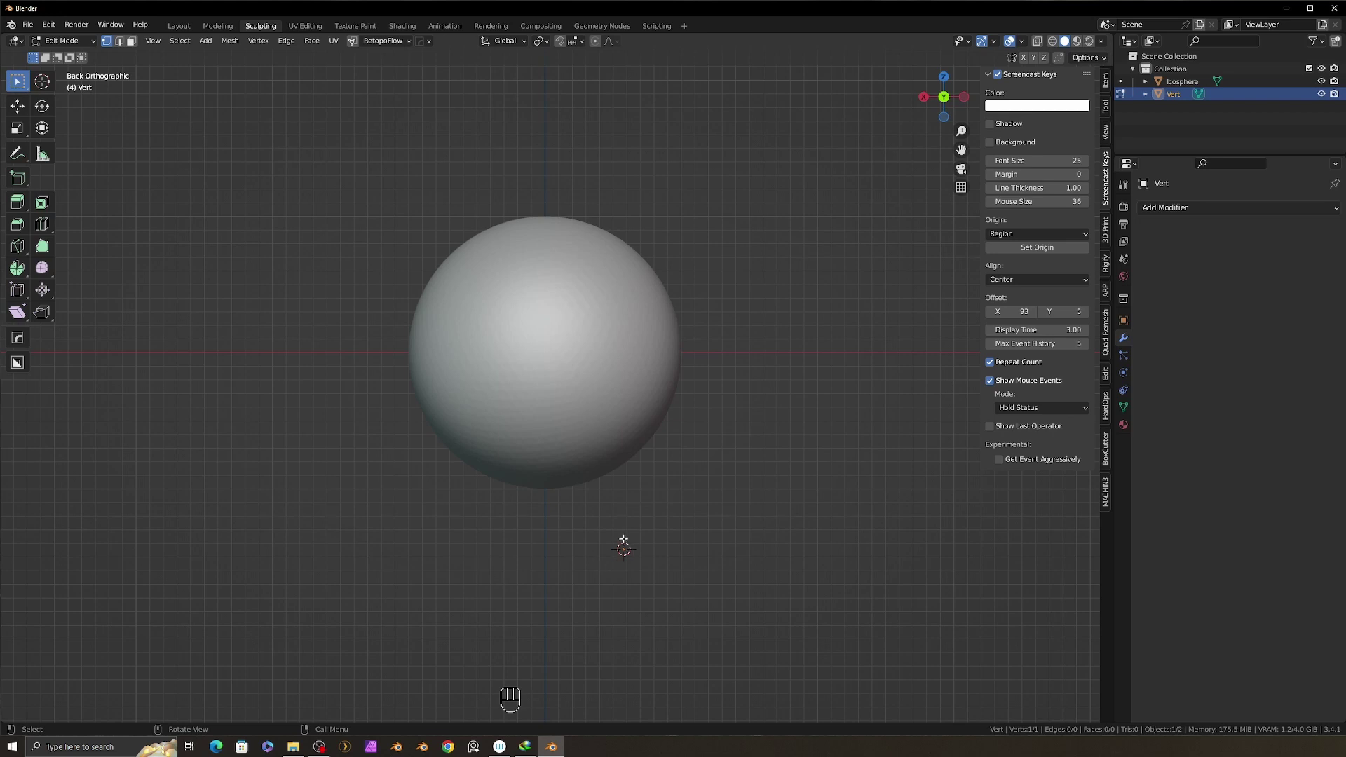
key("e")
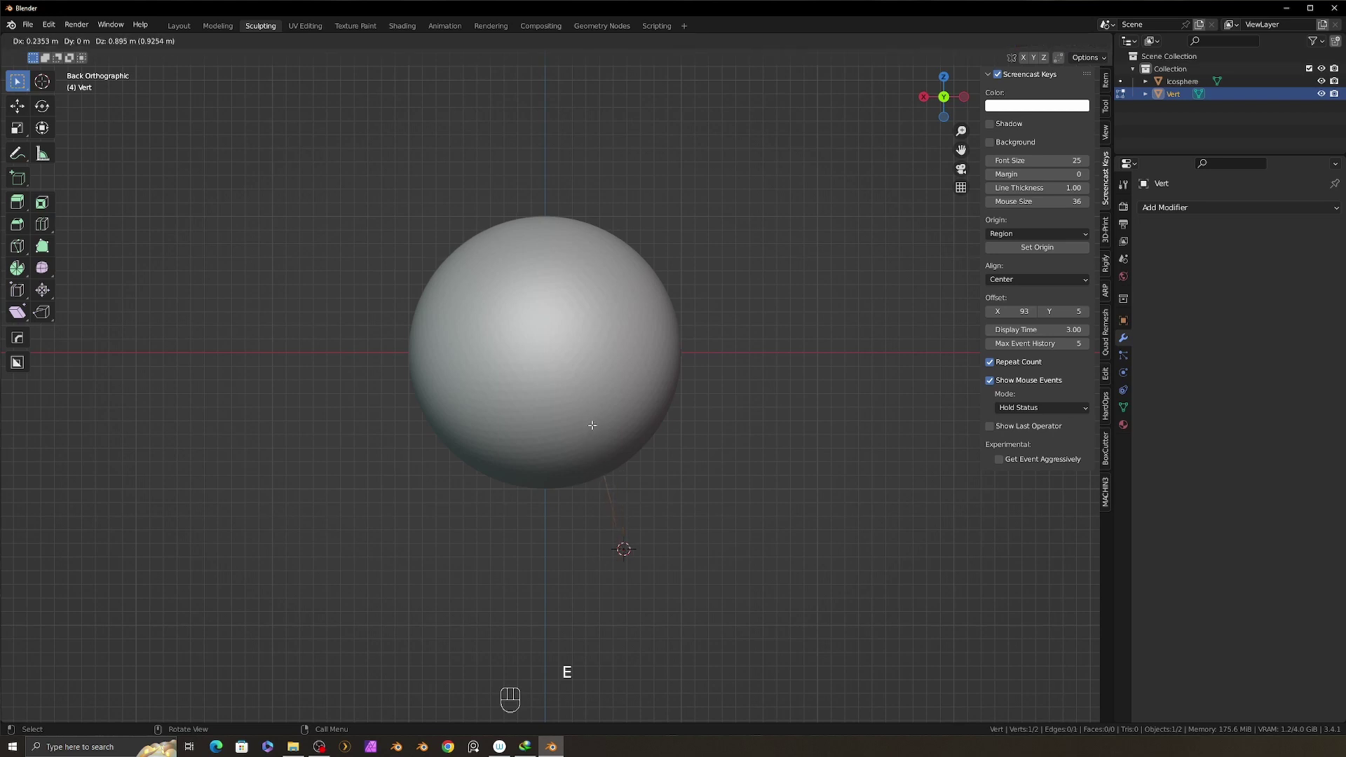
key("shift+z")
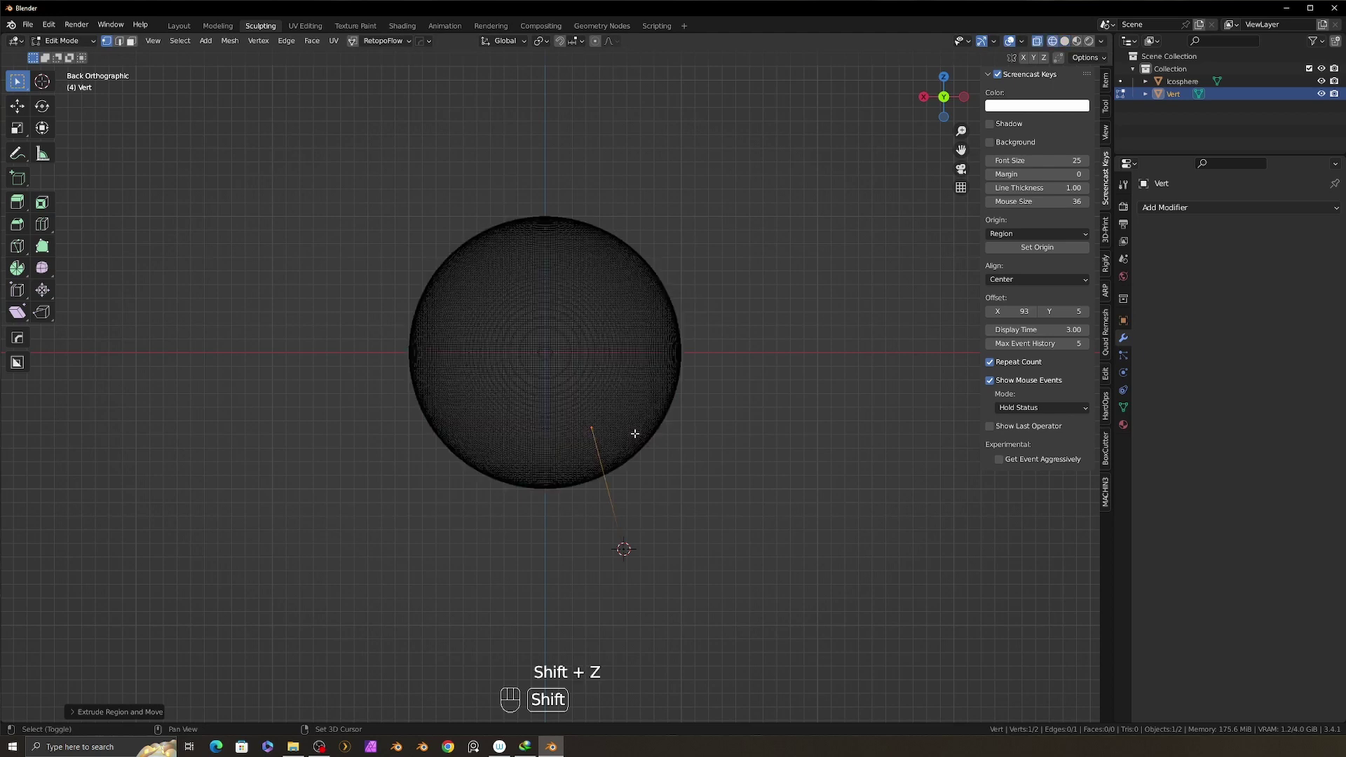
key("shift+z")
key("shift+z")
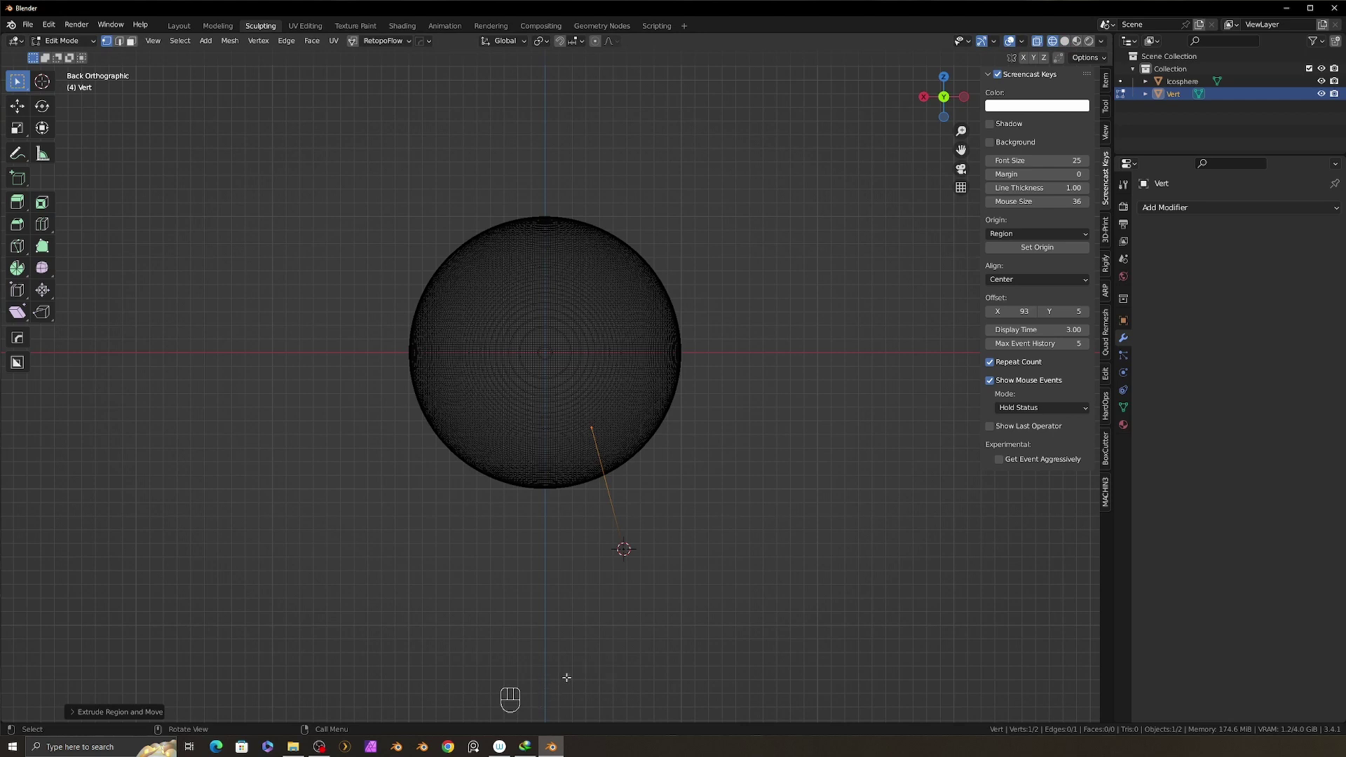
key("shift+z")
key("shift+z")
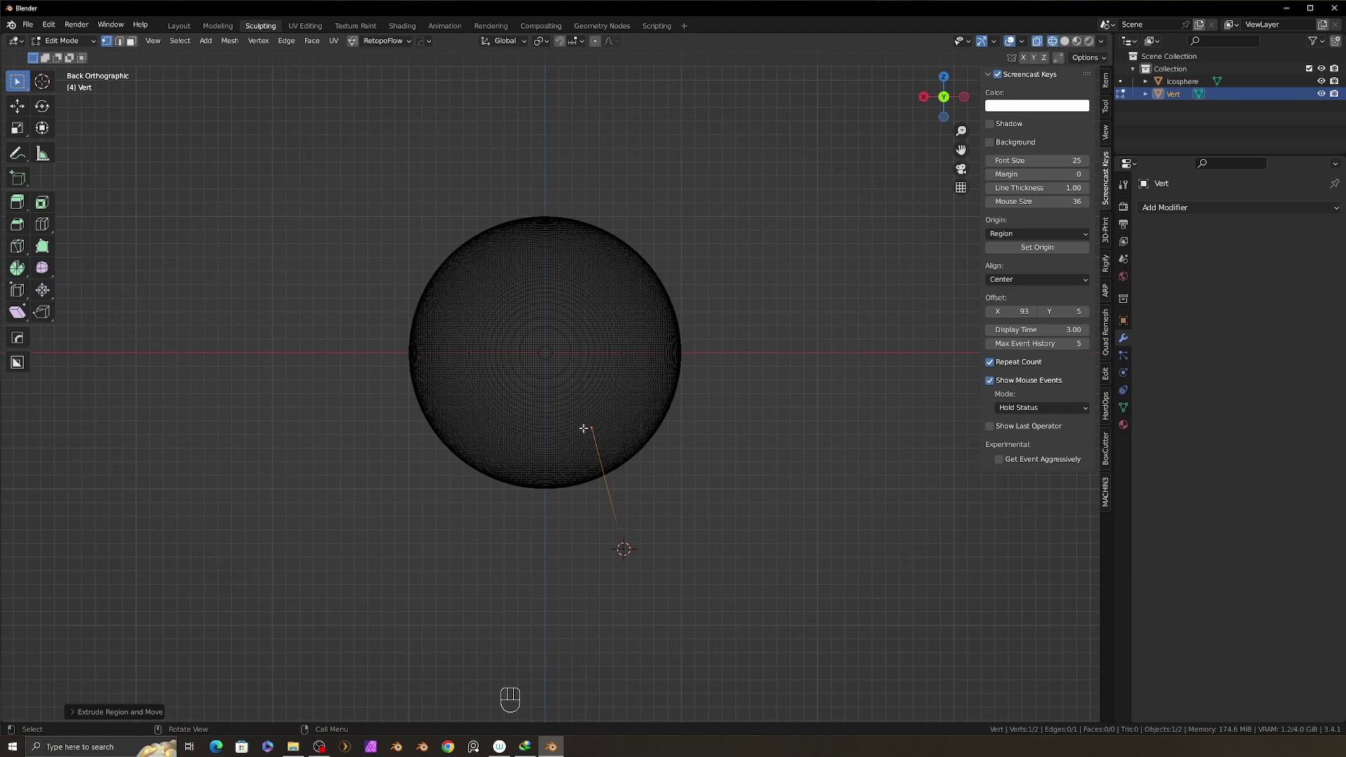
Extrude a second edge and move the middle vertex to set the line's bend.
key("e")
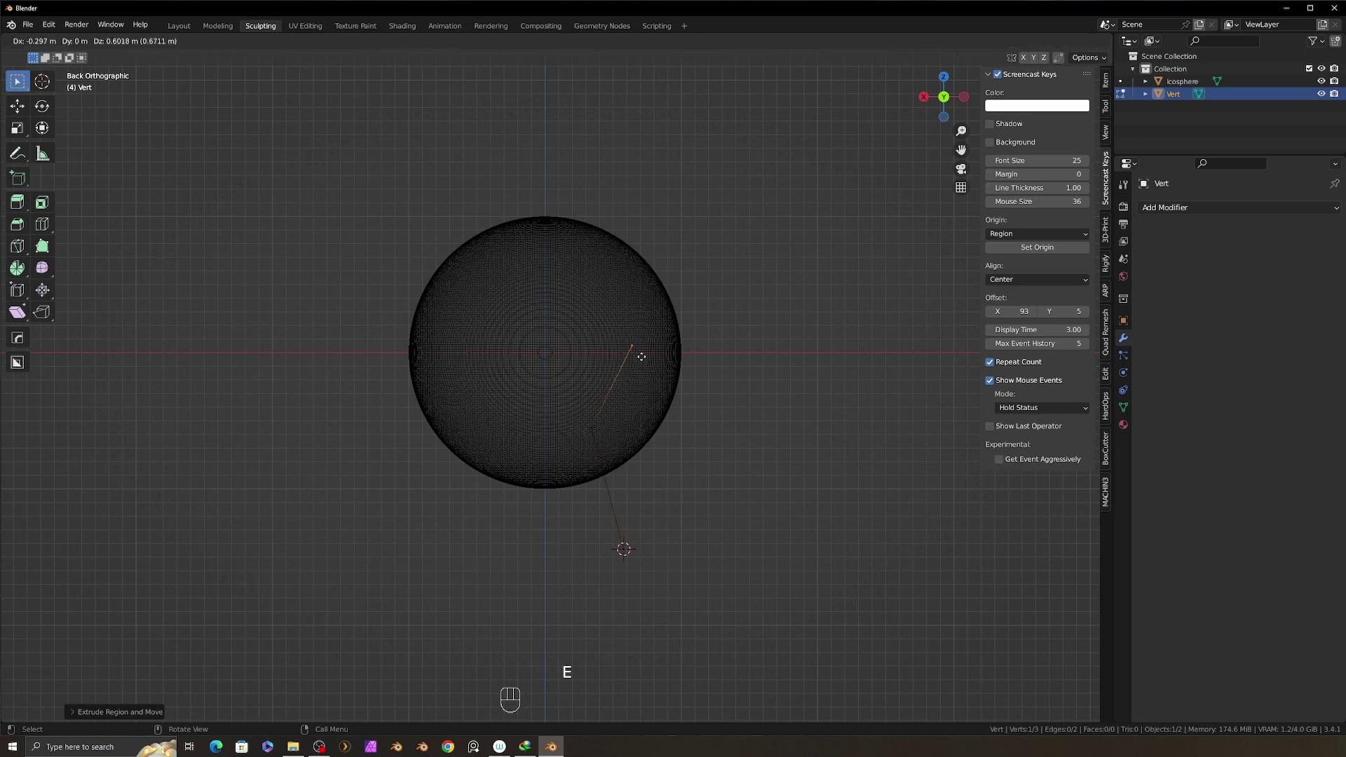
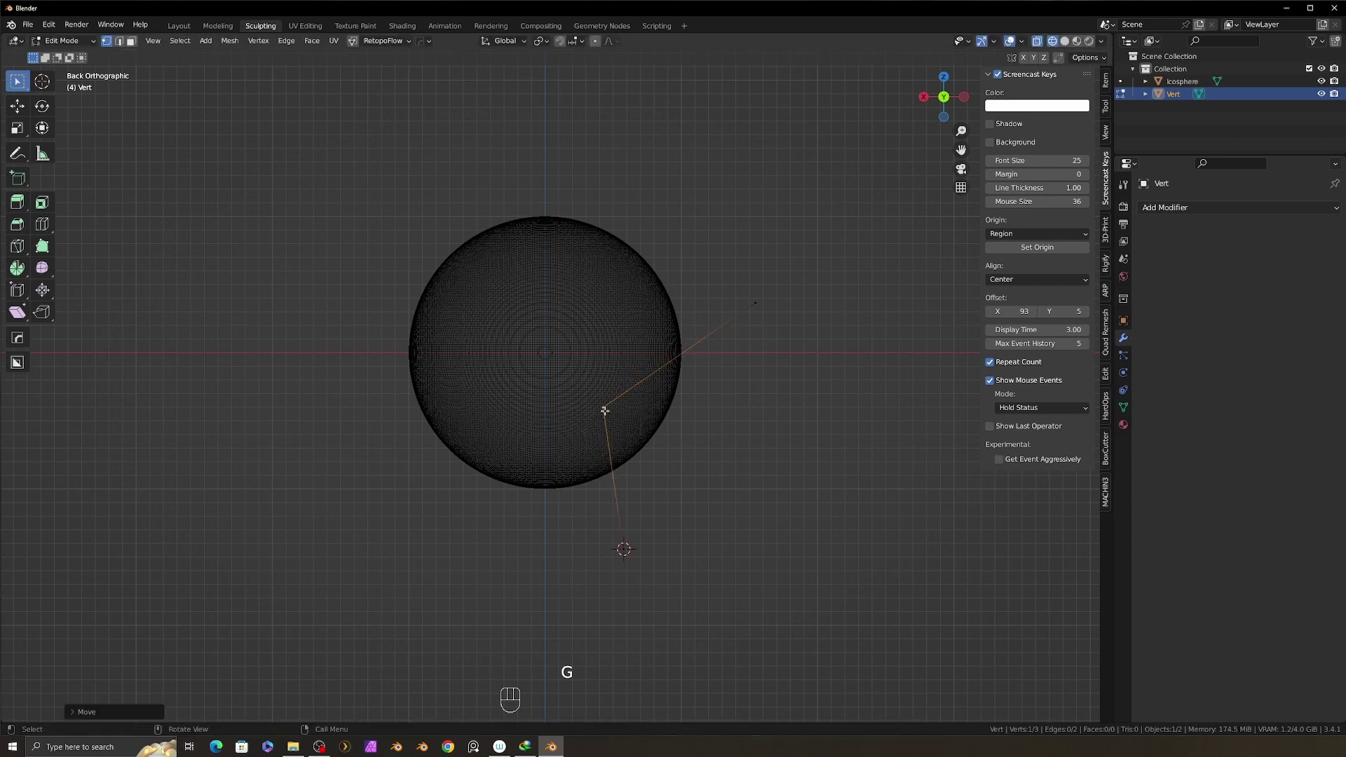
key("g")
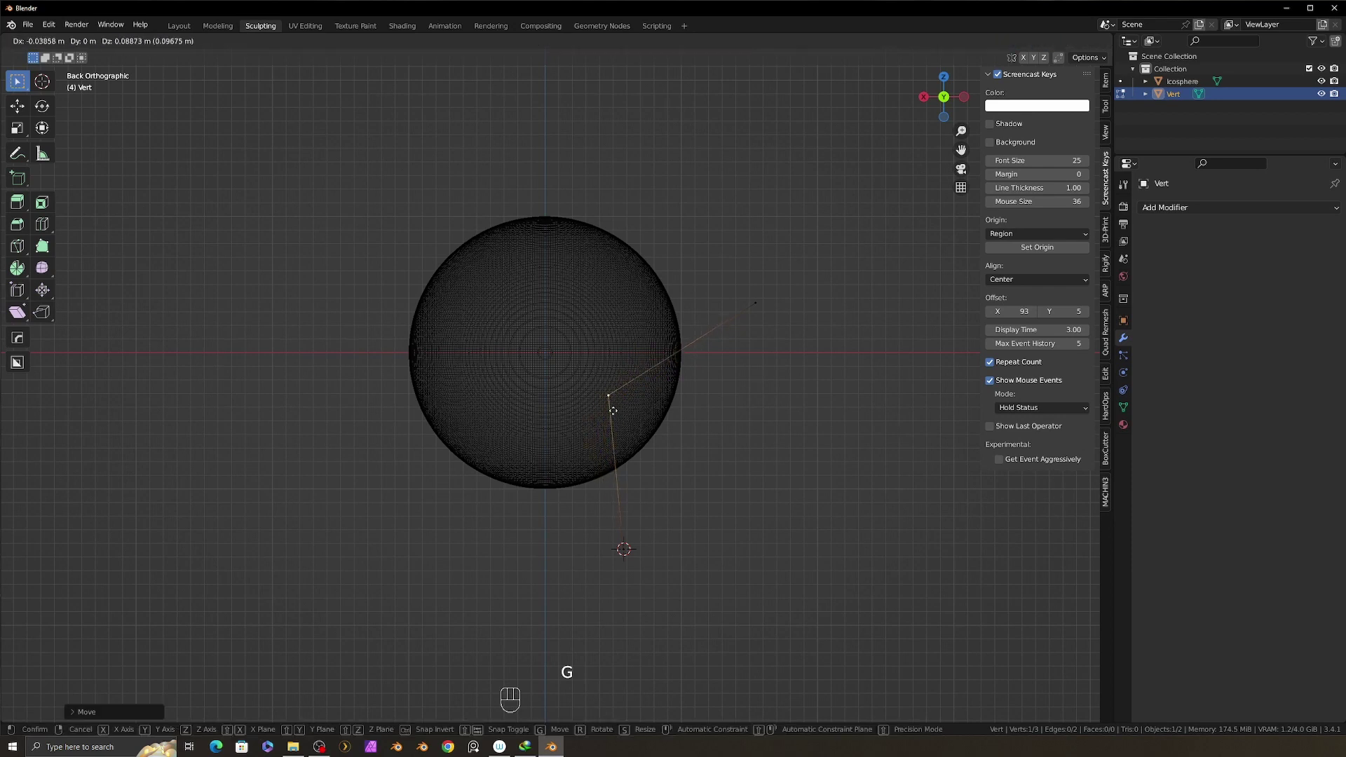
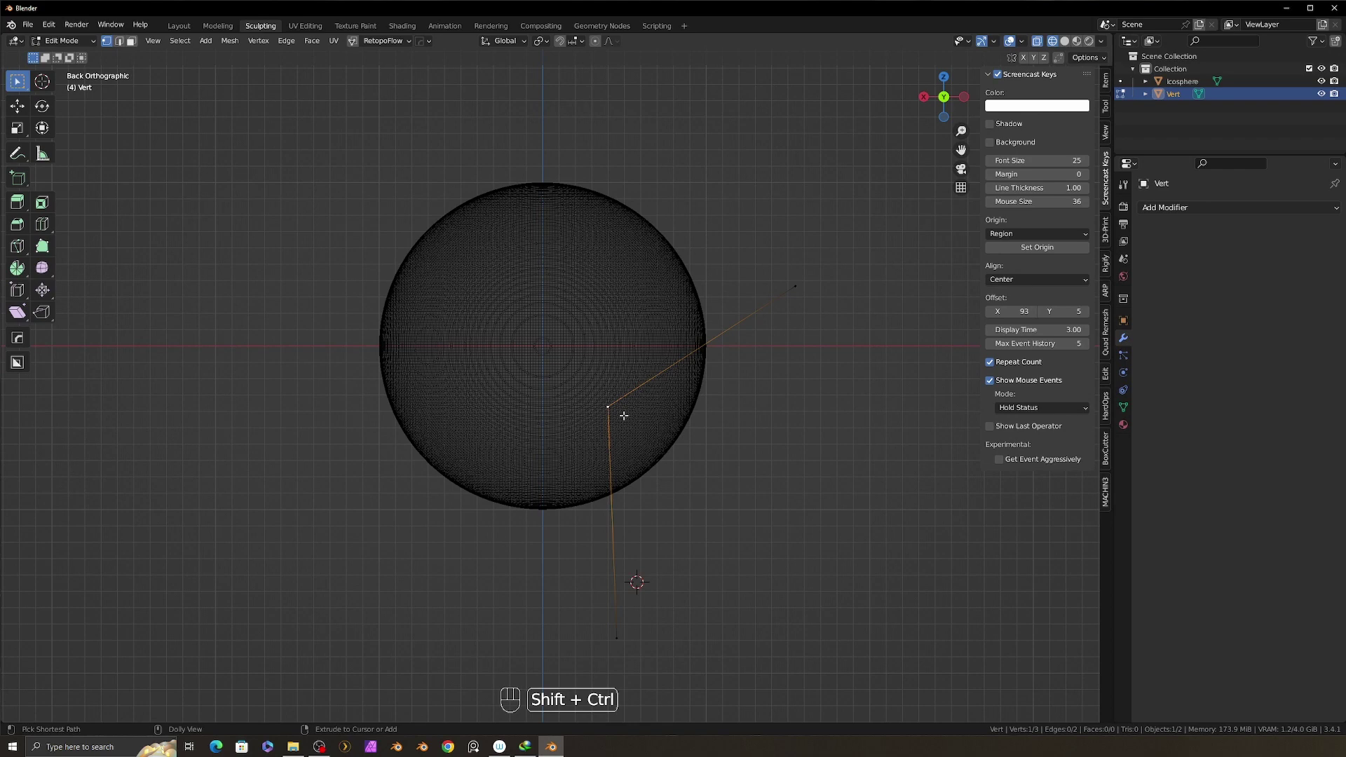
Bevel the line's corner vertex into a rounded multi-segment curve.
key("ctrl+shift+b")
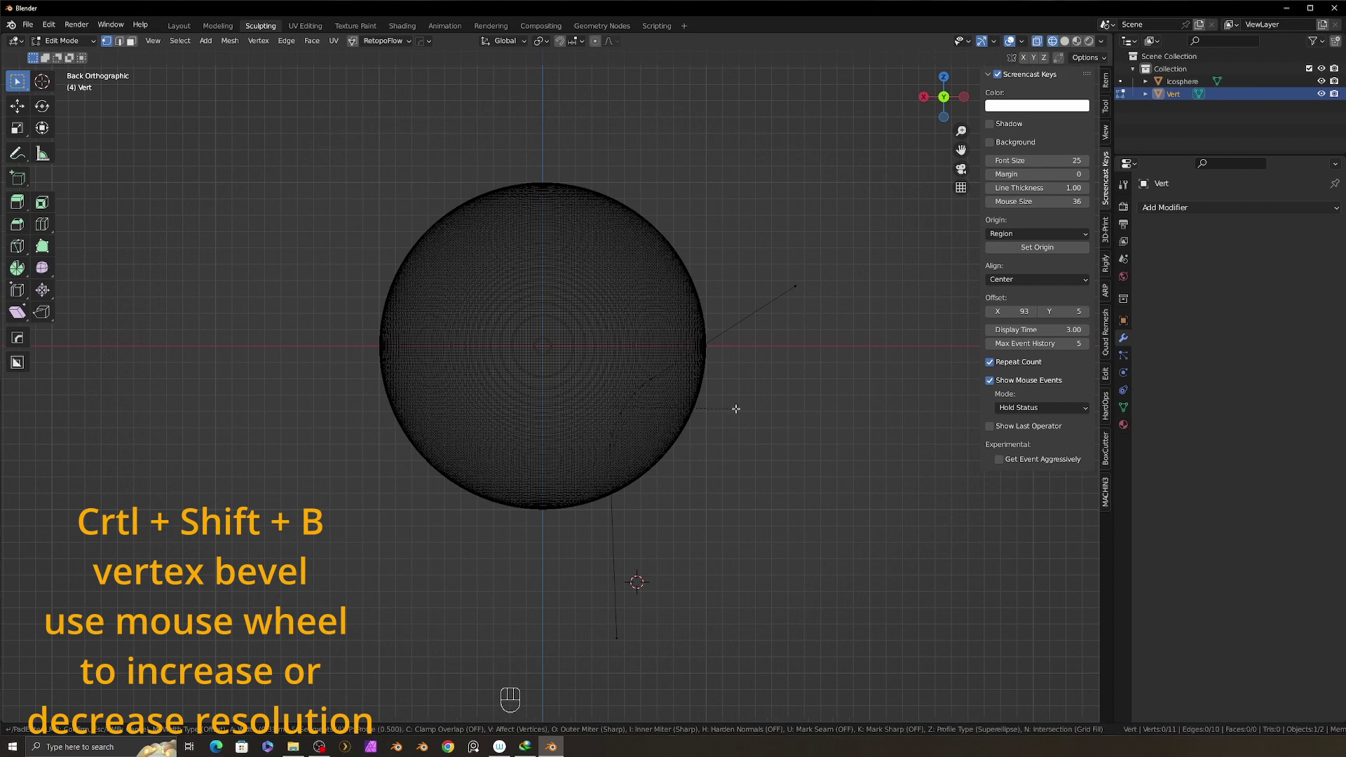
key("a")
key("g")
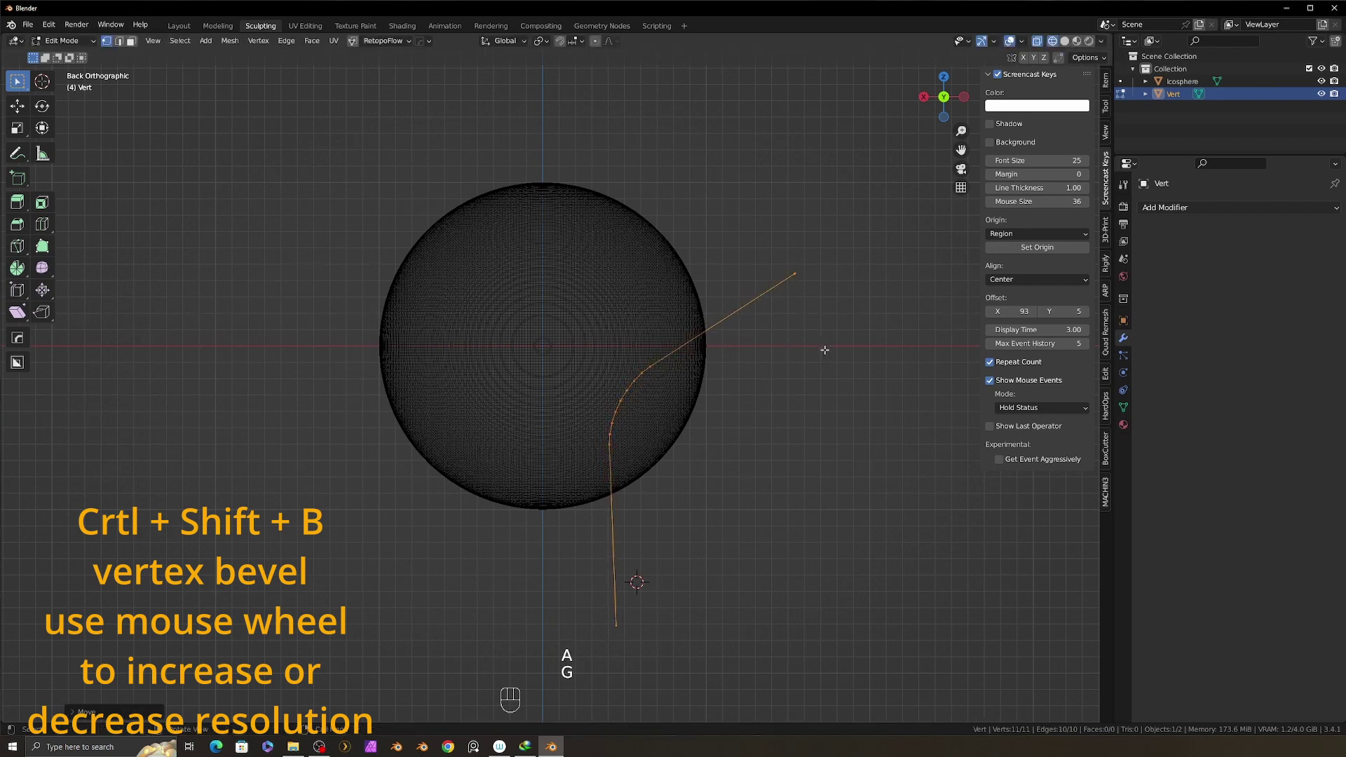
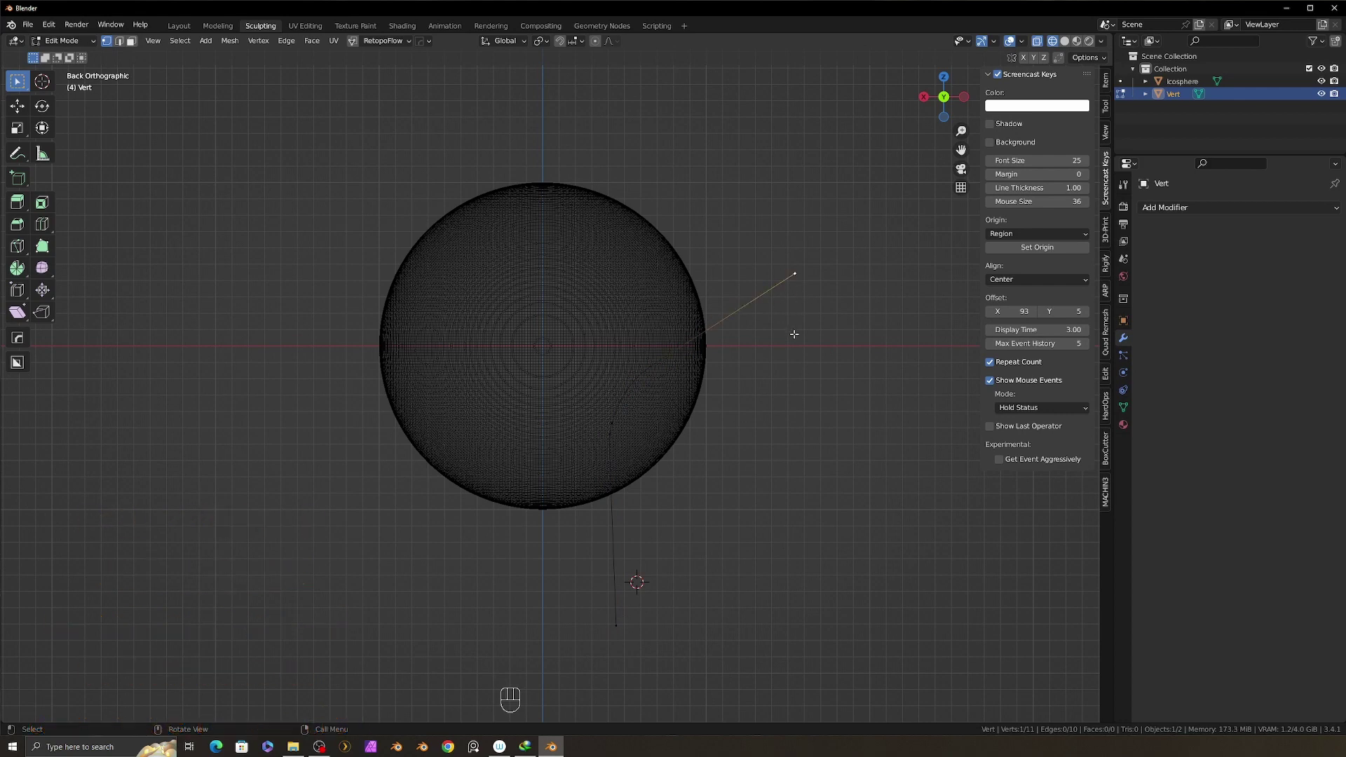
Extrude one more point, select the whole outline and fill it into a single face.
key("e")
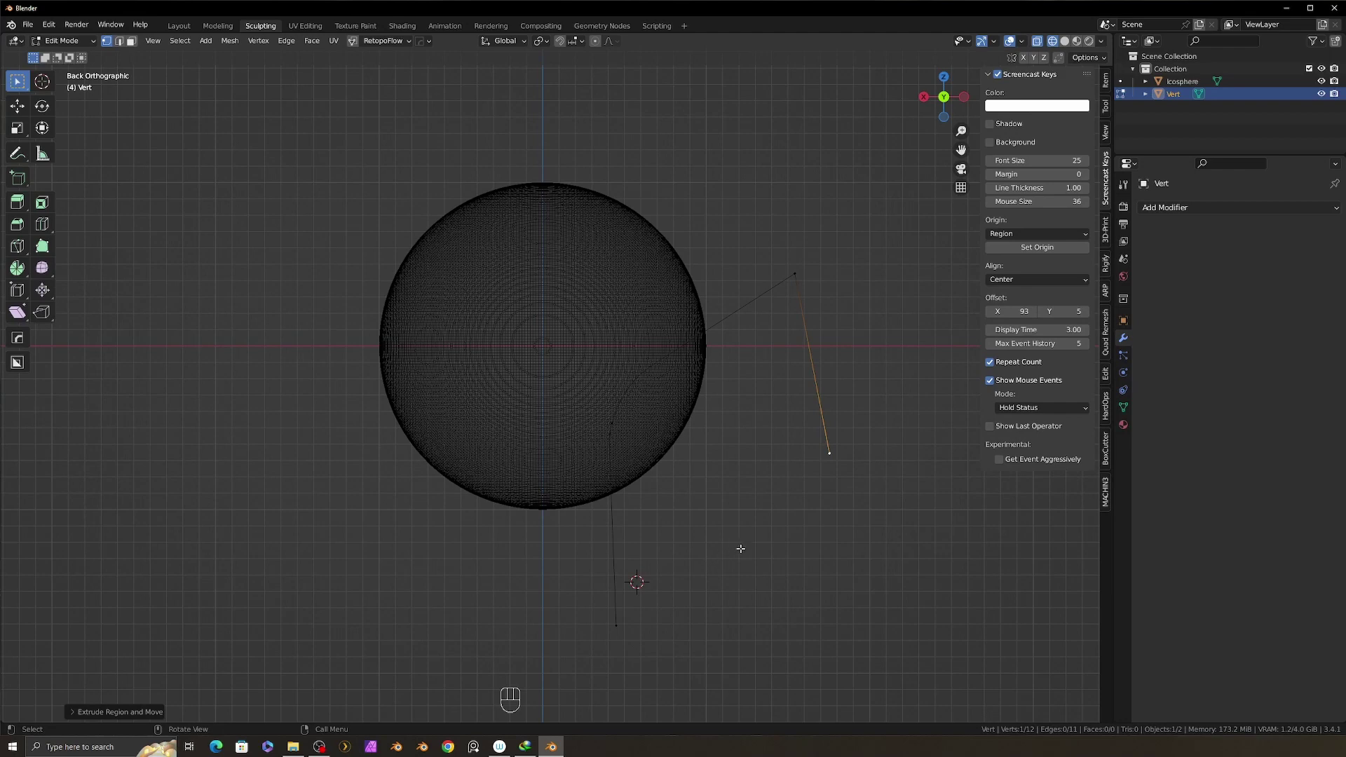
key("a")
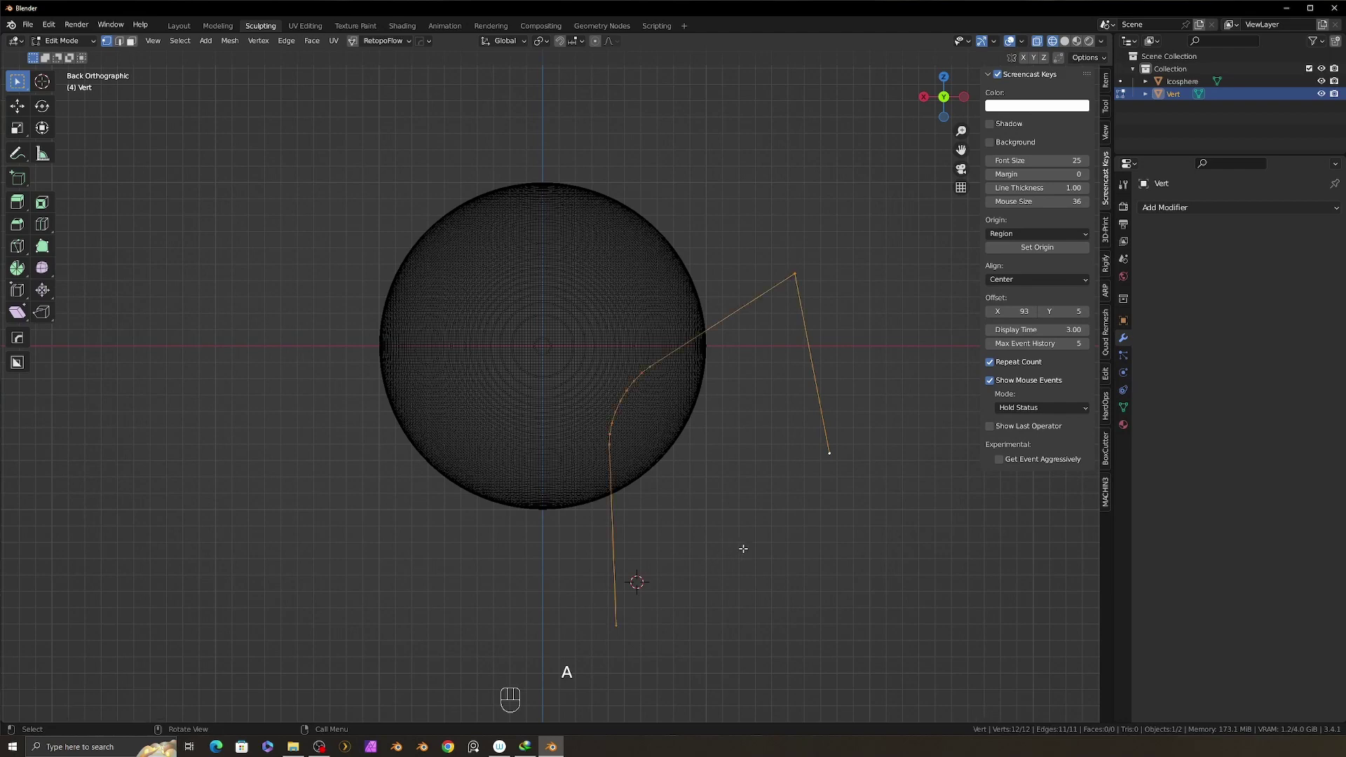
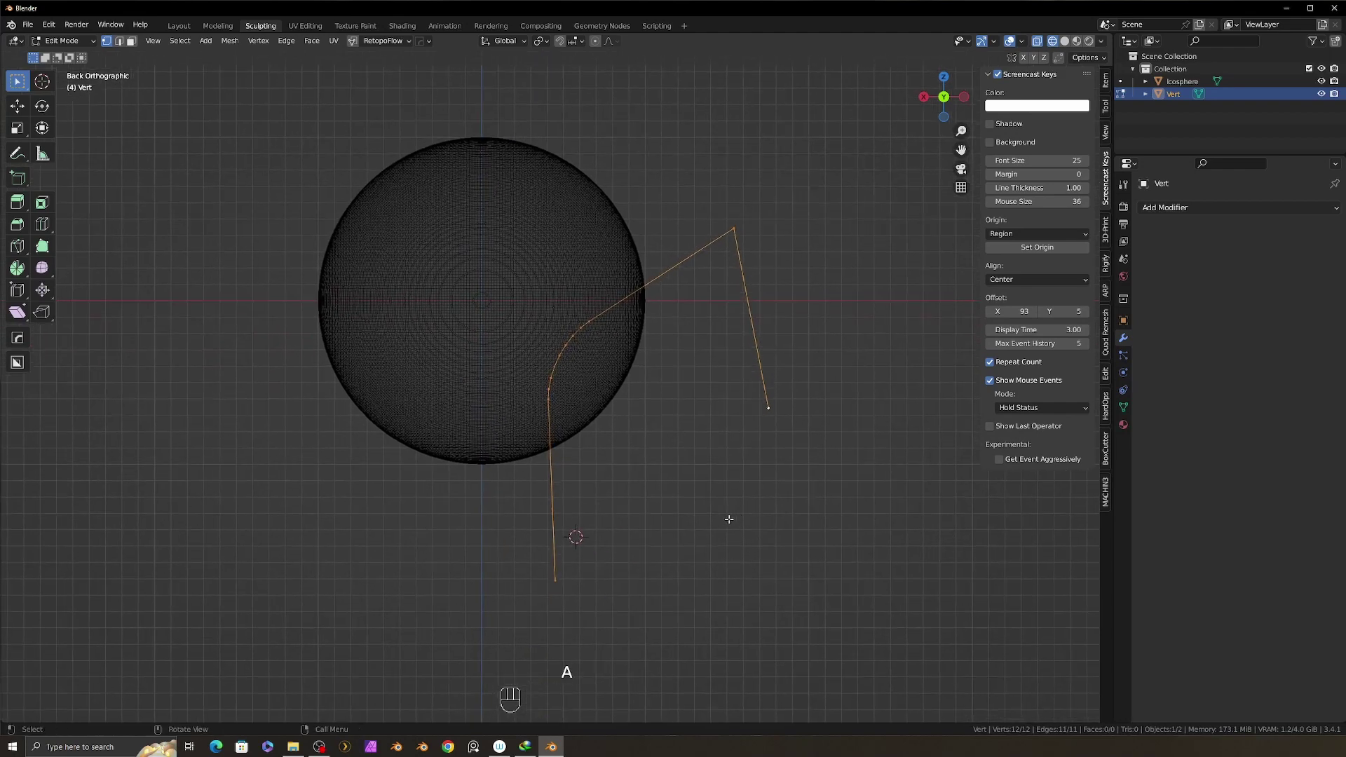
key("f")
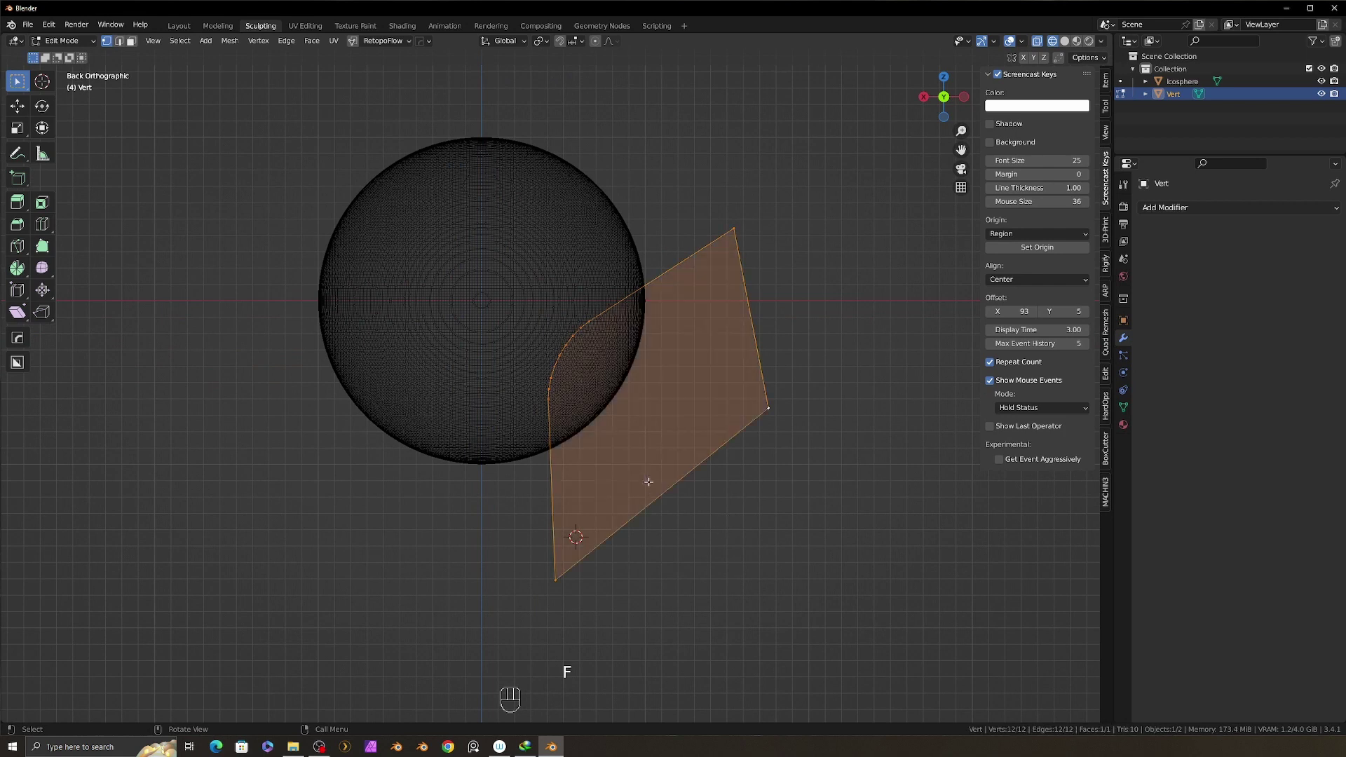
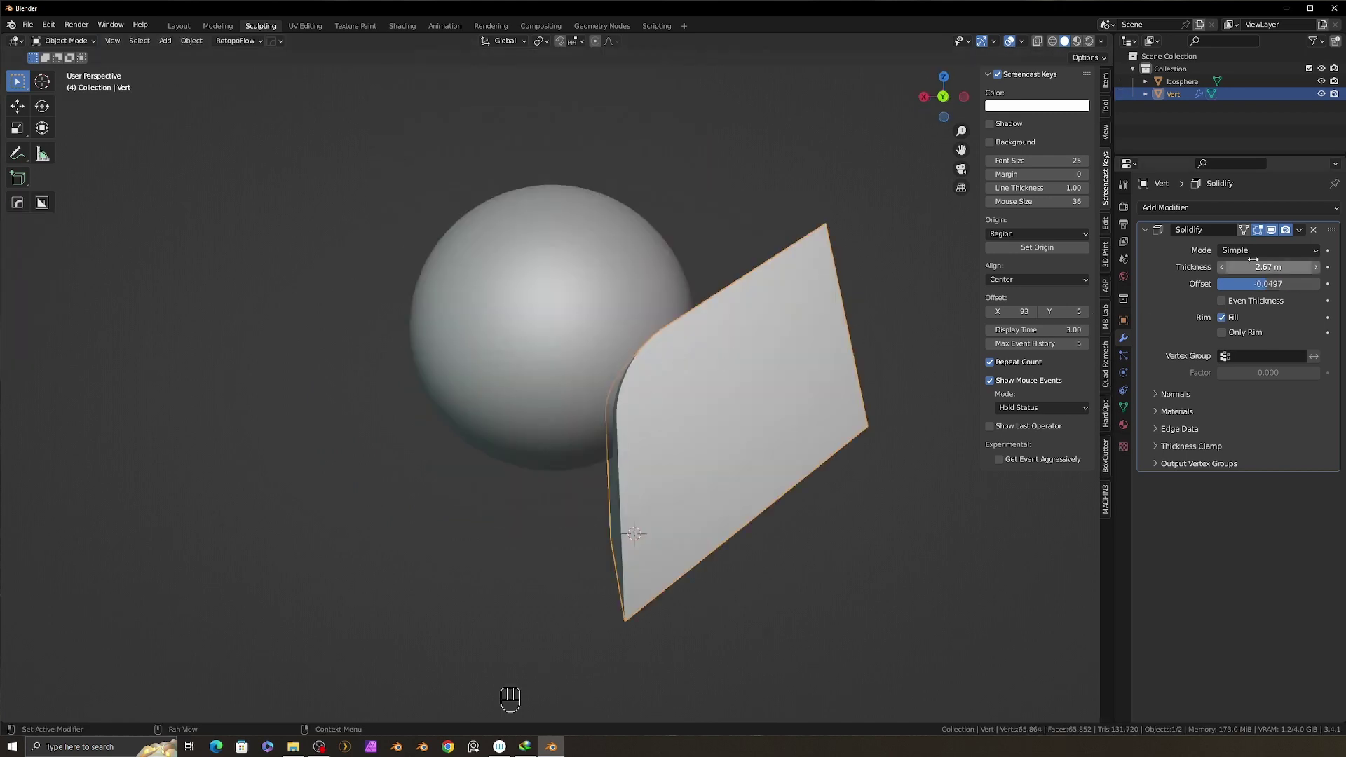
Adjust the V-shaped cutter's Solidify thickness before mirroring it around the Icosphere.
left_click_drag(1206, 223, 1064, 371)
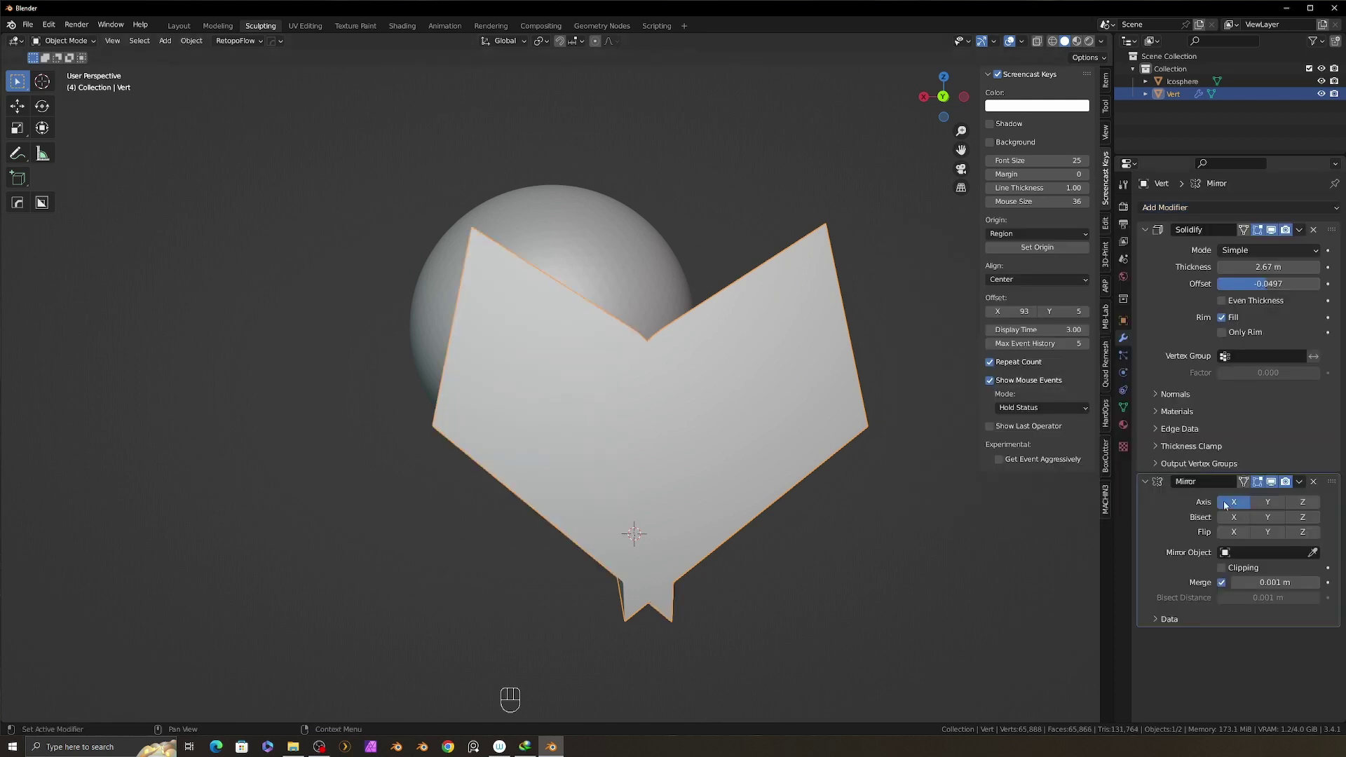
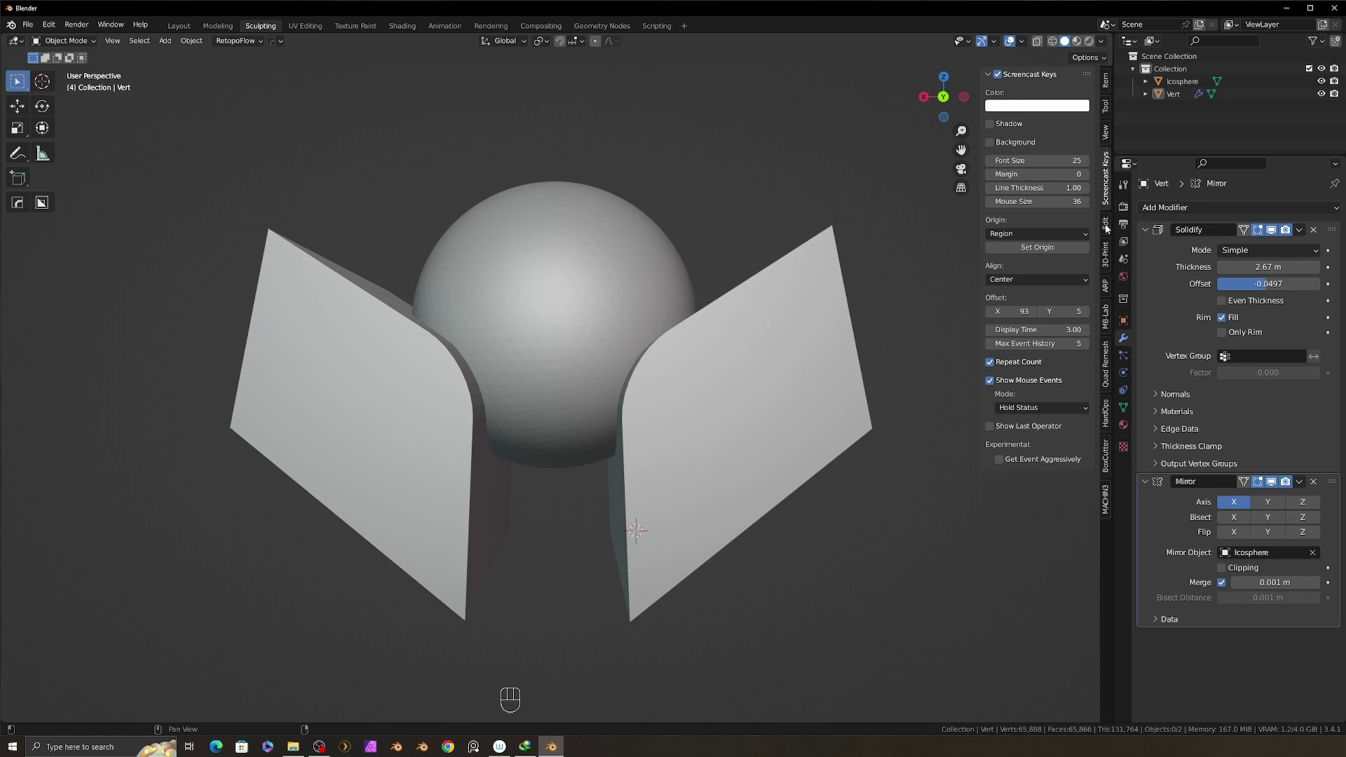
Expand Bool Tool in the N-panel Tool tab and select the cutter together with the Icosphere.
left_click(1108, 230)
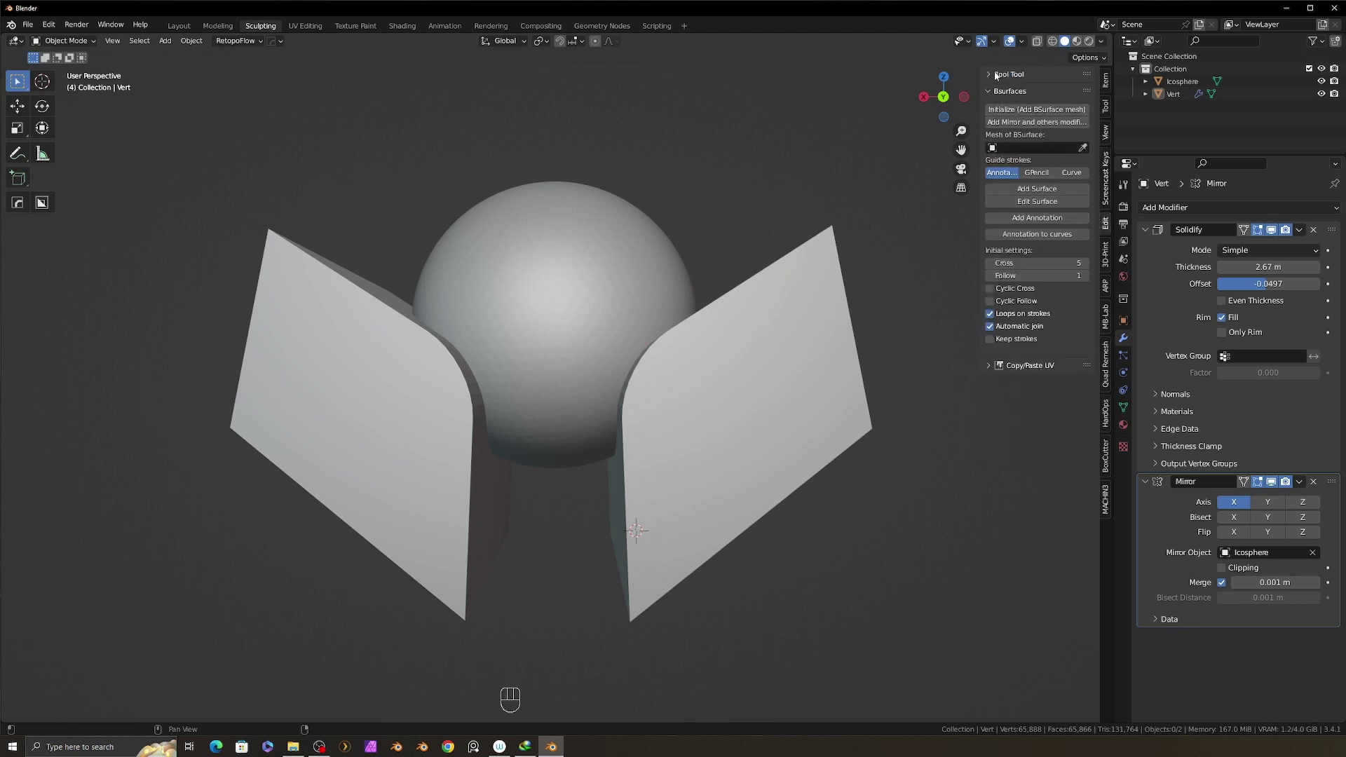
left_click(995, 78)
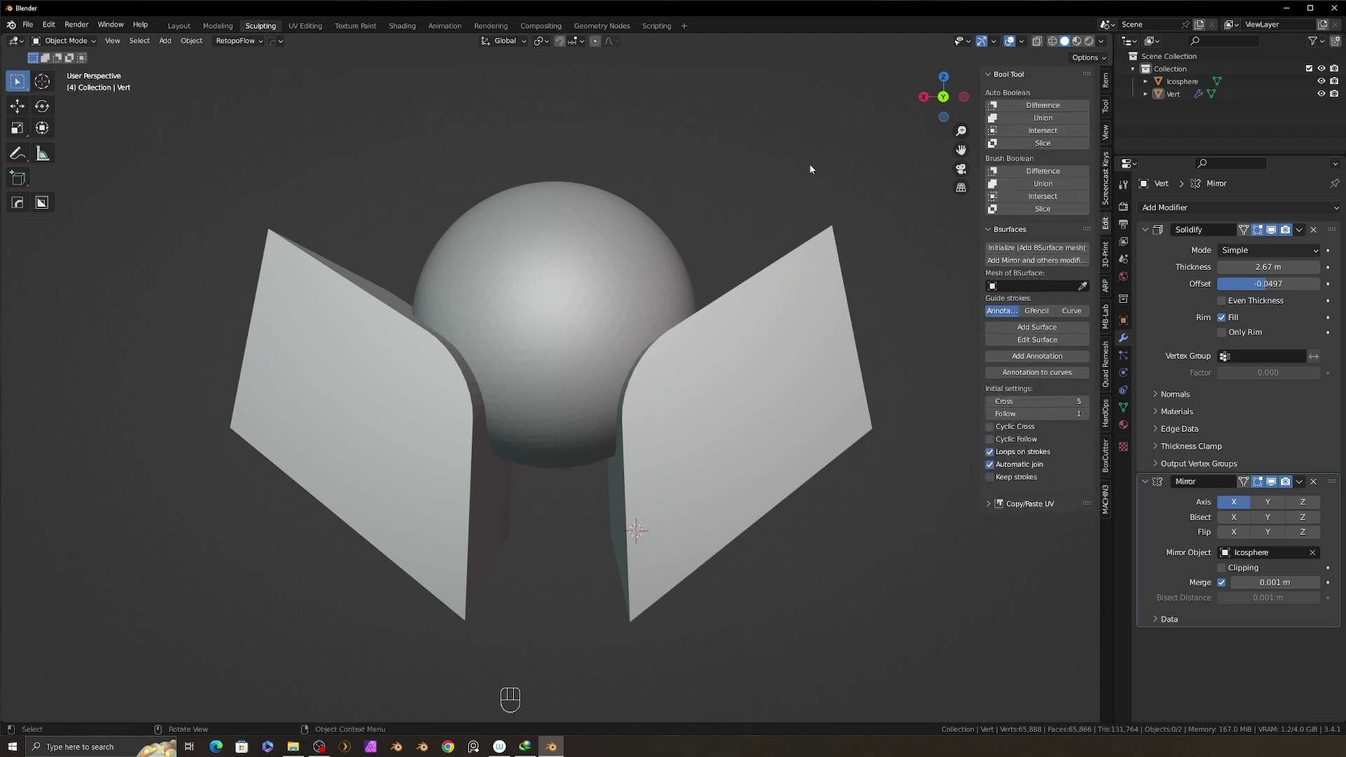
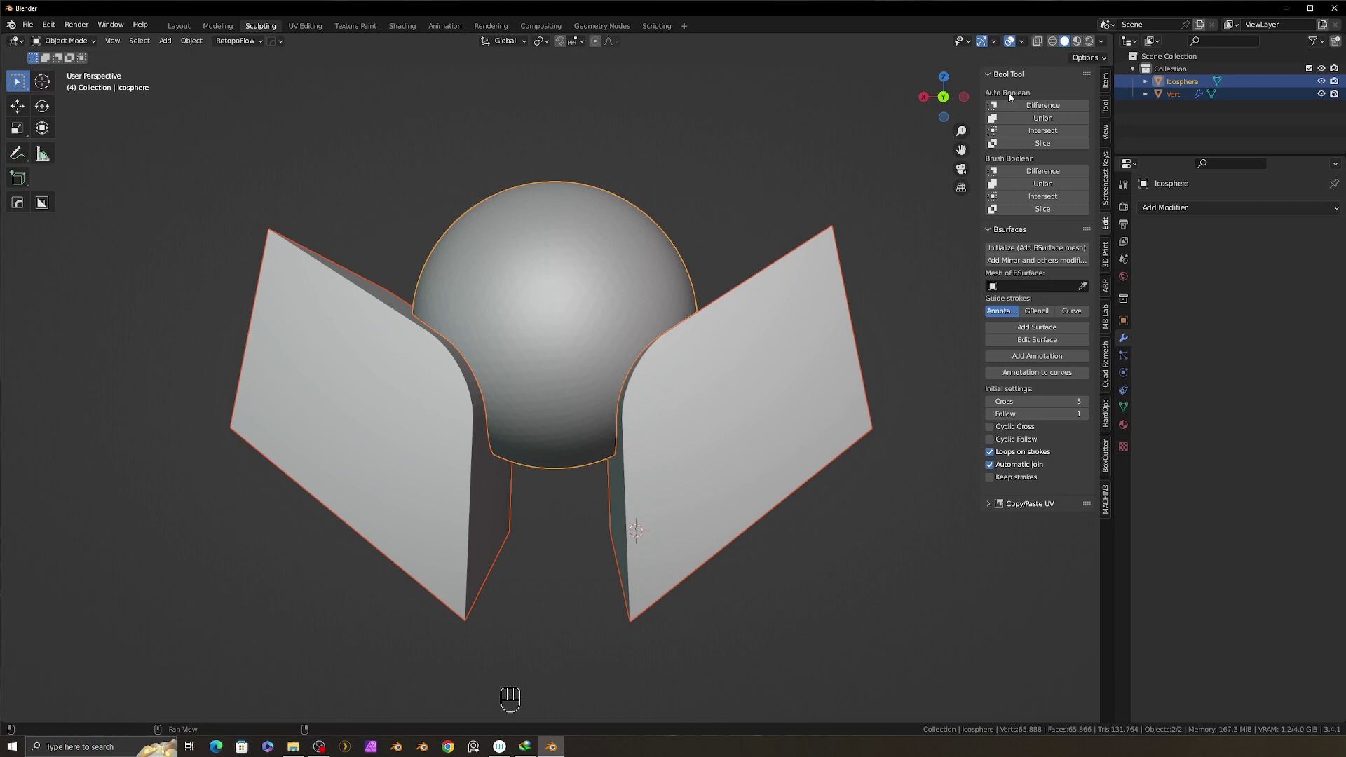
middle_click(751, 320)
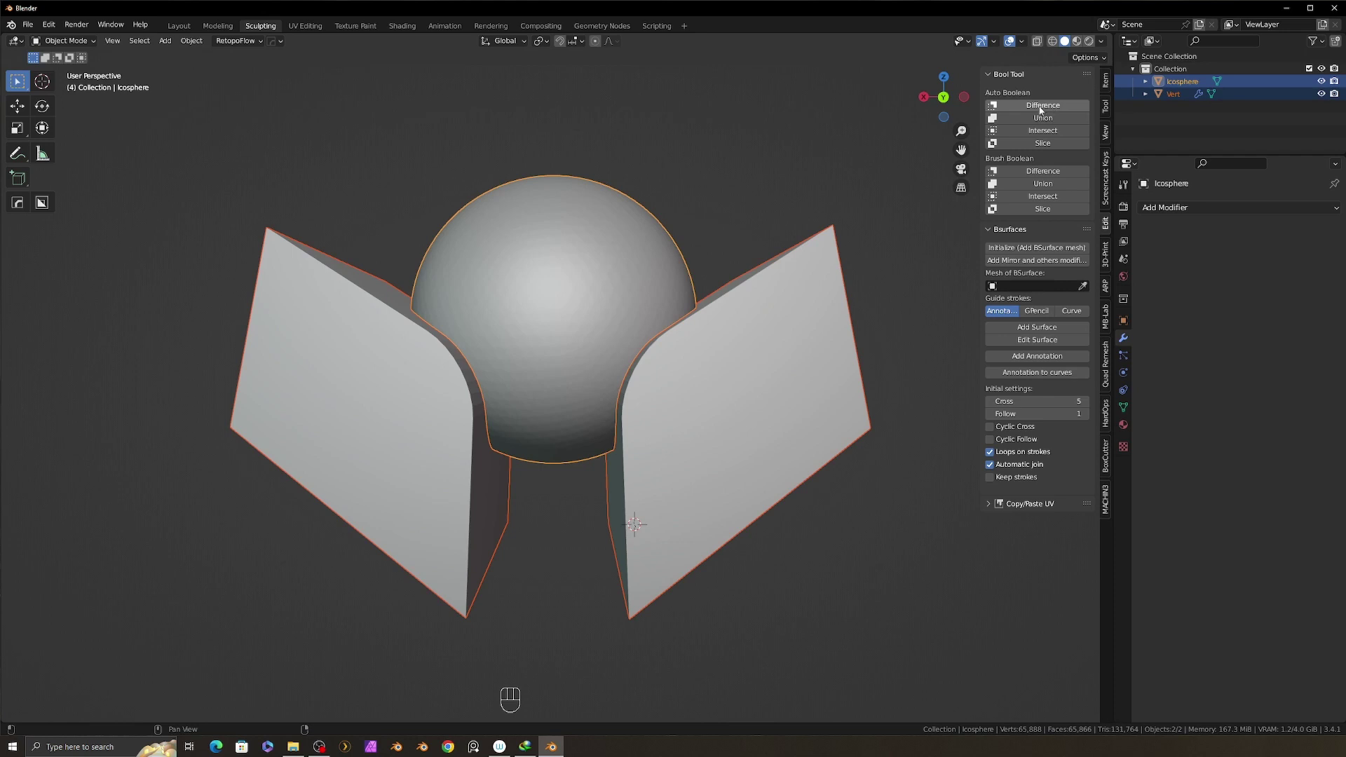
Apply Bool Tool Auto Boolean Difference, carving mirrored curved notches into both sides of the sphere.
left_click(1049, 111)
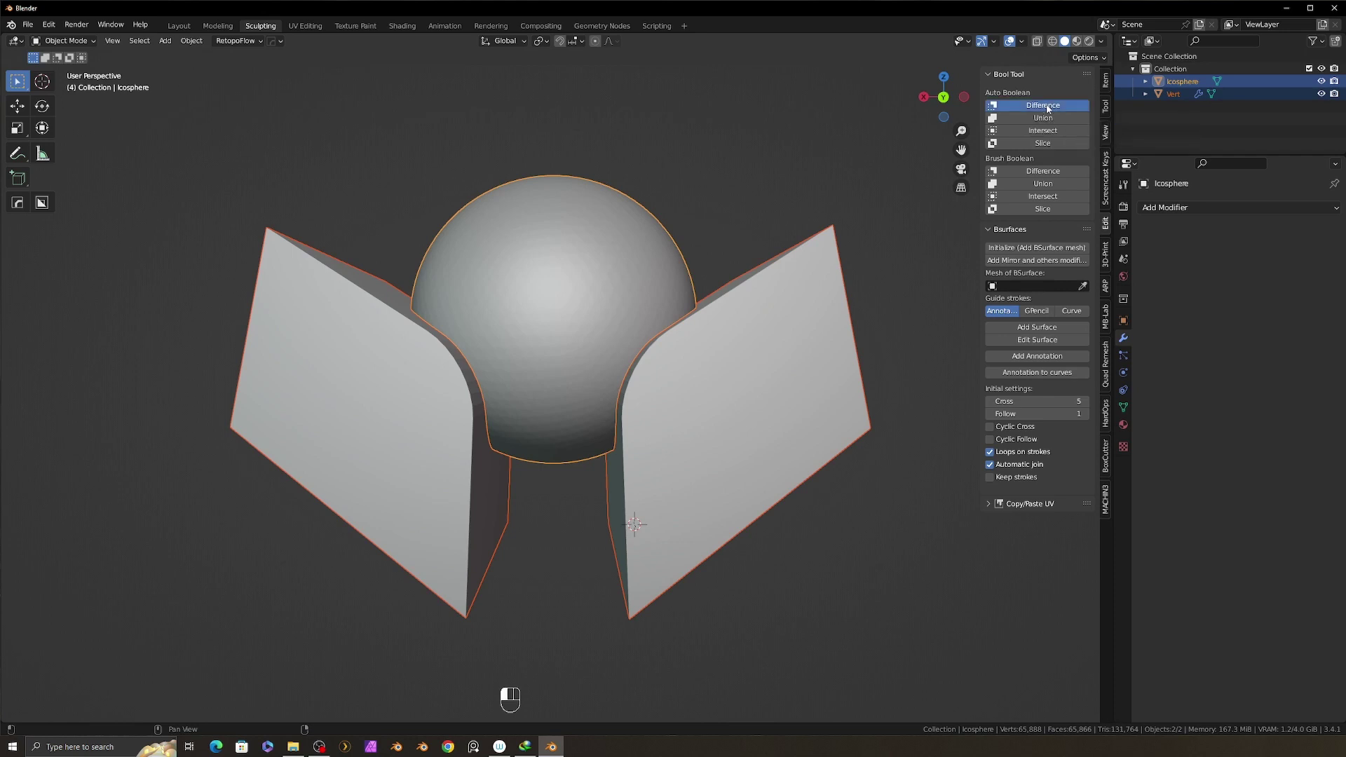
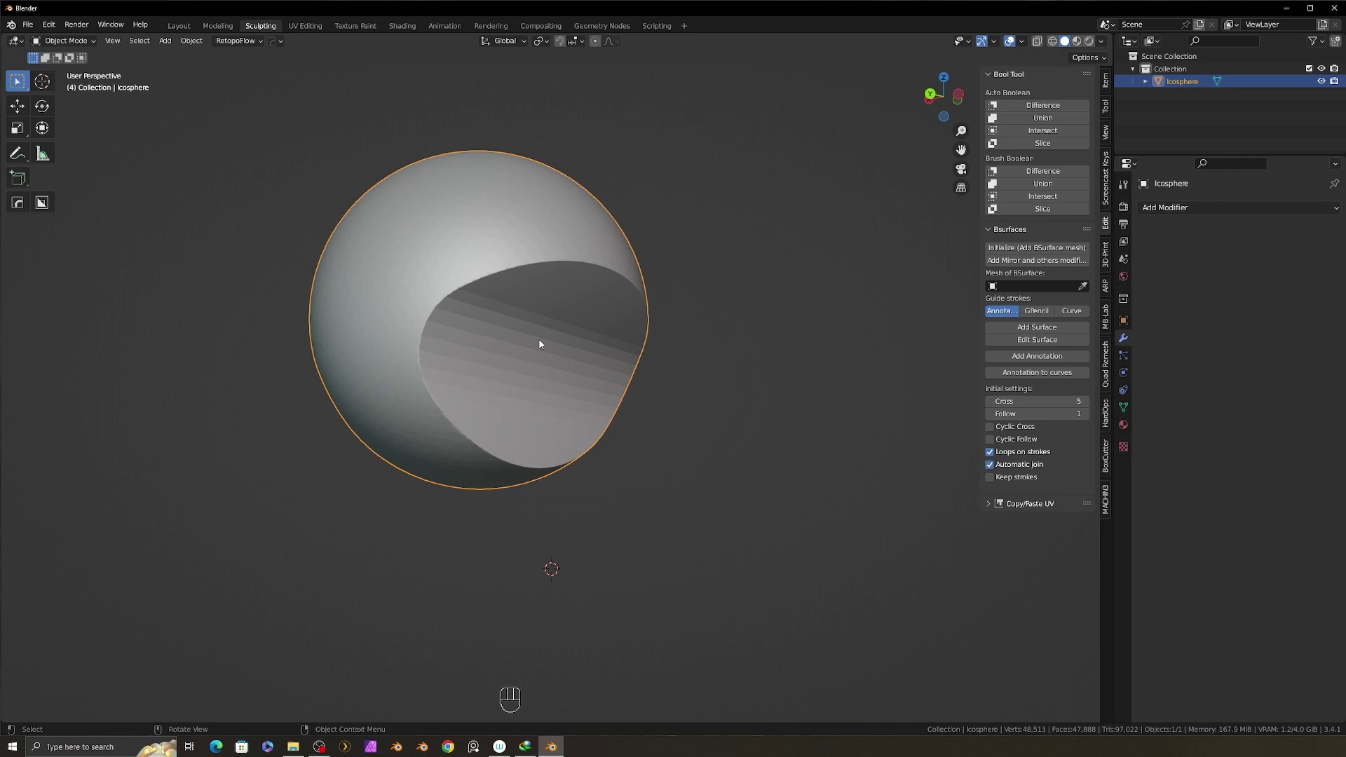
middle_click(568, 346)
left_click_drag(588, 355, 609, 396)
middle_click(626, 398)
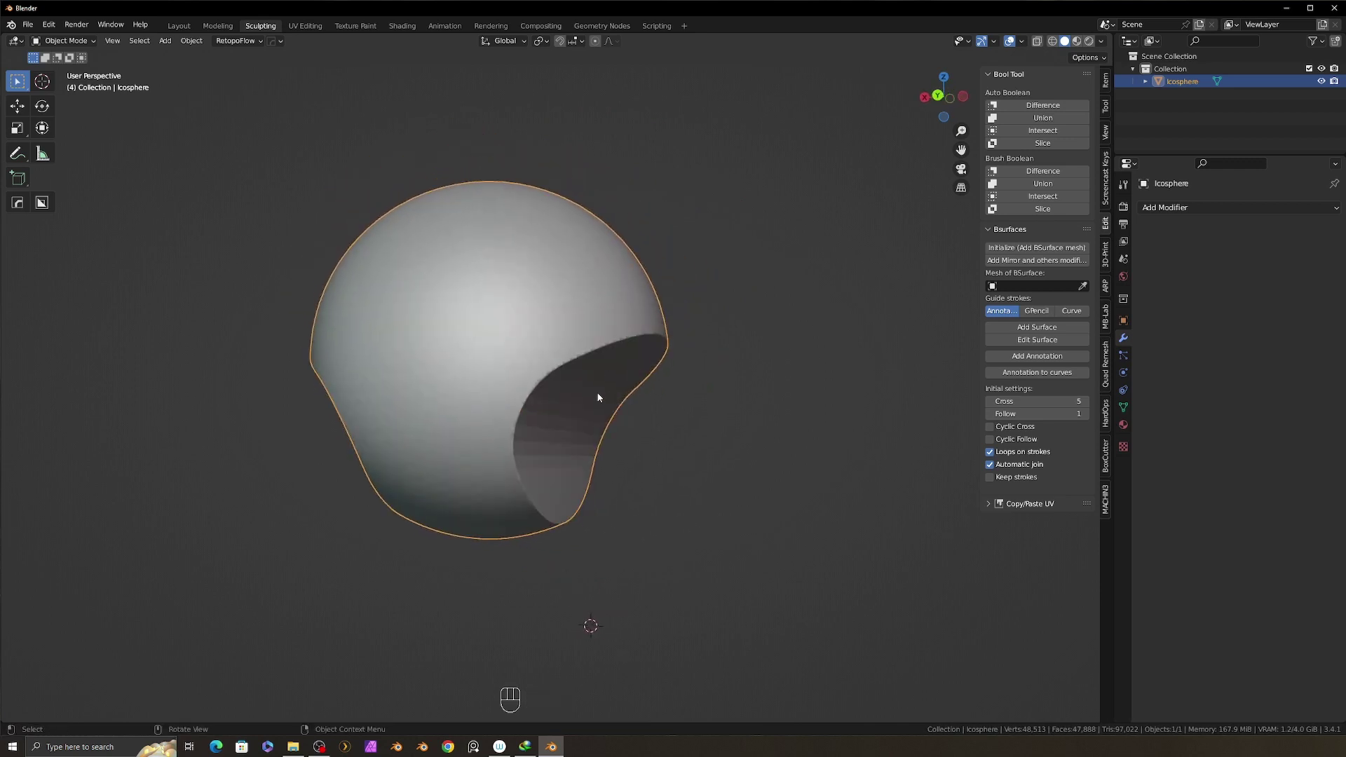
left_click_drag(624, 404, 638, 401)
left_click_drag(638, 401, 646, 404)
left_click(681, 421)
left_click(674, 416)
left_click(676, 412)
left_click(684, 421)
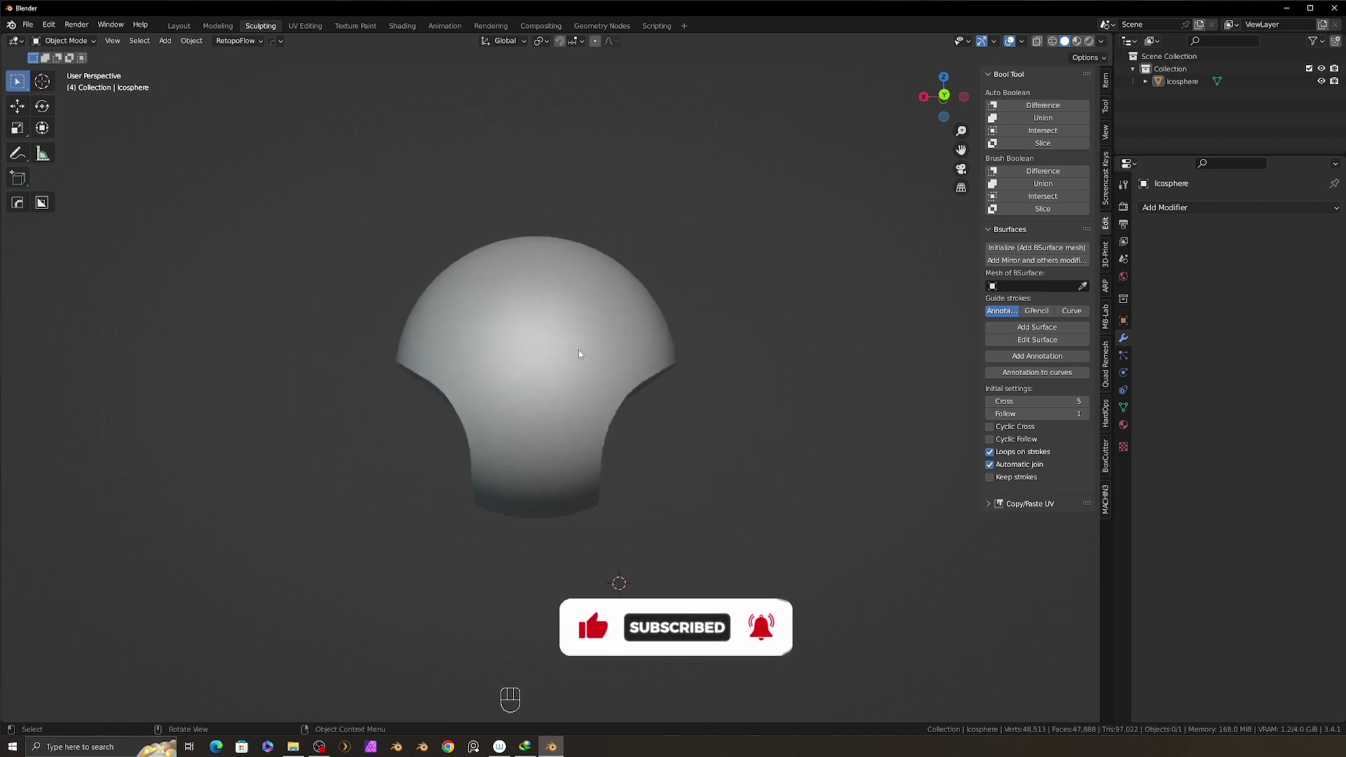
Orbit around the carved head and settle back on a straight-on front view.
middle_click(578, 350)
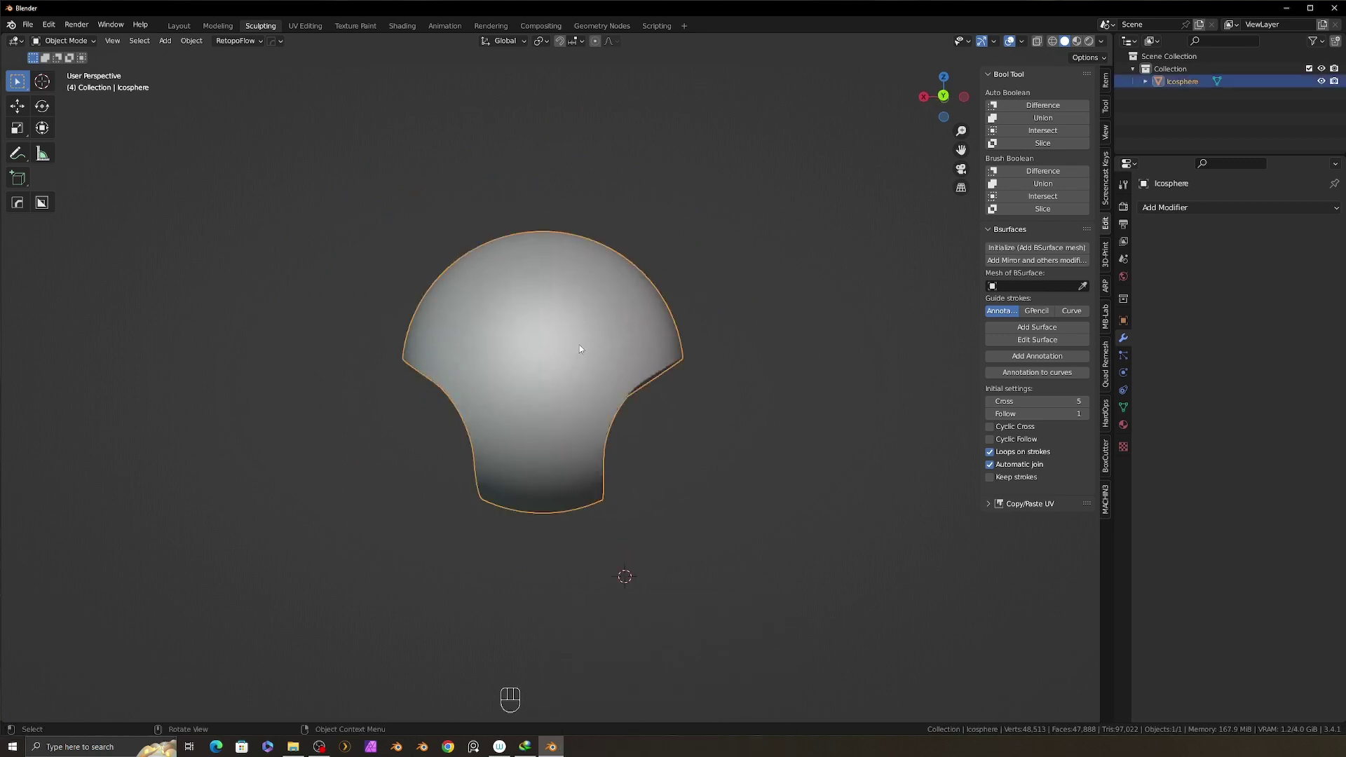
middle_click(574, 341)
left_click_drag(583, 348, 578, 388)
left_click_drag(584, 387, 607, 382)
left_click_drag(599, 381, 608, 381)
middle_click(612, 376)
middle_click(601, 392)
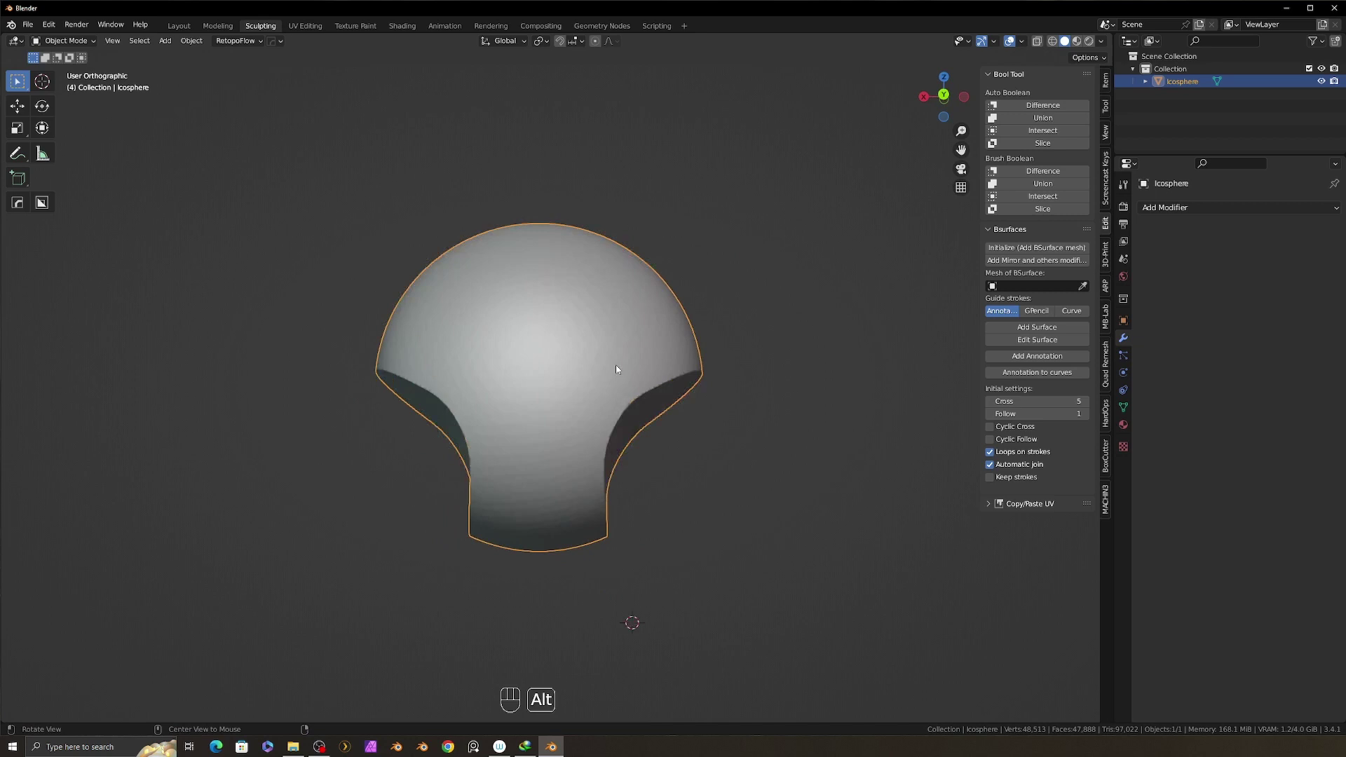
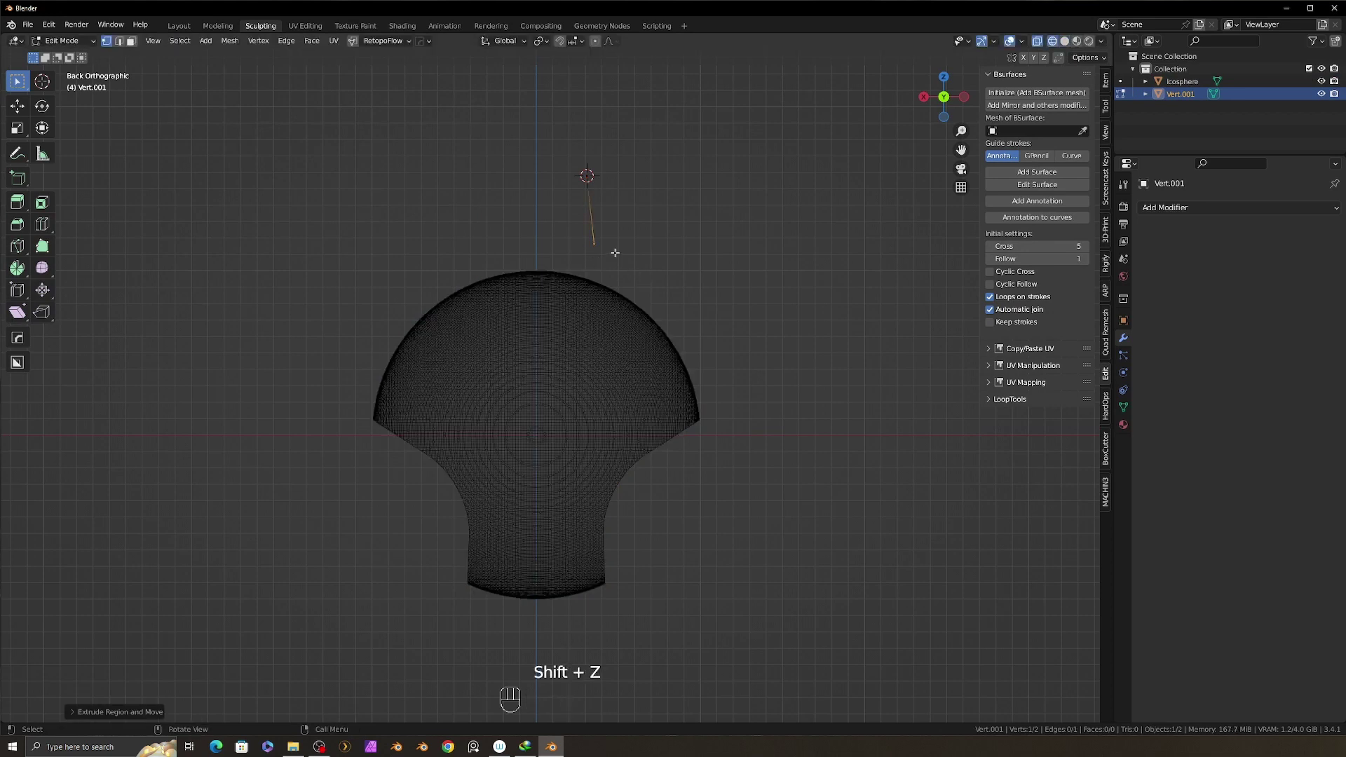
Extrude the Vert.001 vertex into a four-edge outline crossing the head's right side.
key("g")
key("e")
key("e")
key("e")
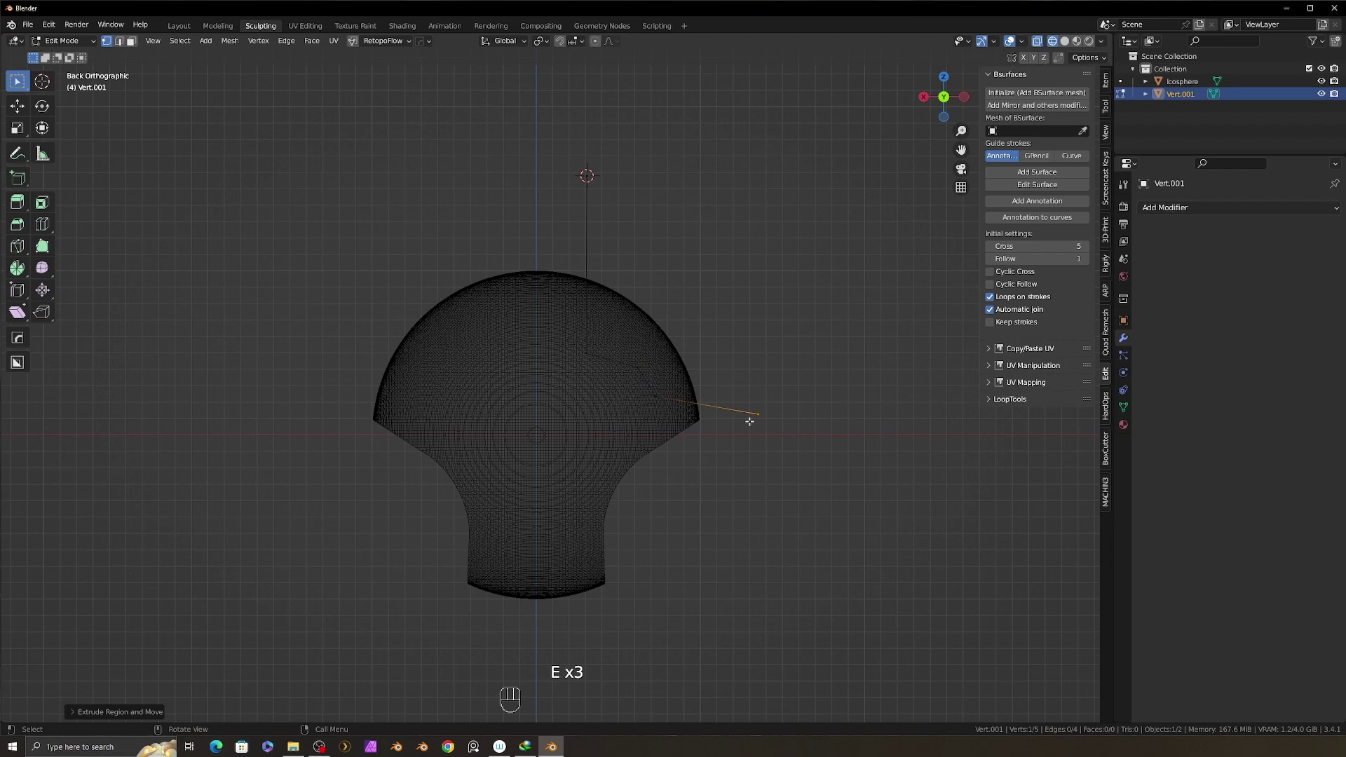
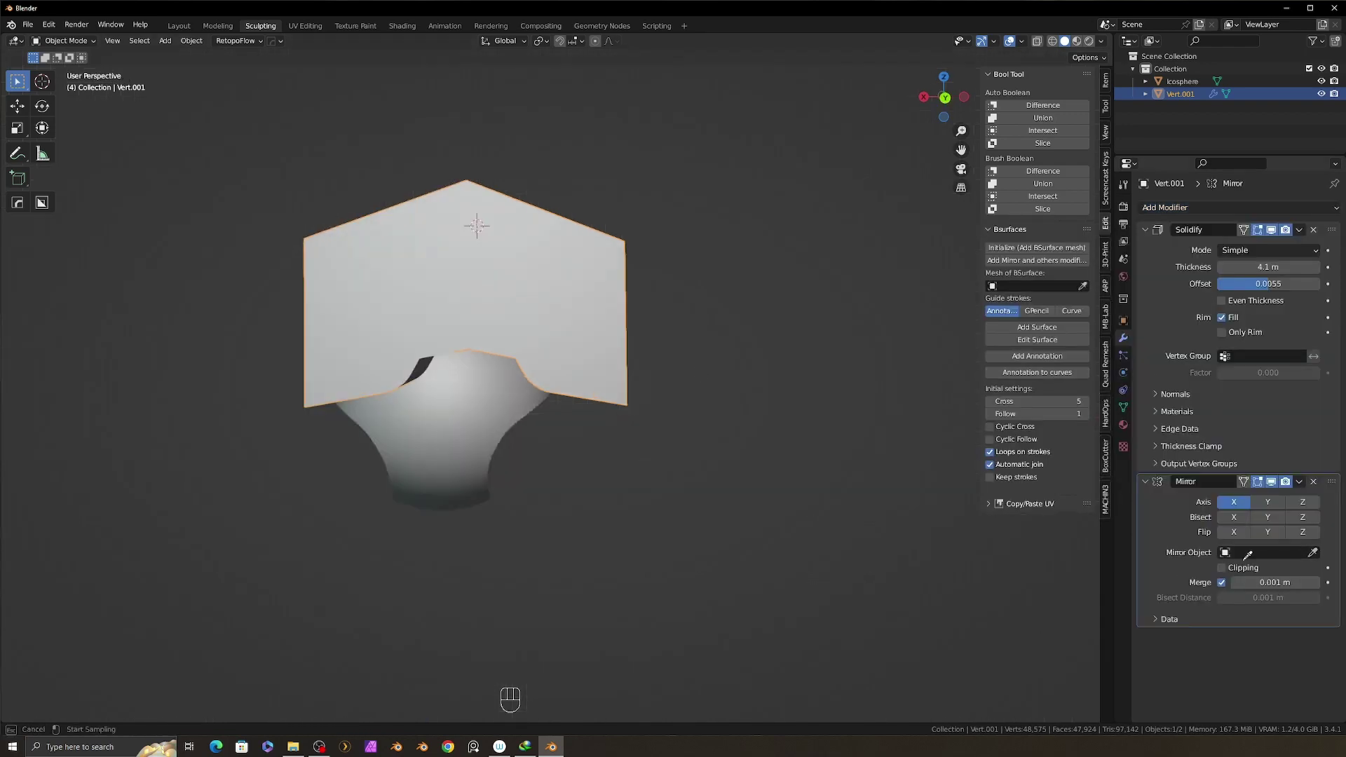
Set the Icosphere as the cutter's mirror object so two plates flank the head, ready for the Difference cut.
middle_click(546, 447)
left_click(556, 427)
left_click(572, 434)
right_click(572, 434)
left_click(672, 389)
left_click(651, 381)
right_click(650, 381)
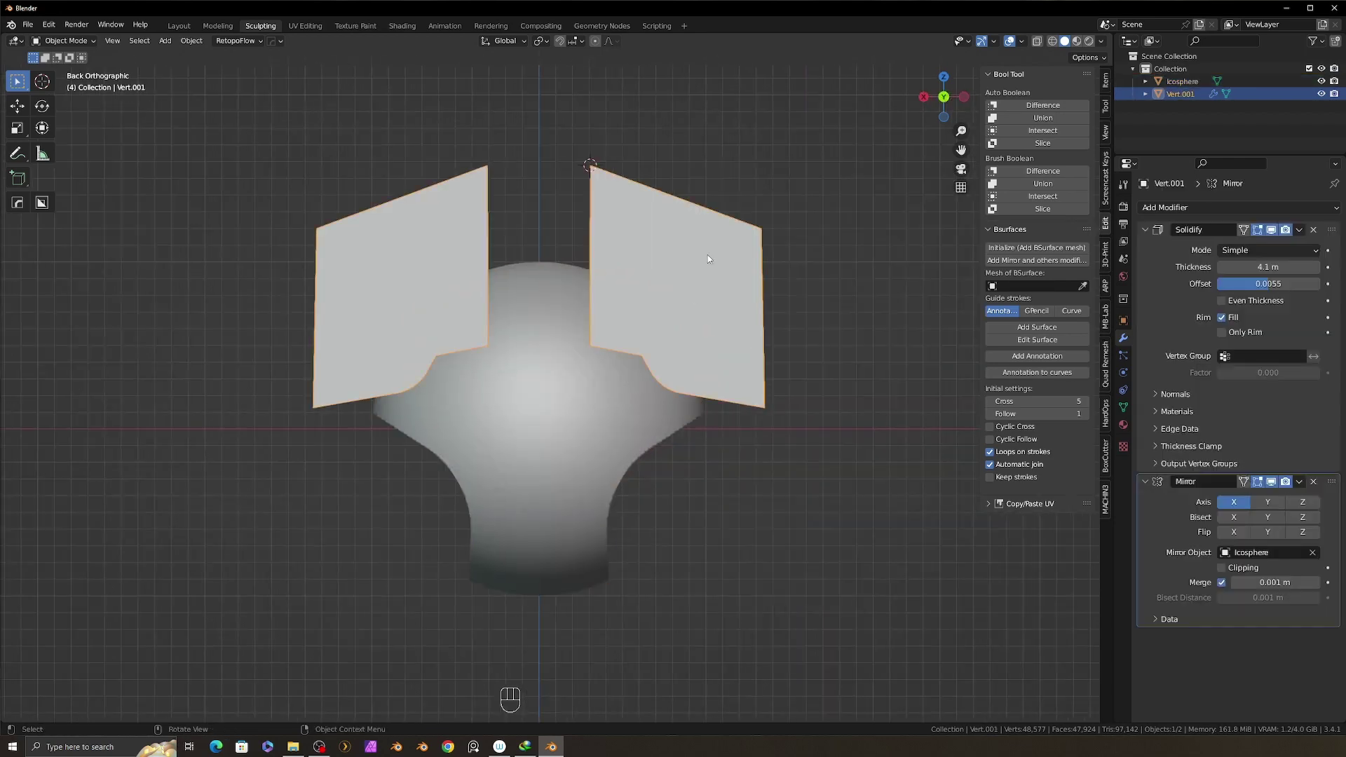
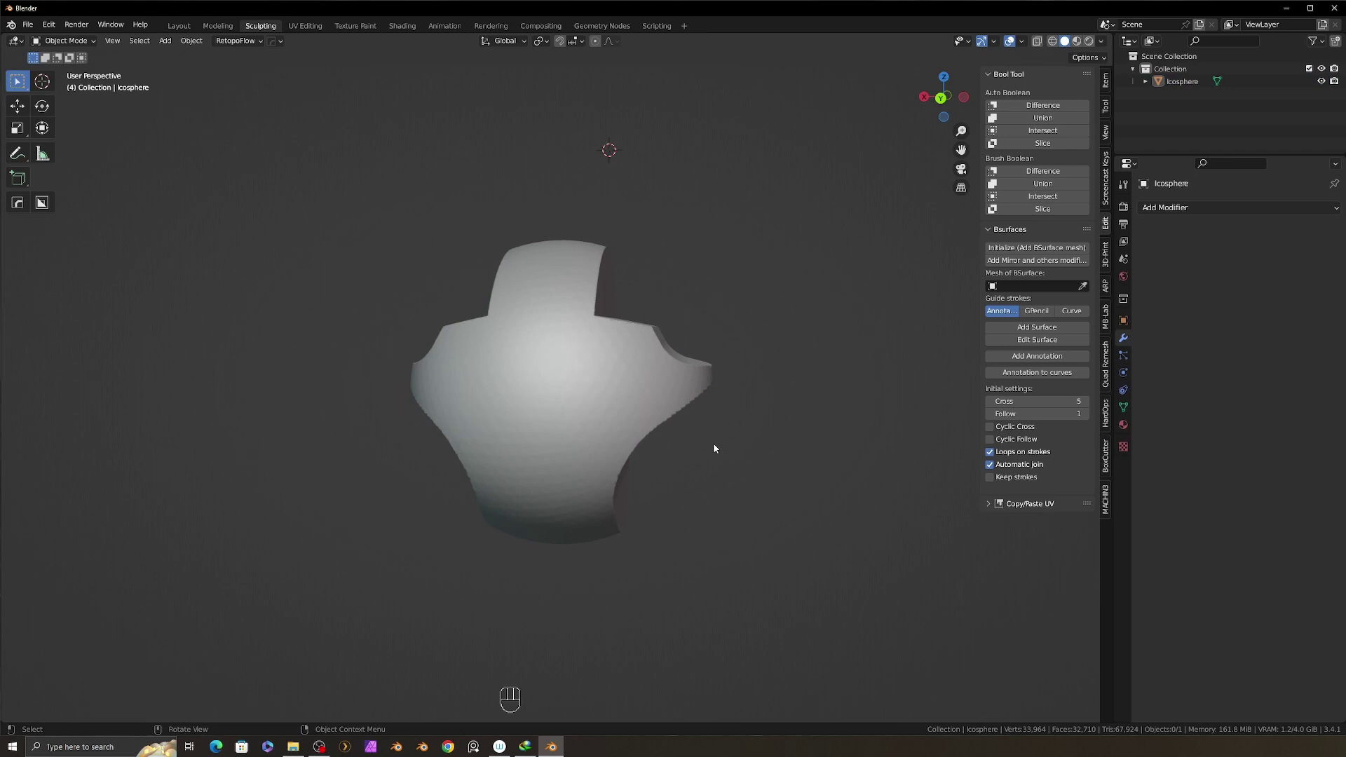
Undo to bring back the Vert.001 cutter plates and orbit to review them against the reshaped head.
left_click(717, 513)
middle_click(733, 452)
middle_click(736, 460)
left_click(725, 470)
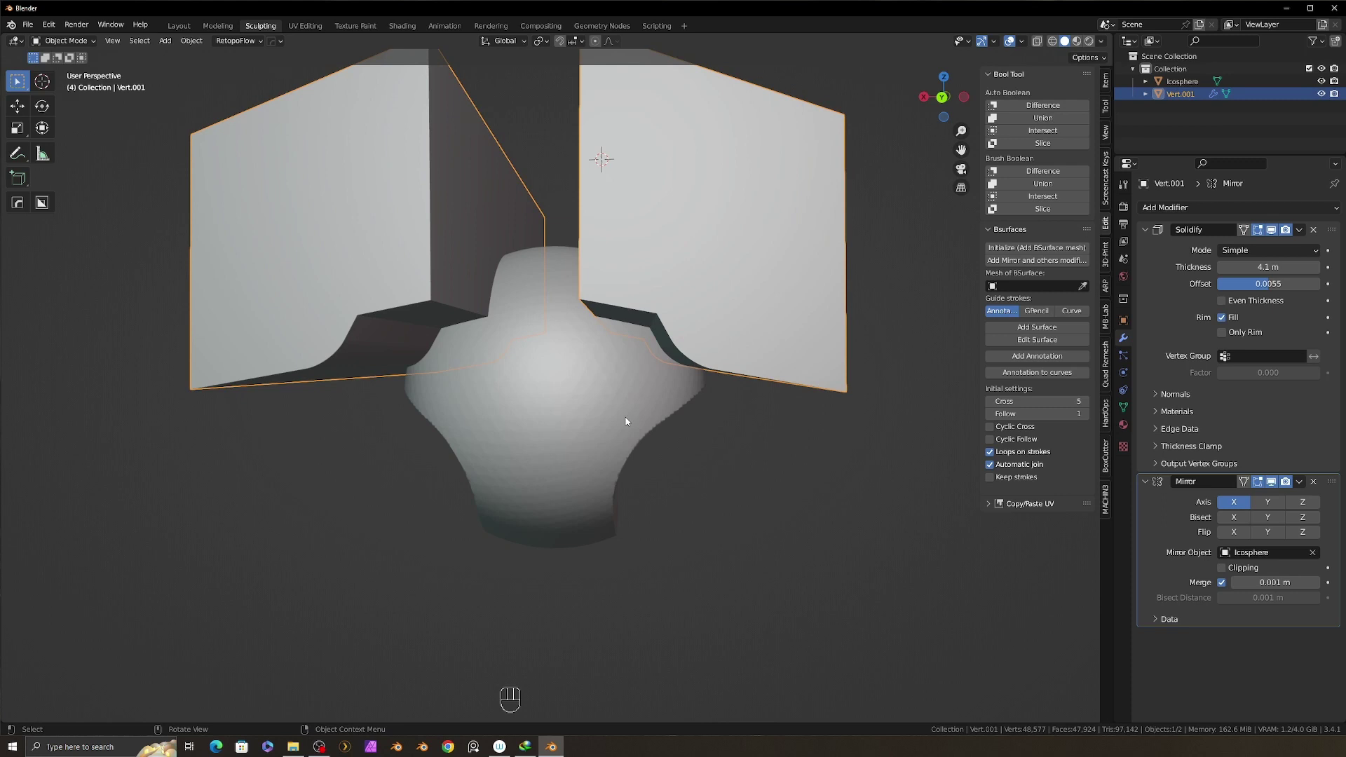
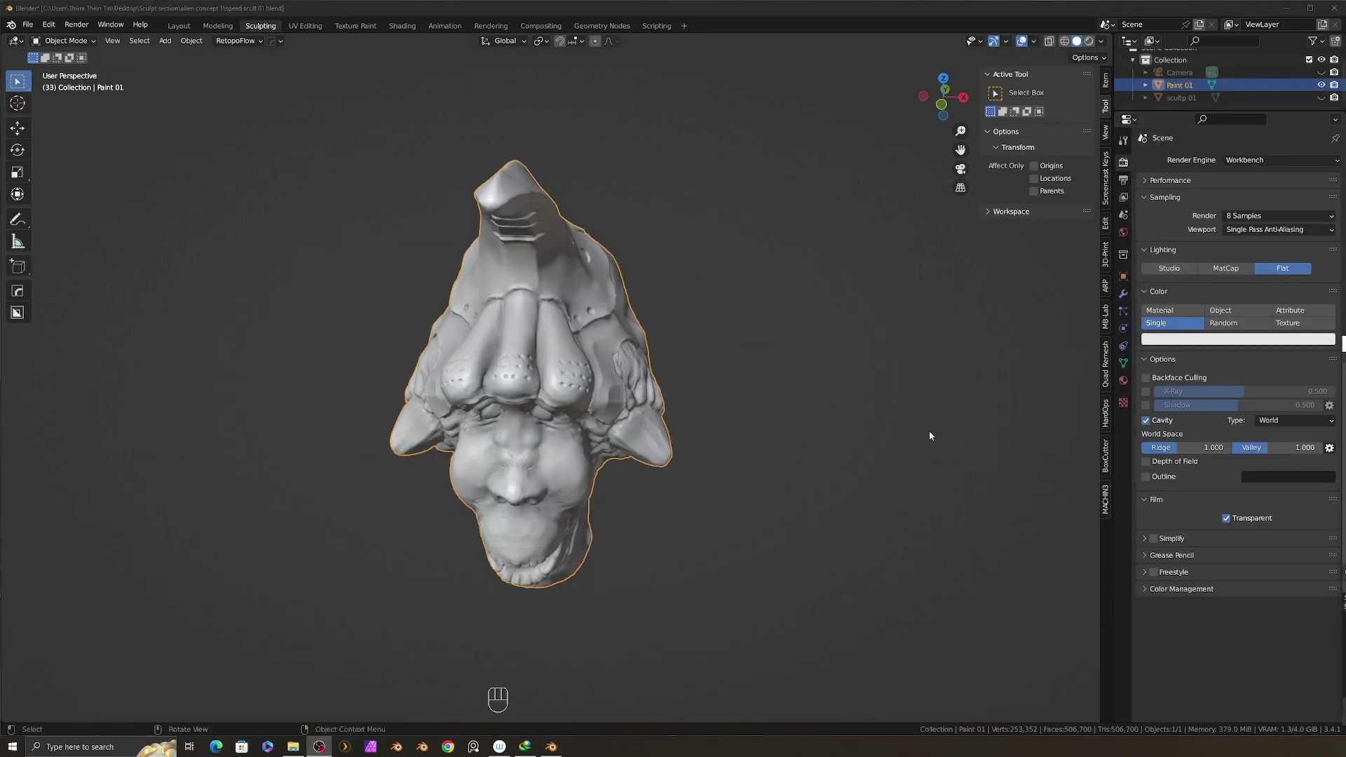
left_click(698, 451)
left_click(696, 451)
left_click(685, 441)
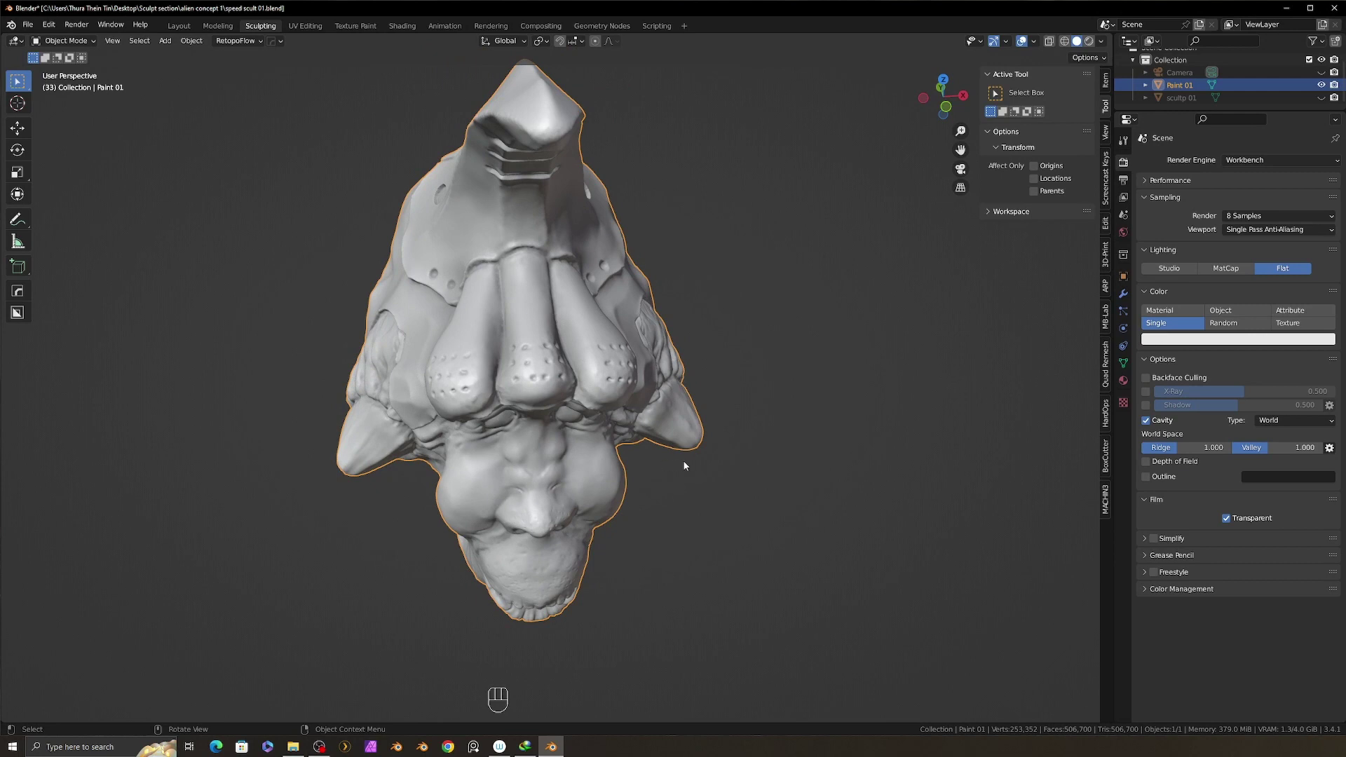
left_click_drag(687, 456, 690, 455)
middle_click(704, 446)
middle_click(681, 445)
left_click(677, 445)
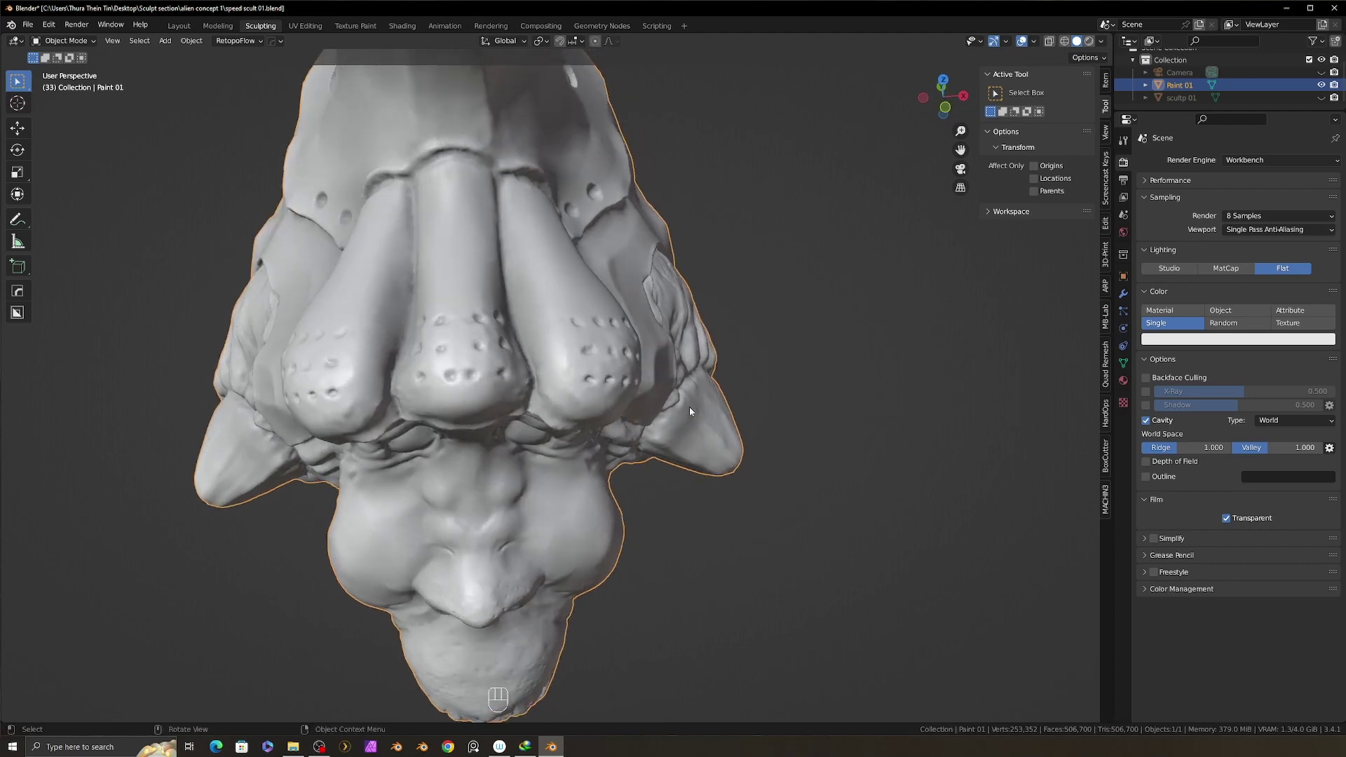
middle_click(692, 420)
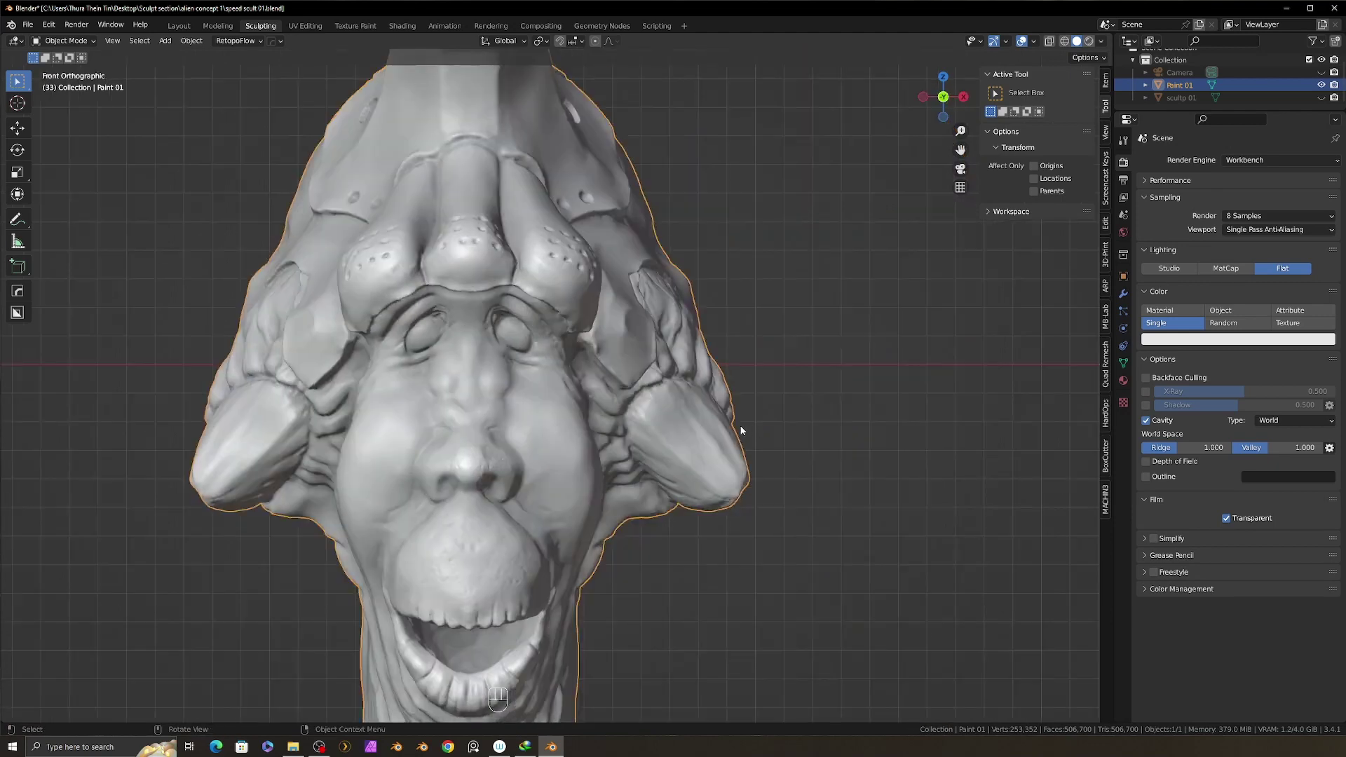
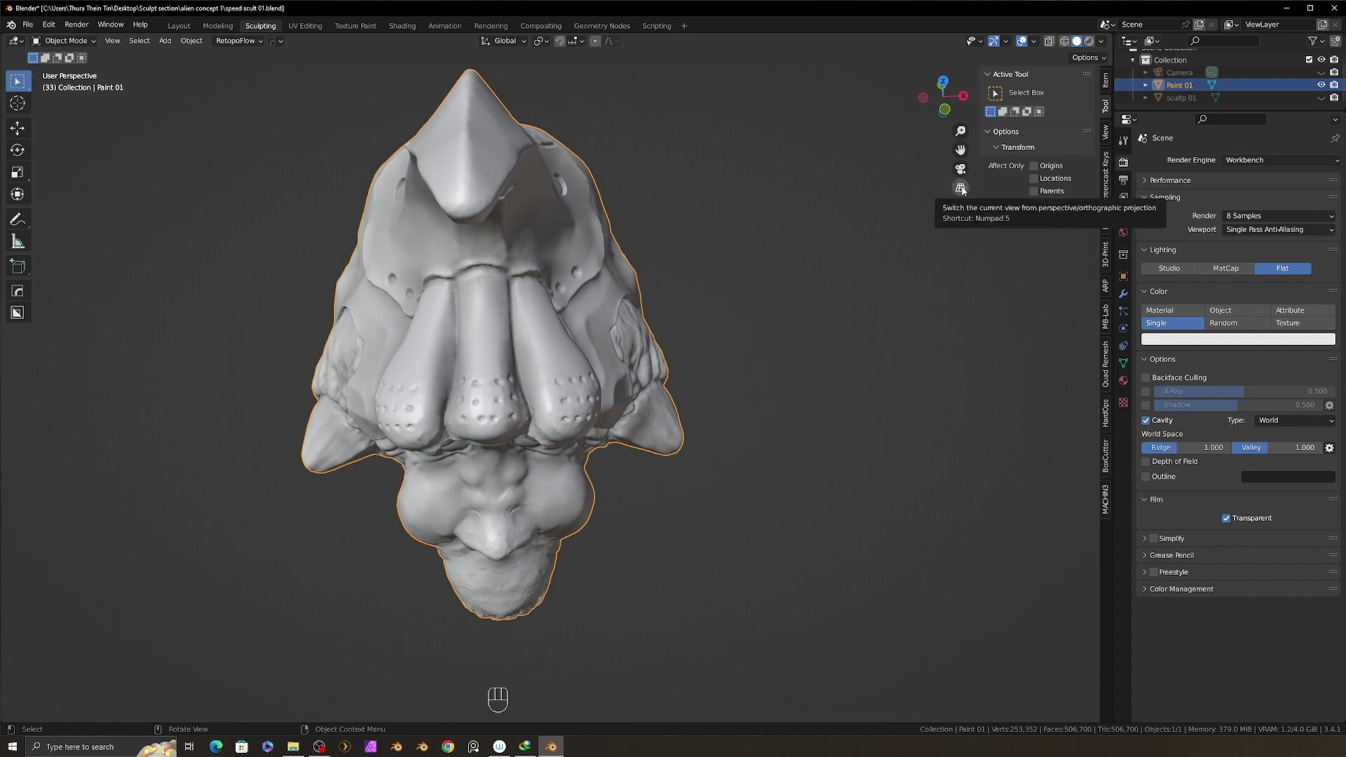
left_click(964, 193)
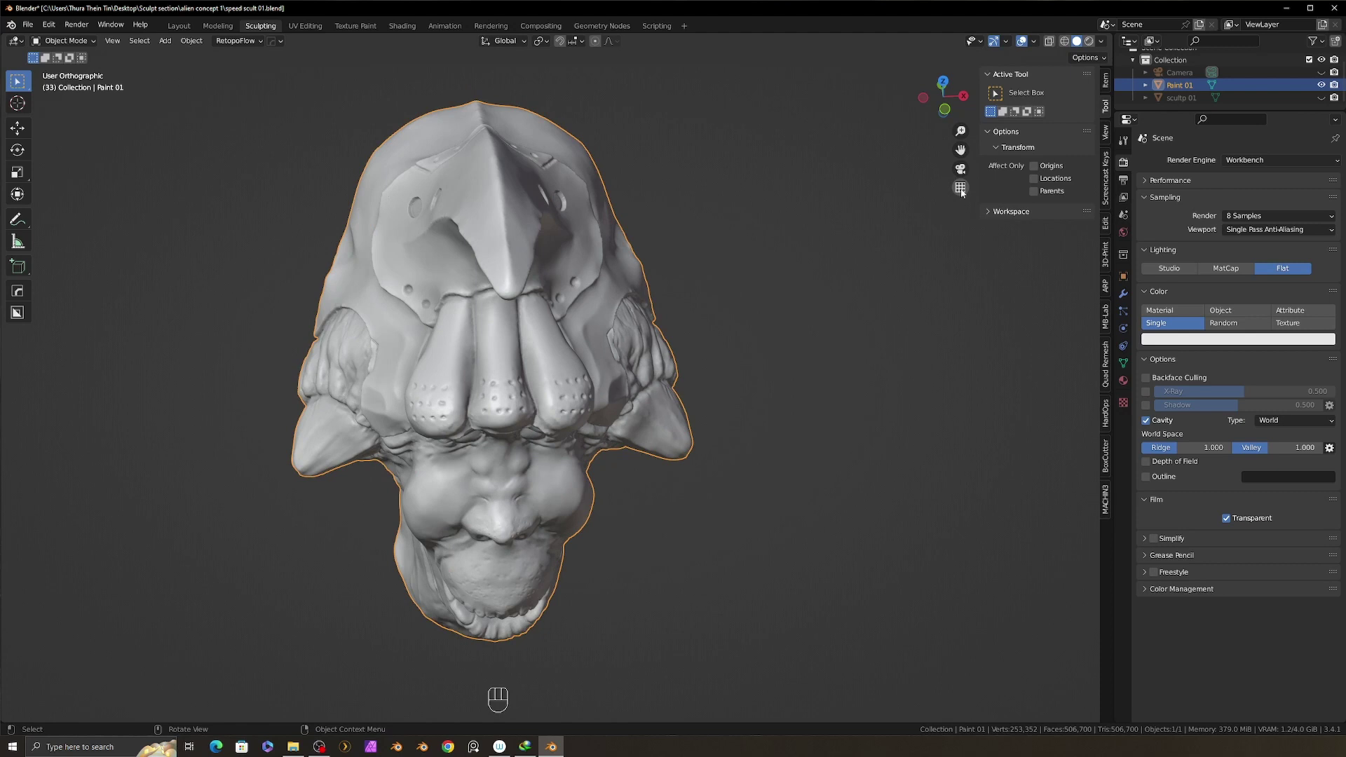
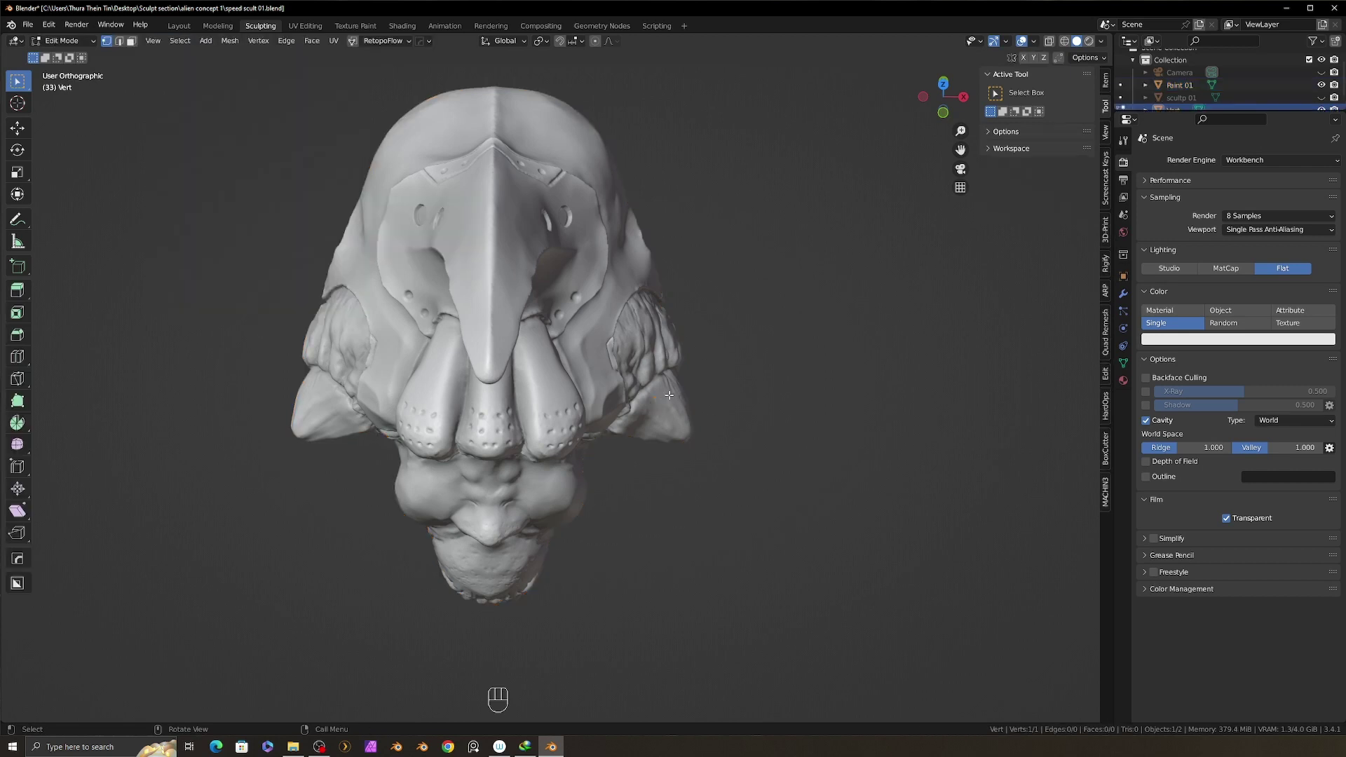
Extrude a new single-vertex mesh into a five-vertex line along the alien head's right side, using X-ray to see it.
key("g")
key("e")
key("e")
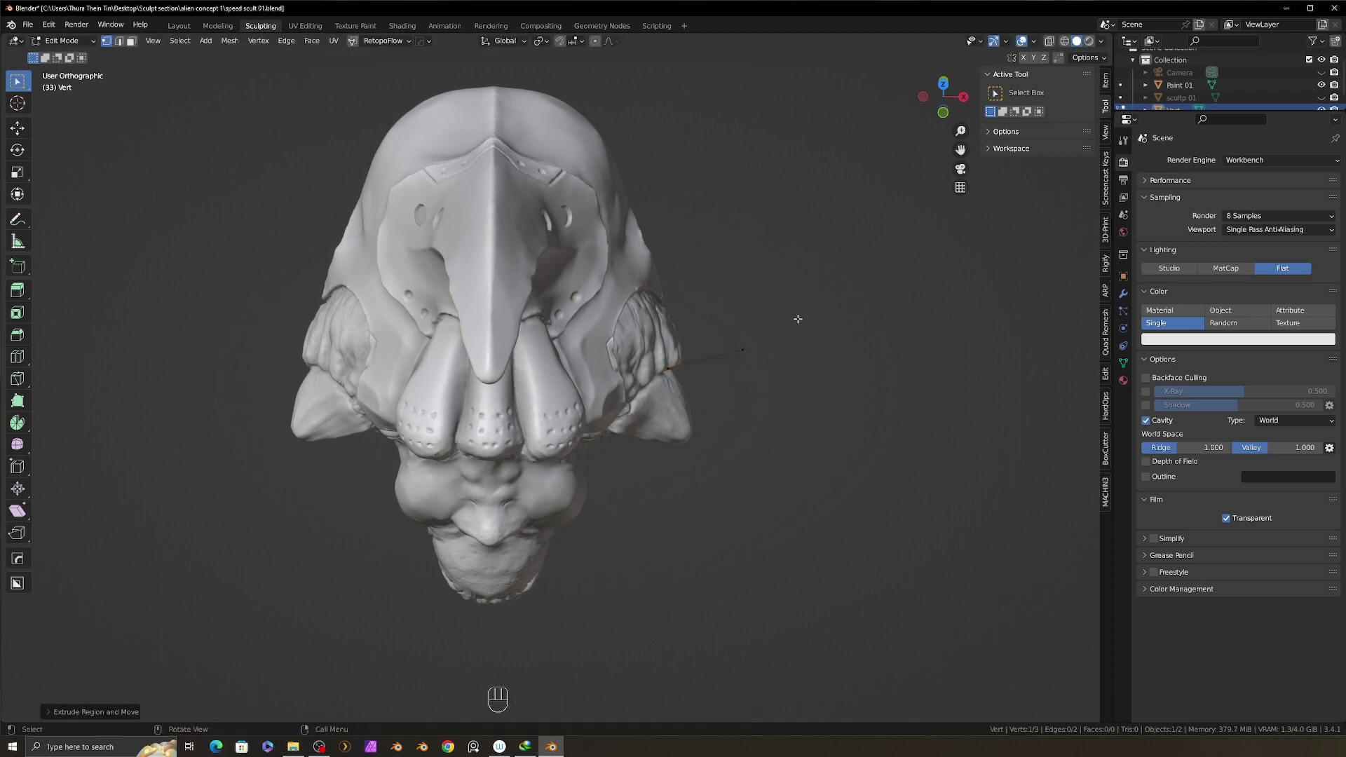
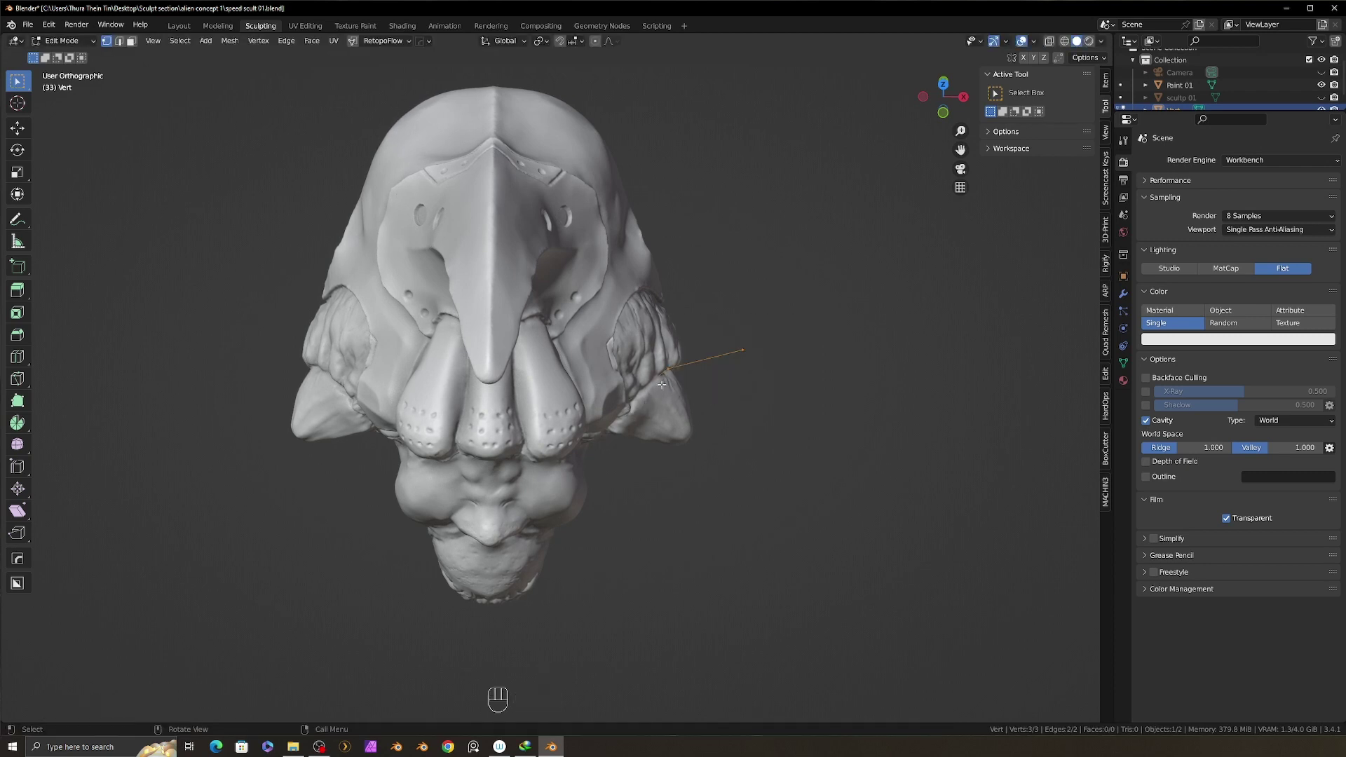
key("e")
key("shift+z")
key("shift+z")
key("shift+z")
key("alt+z")
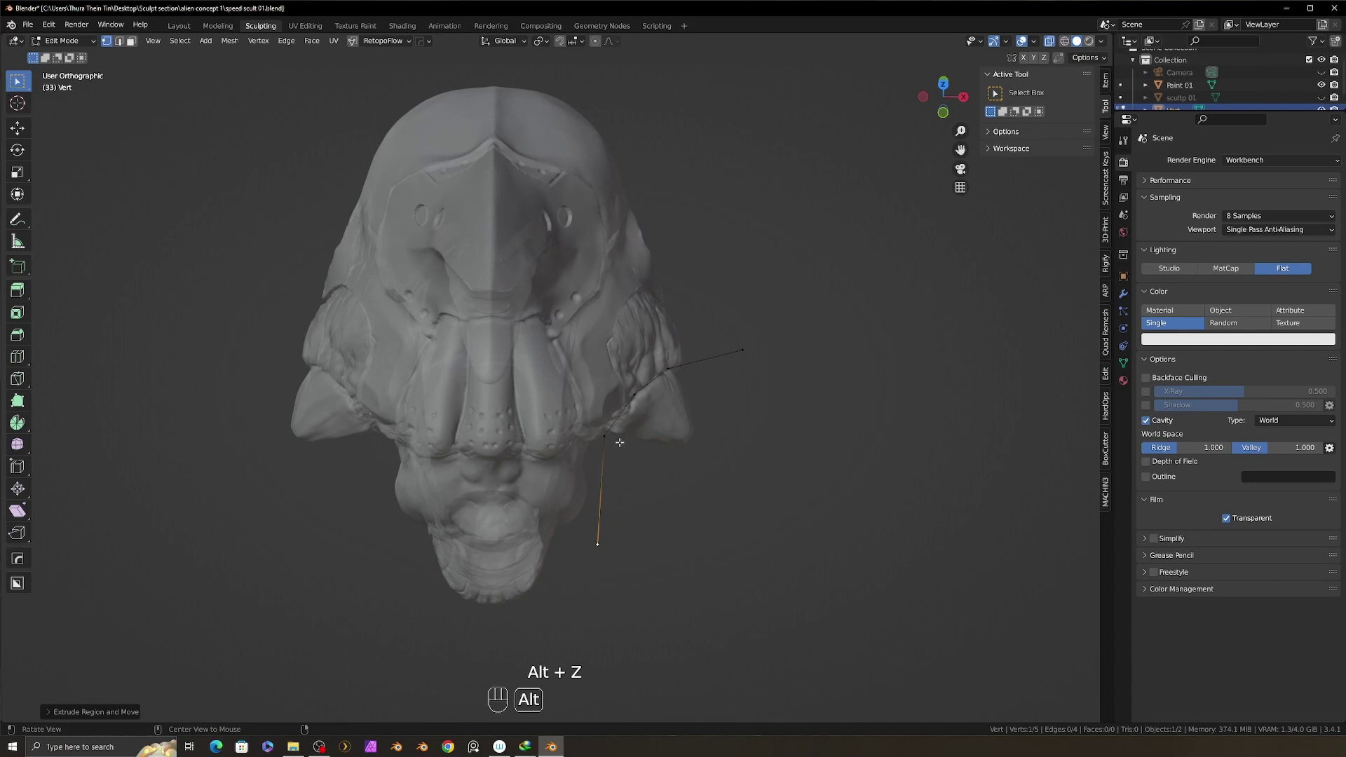
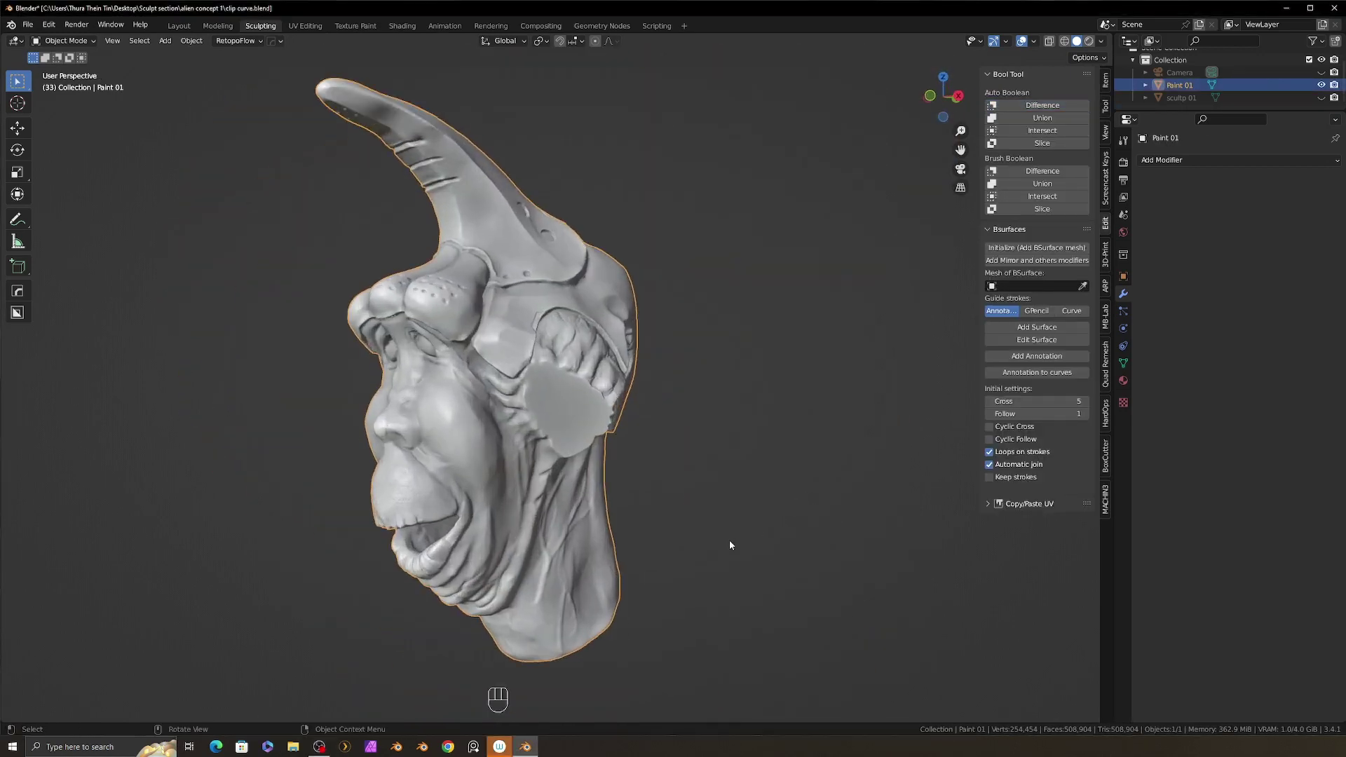
middle_click(734, 543)
left_click_drag(695, 520, 720, 508)
middle_click(720, 508)
left_click_drag(708, 517, 675, 520)
left_click_drag(665, 518, 617, 518)
left_click_drag(689, 495, 583, 465)
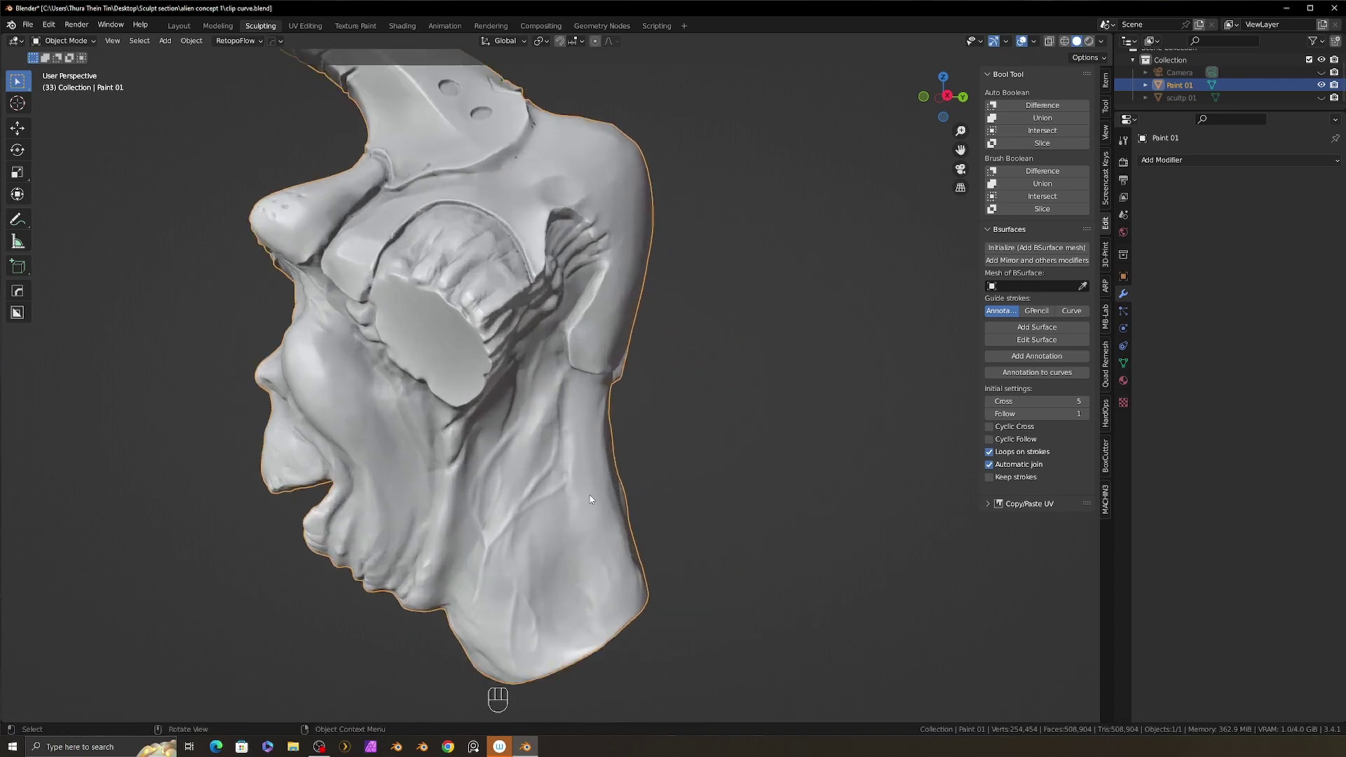
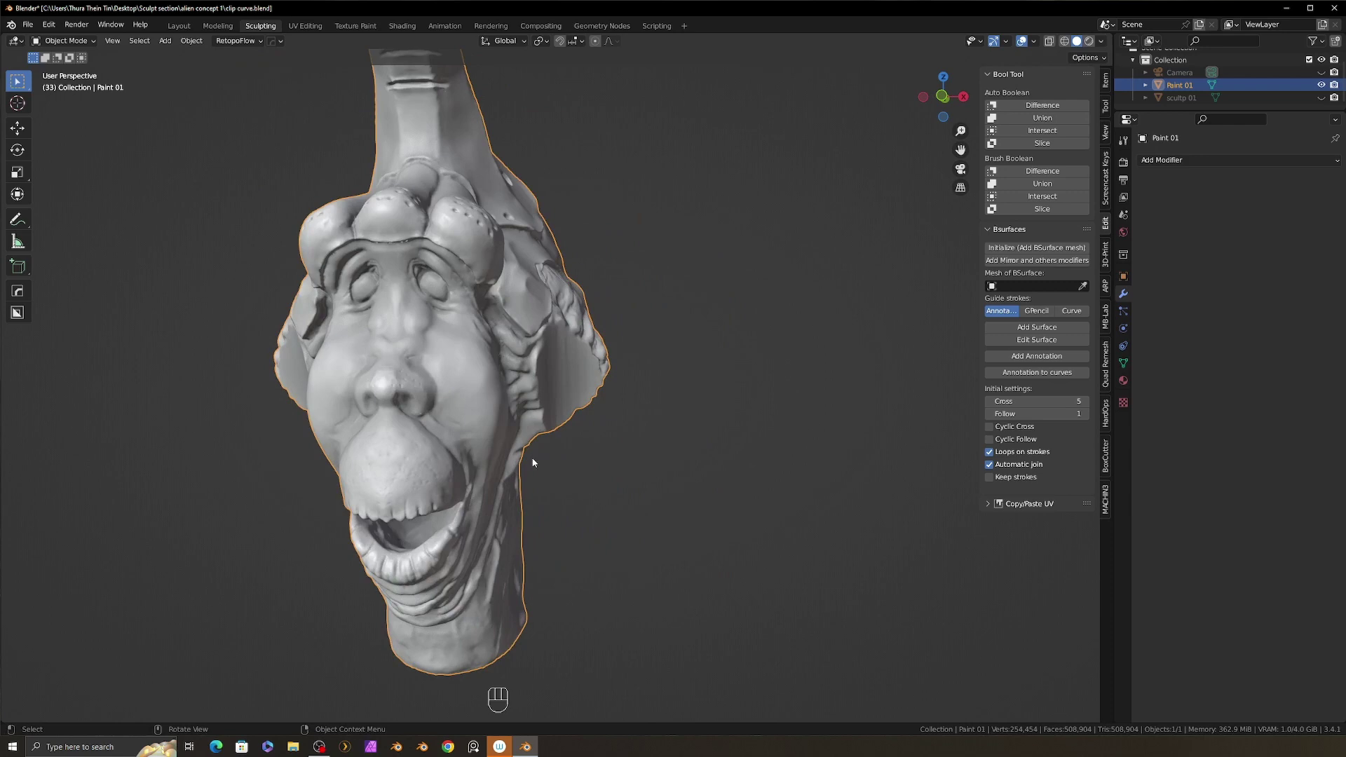
left_click_drag(577, 417, 621, 396)
left_click(630, 408)
left_click_drag(603, 414, 574, 415)
left_click(613, 406)
left_click(595, 427)
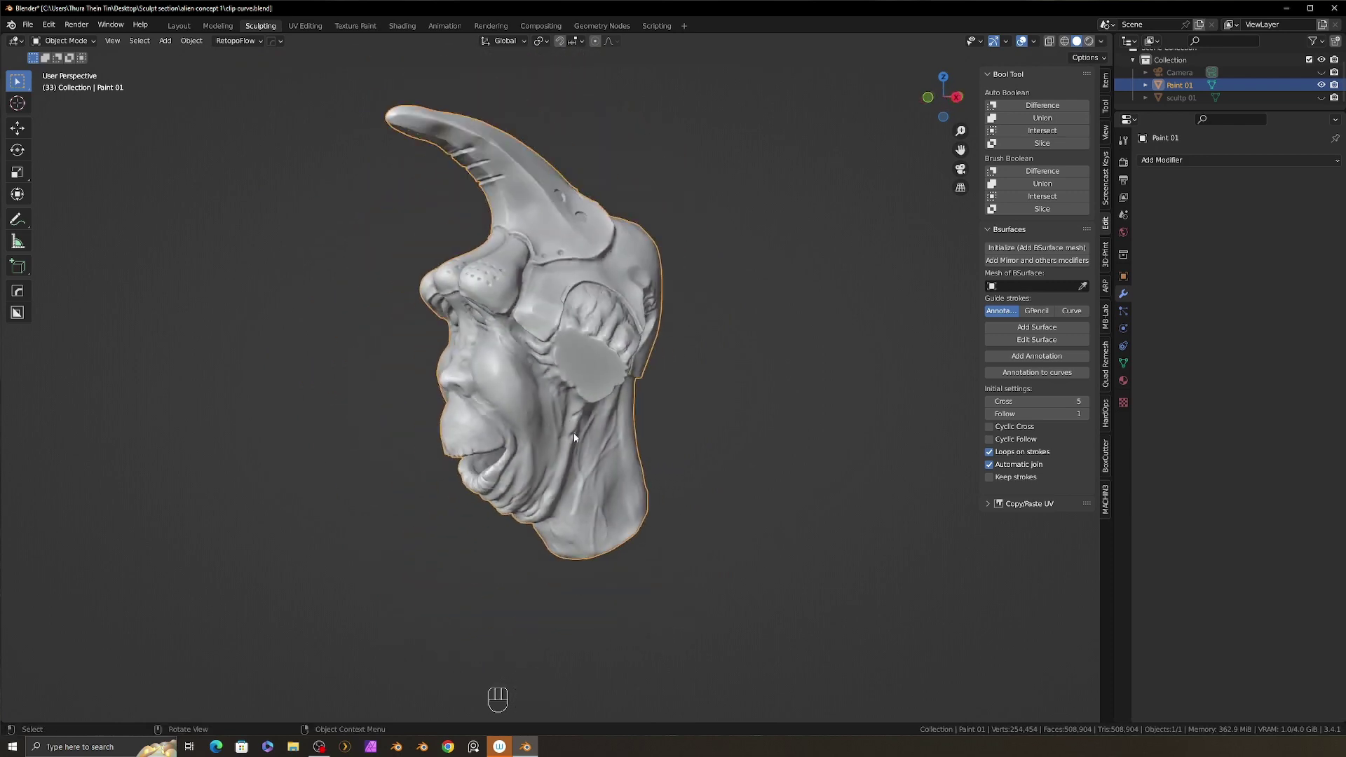
left_click_drag(597, 408, 623, 402)
middle_click(537, 440)
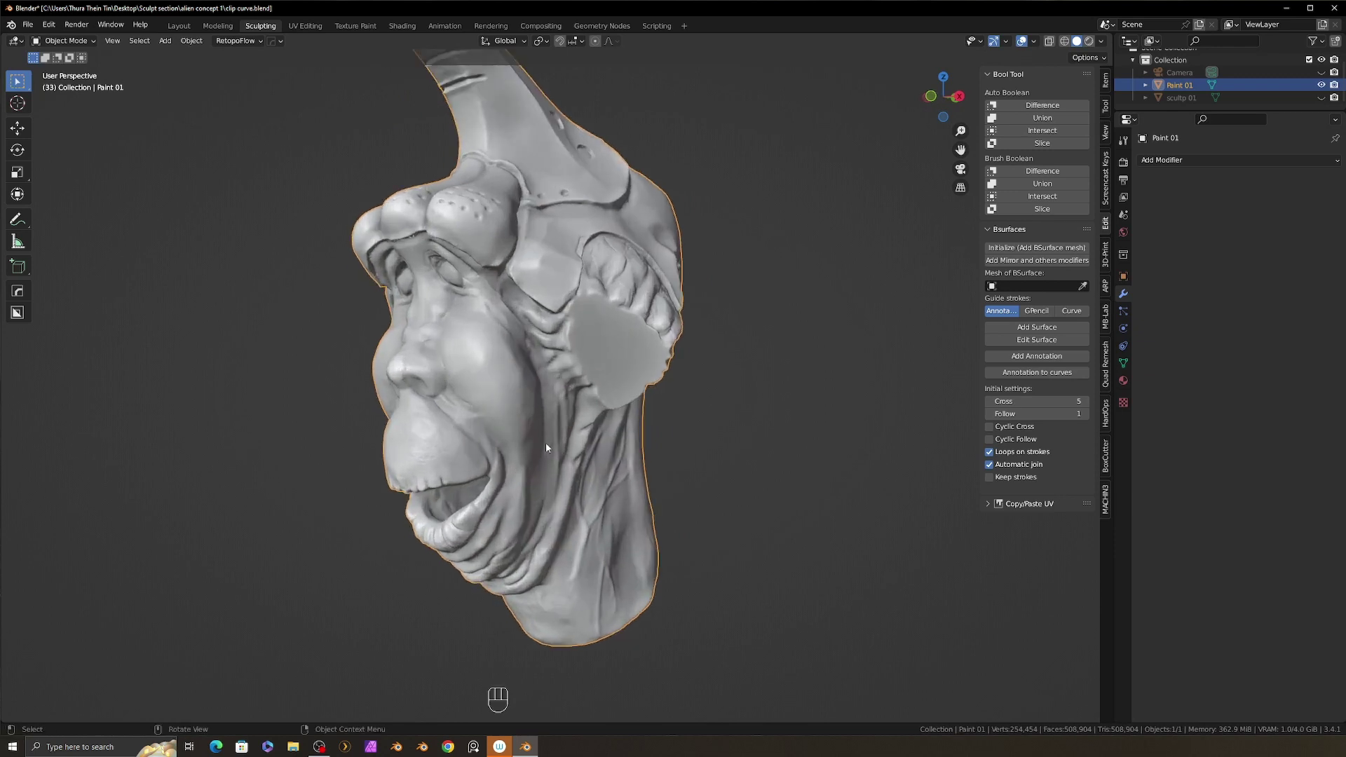
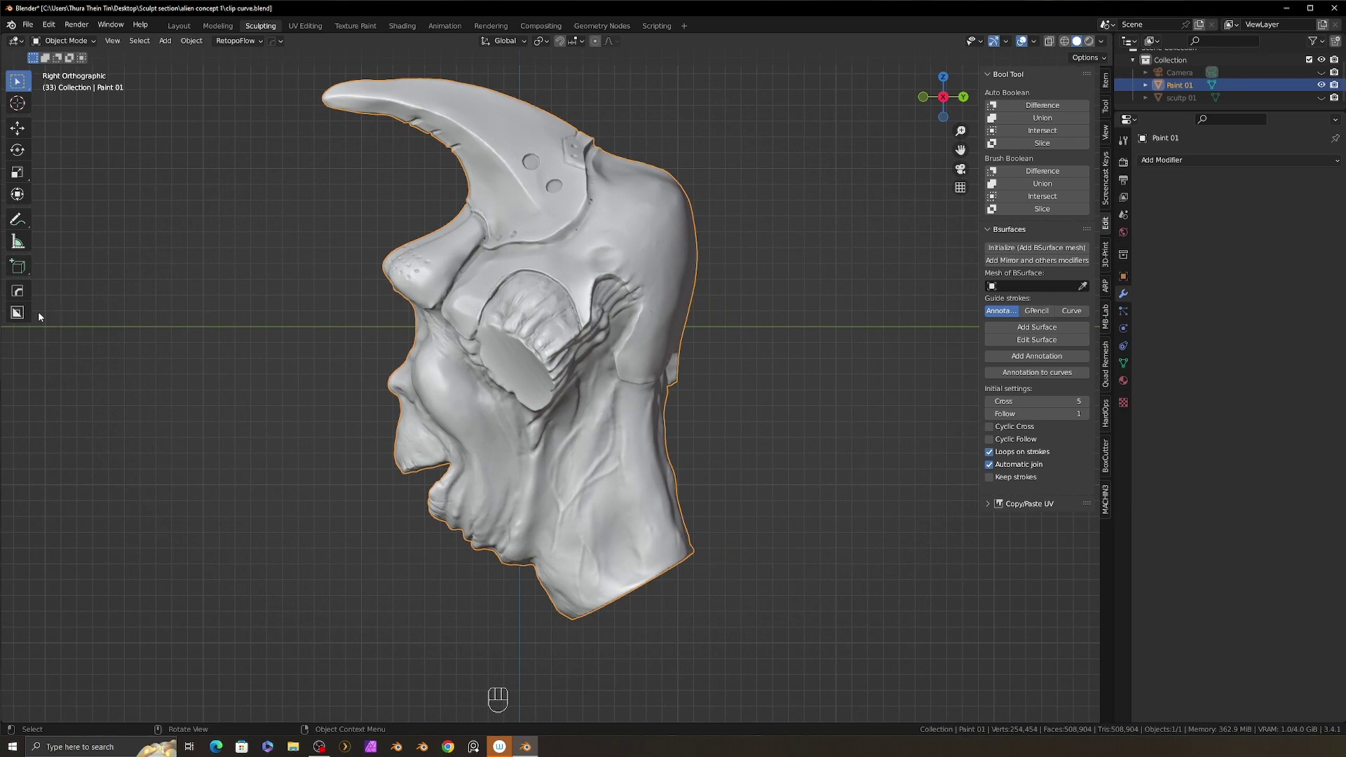
Activate BoxCutter in Destructive mode with the Exact boolean solver.
left_click(31, 317)
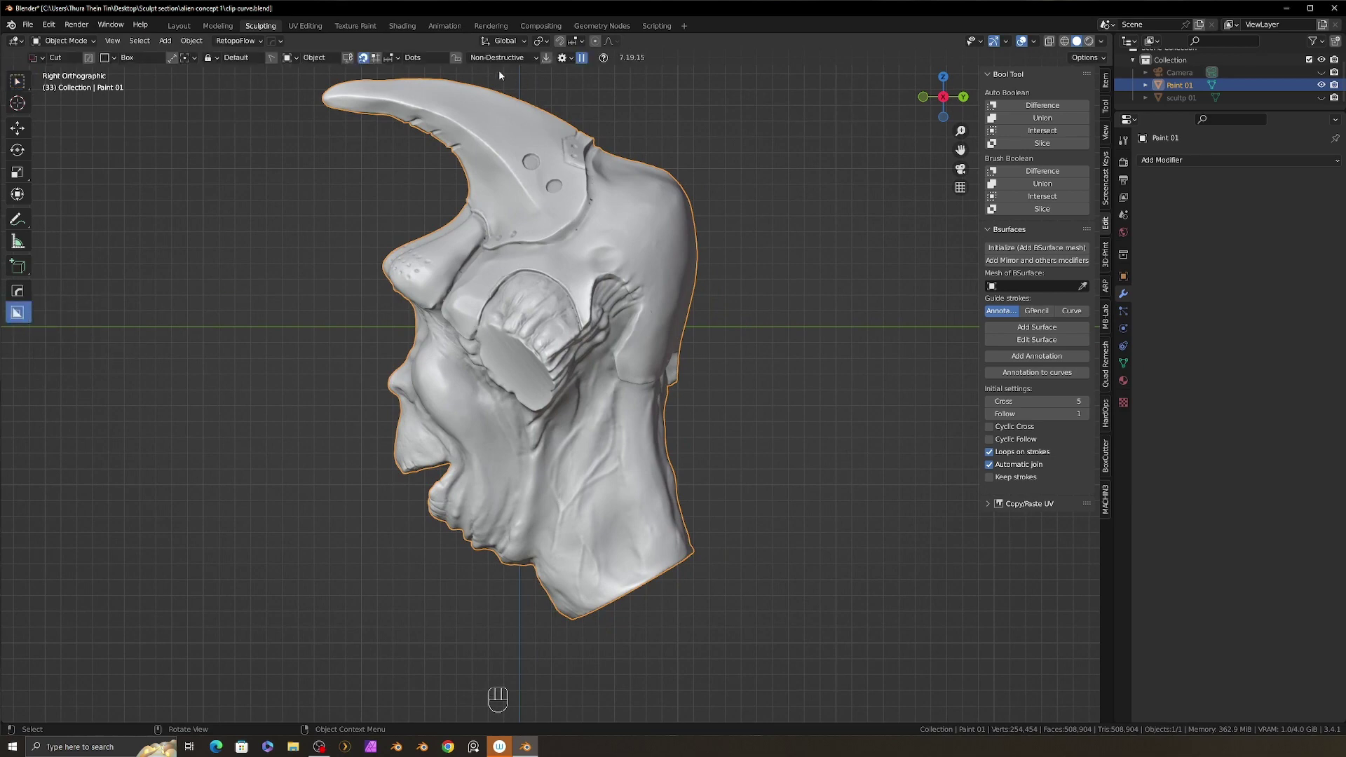
left_click_drag(511, 62, 504, 75)
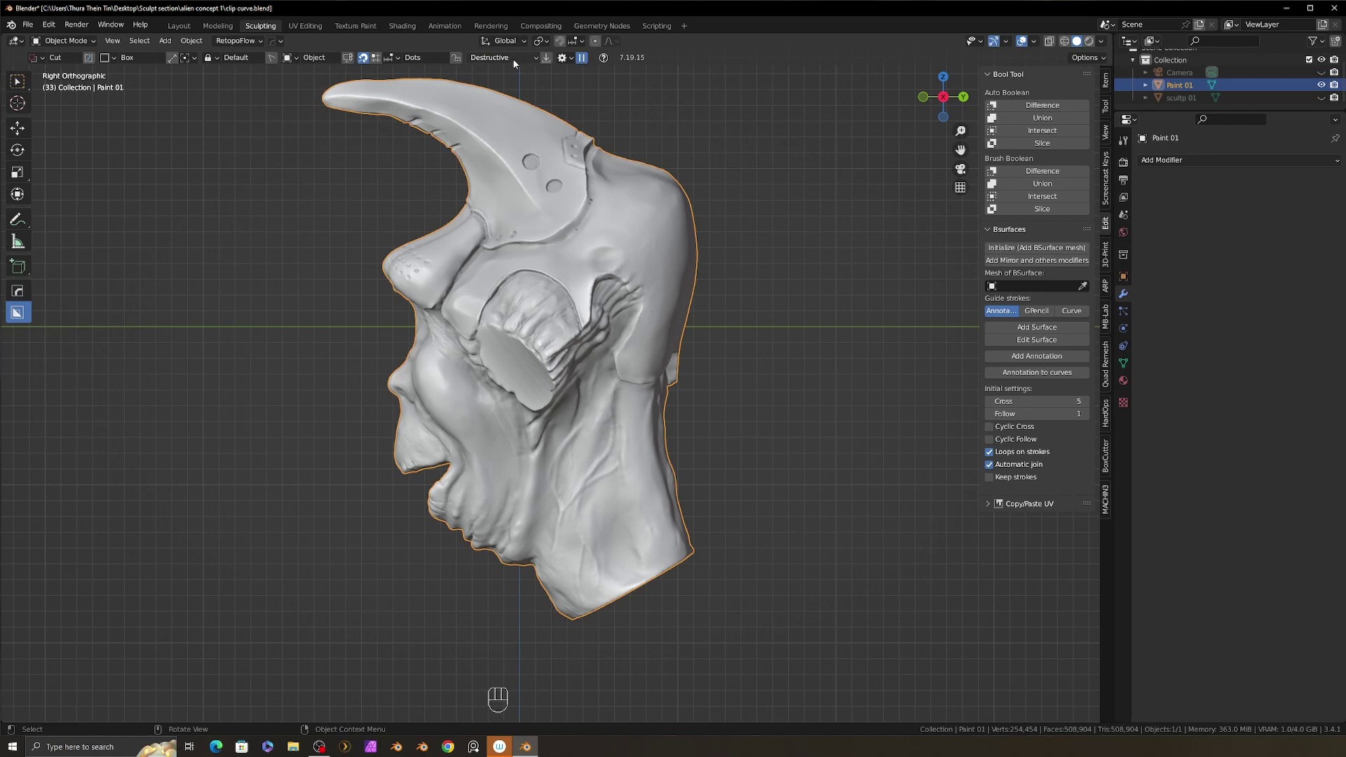
left_click_drag(576, 64, 616, 19)
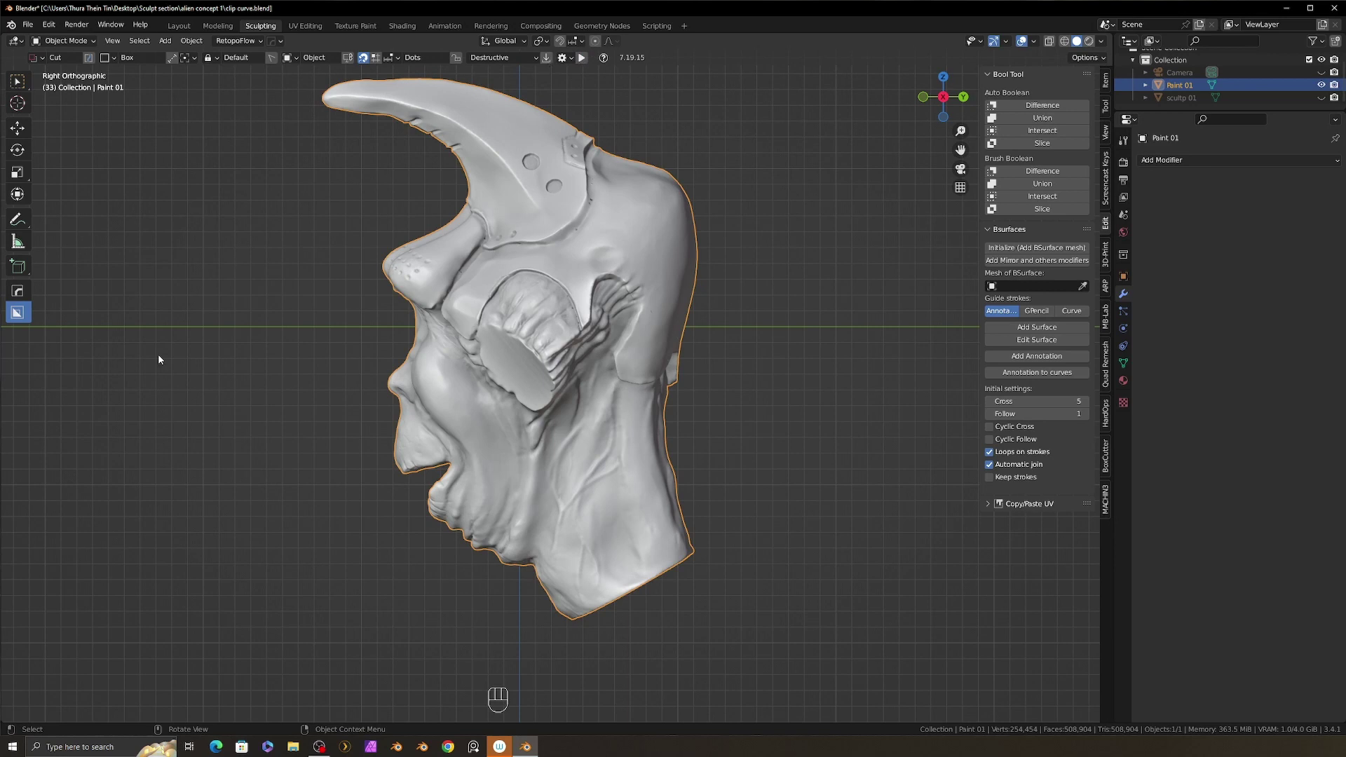
Set the BoxCutter shape to Ngon and place the first outline points on the head.
key("d")
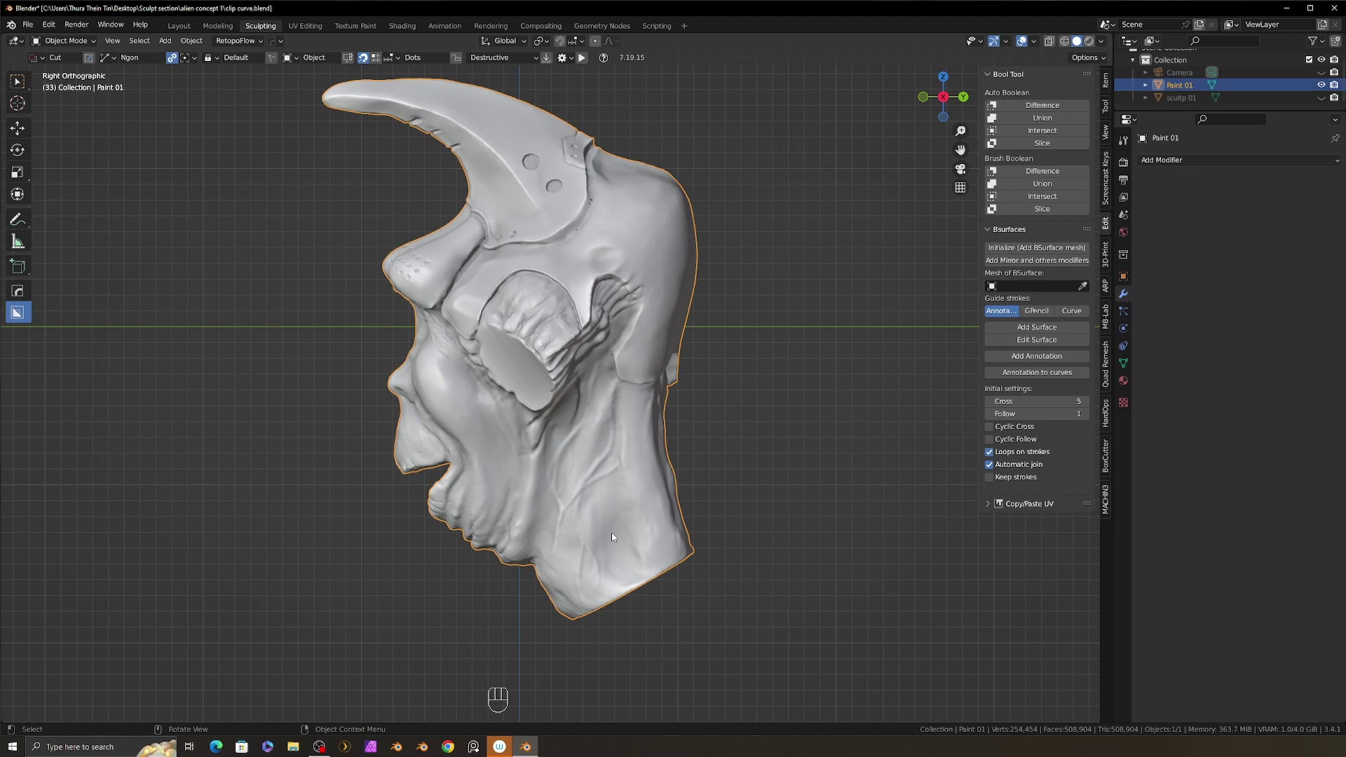
left_click_drag(621, 632, 607, 532)
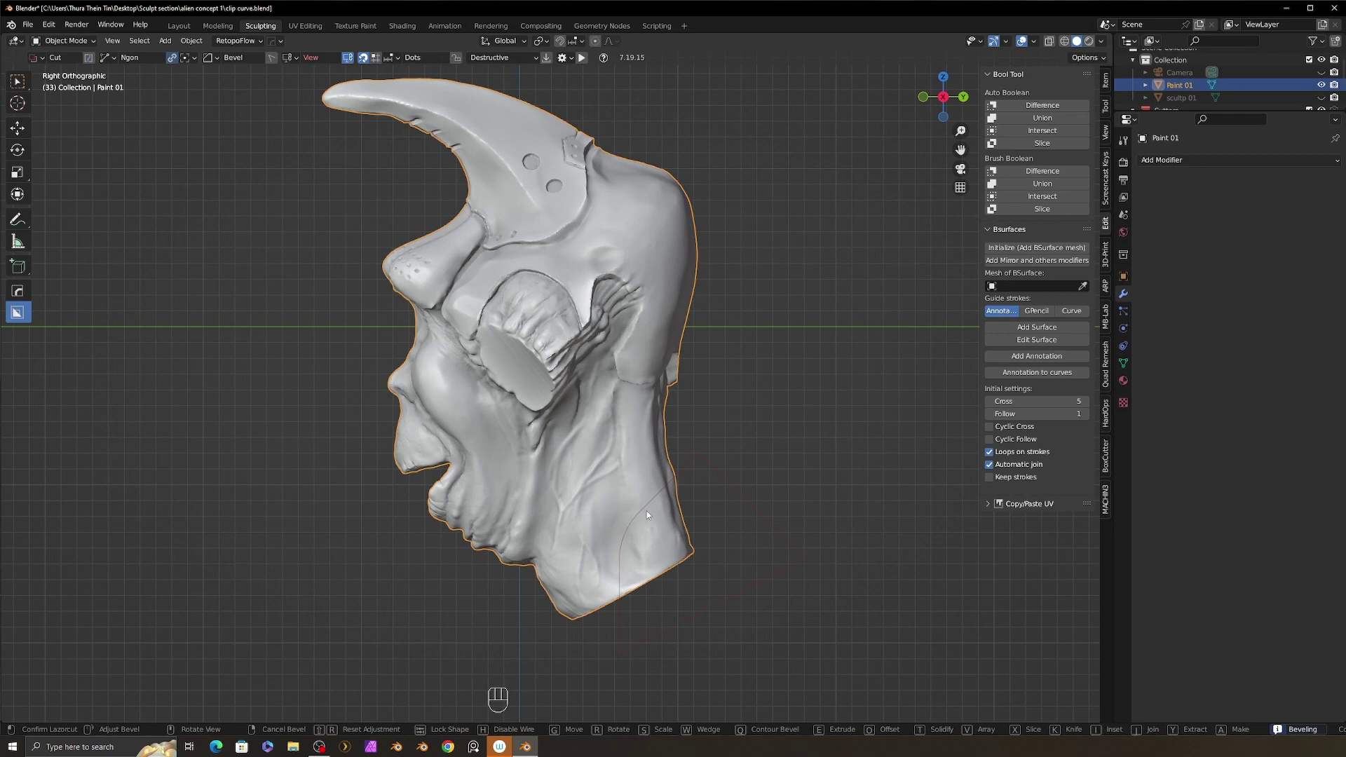
left_click(878, 518)
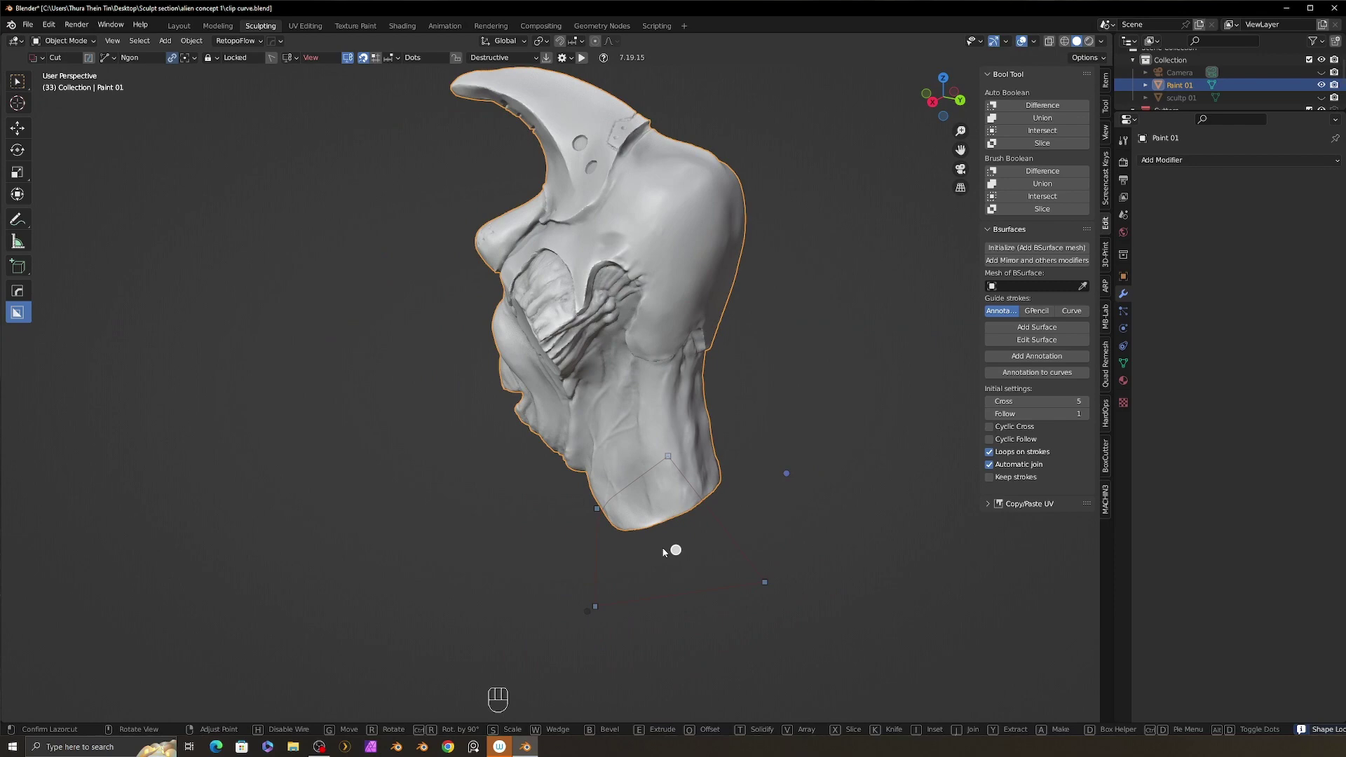
left_click(768, 553)
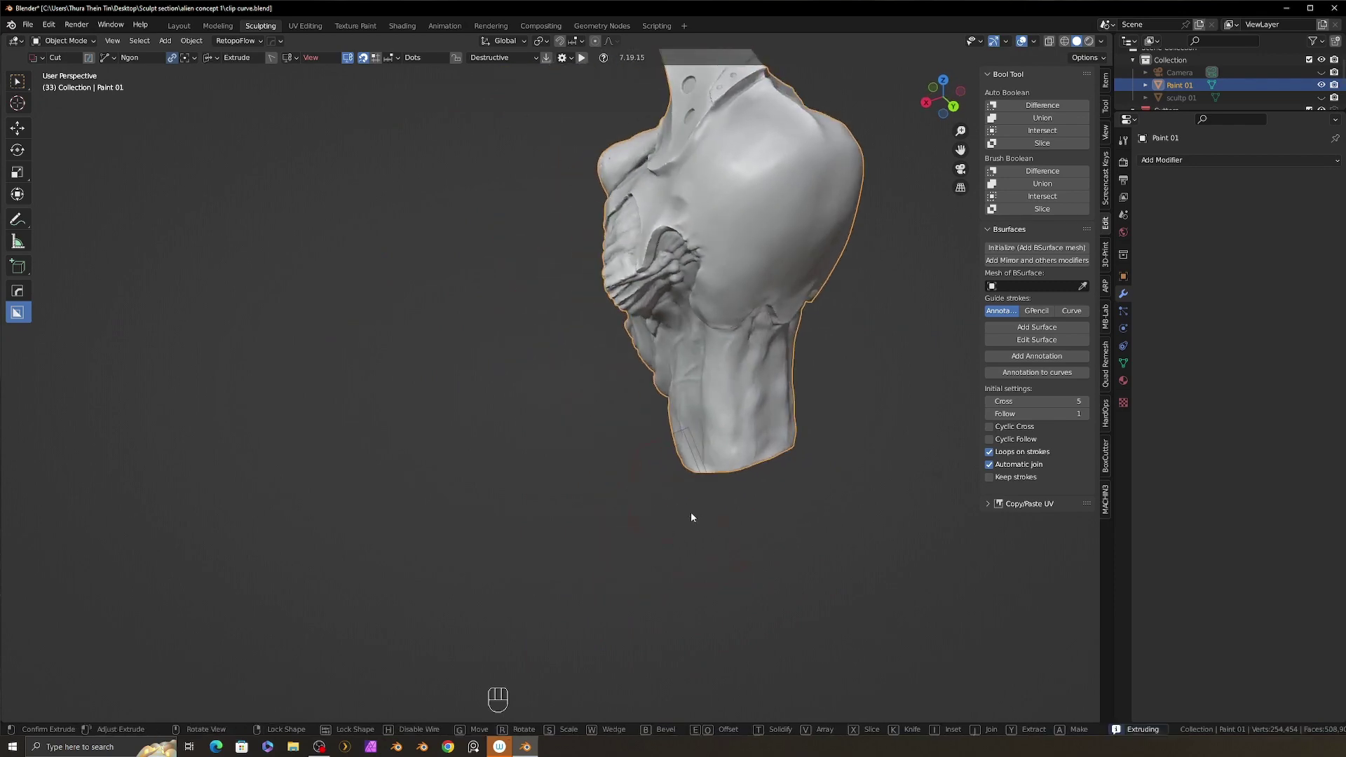
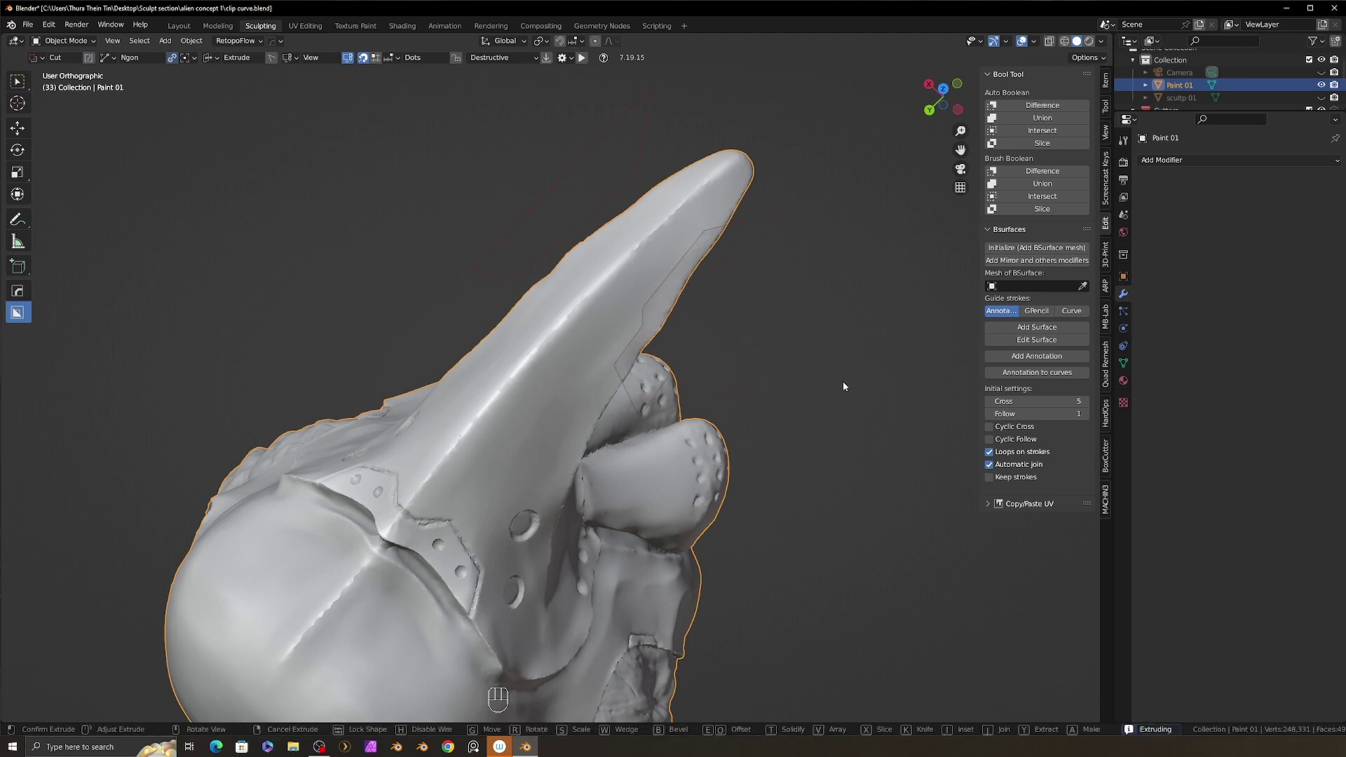
Draw an Ngon cut along the horn's underside and carve the stepped notch.
left_click_drag(792, 372, 729, 401)
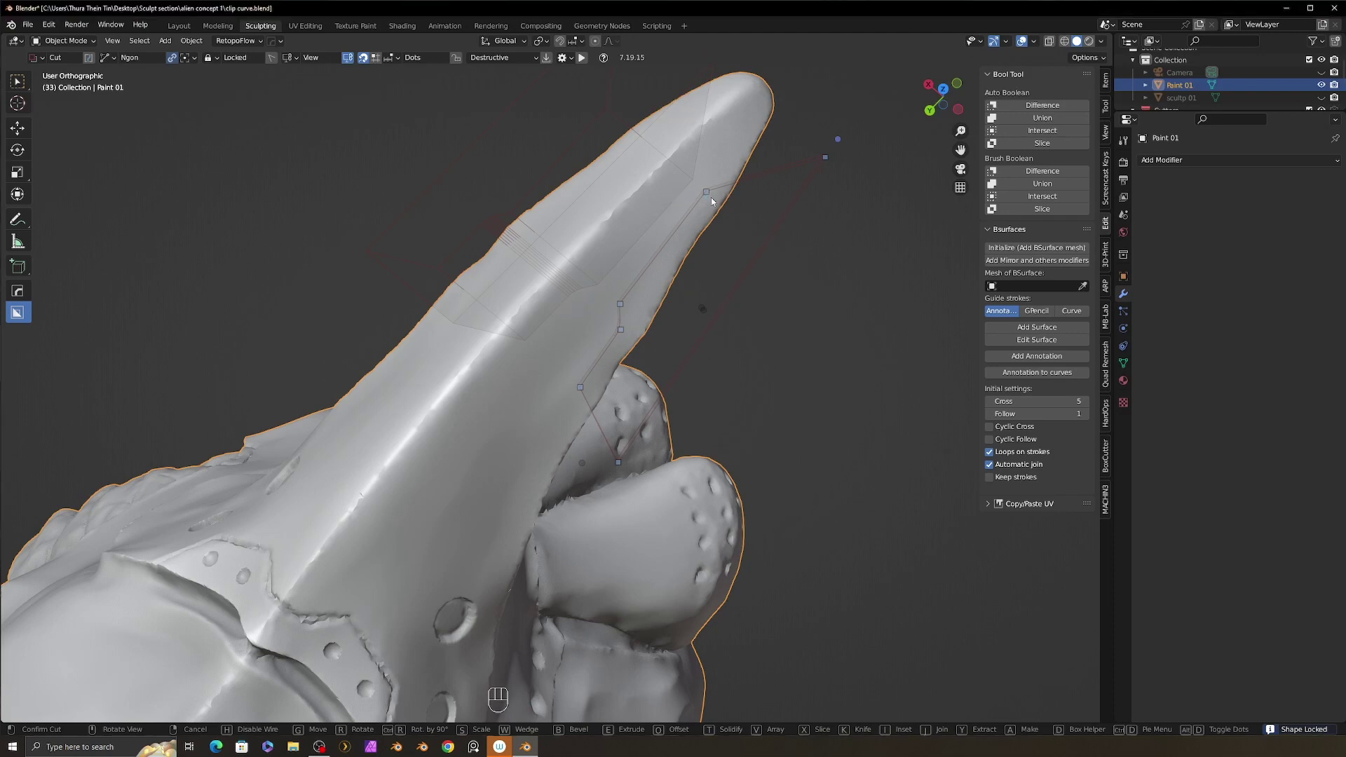
middle_click(745, 328)
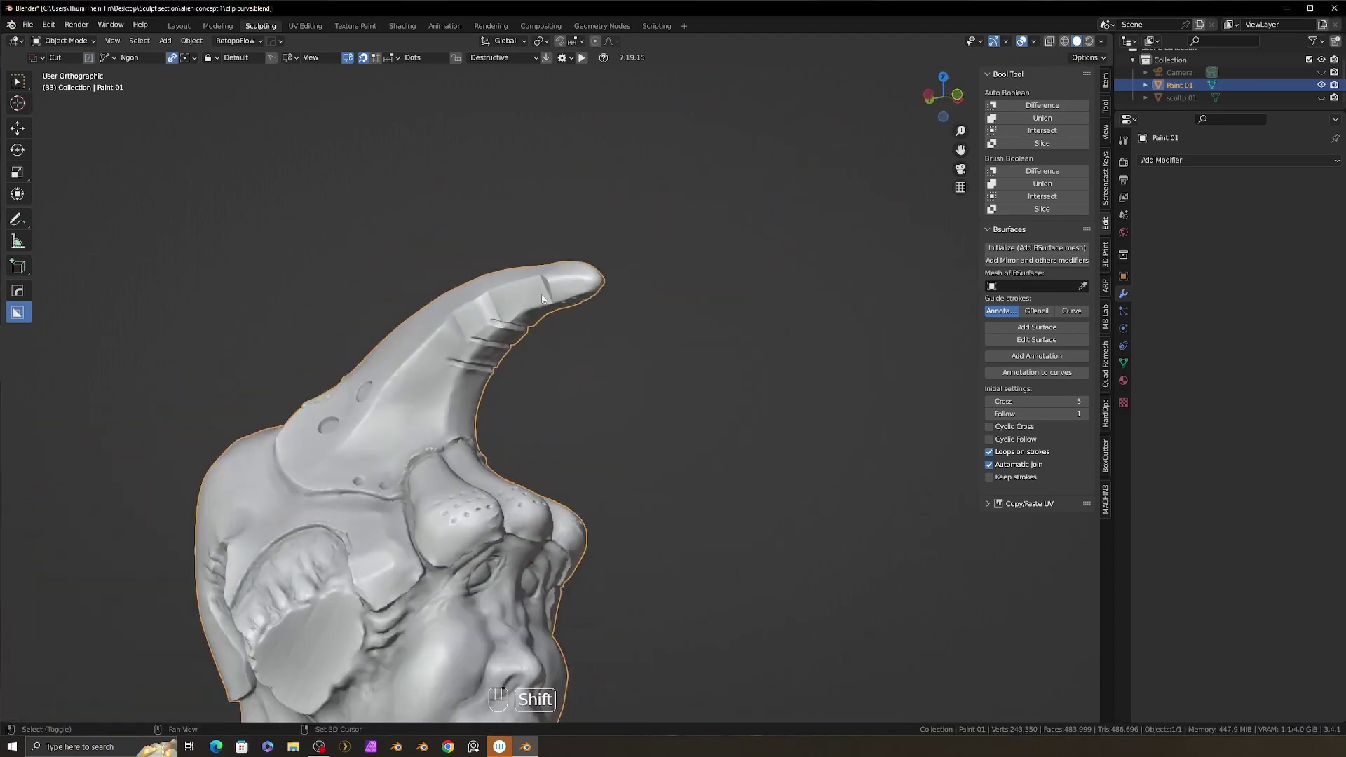
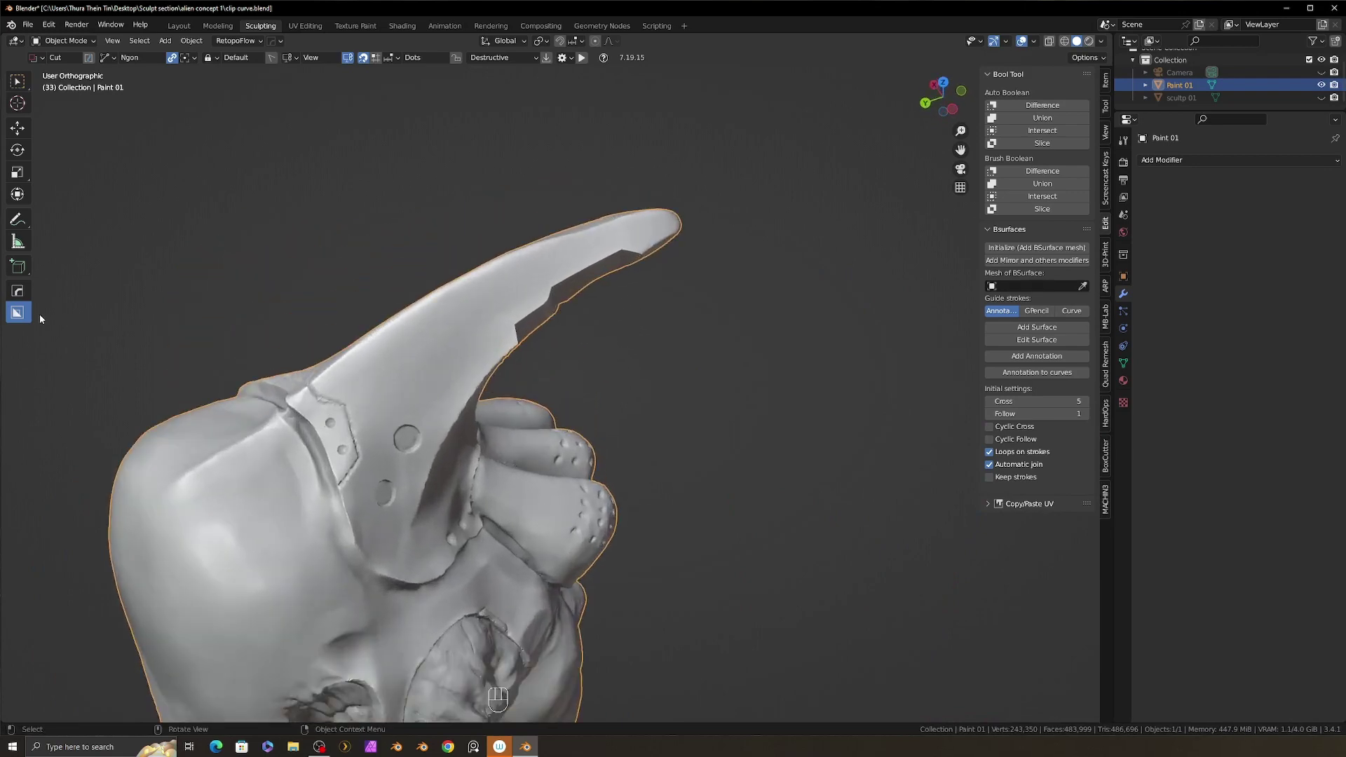
Orbit around the horn to inspect the notch before entering Sculpt Mode.
middle_click(633, 325)
middle_click(636, 339)
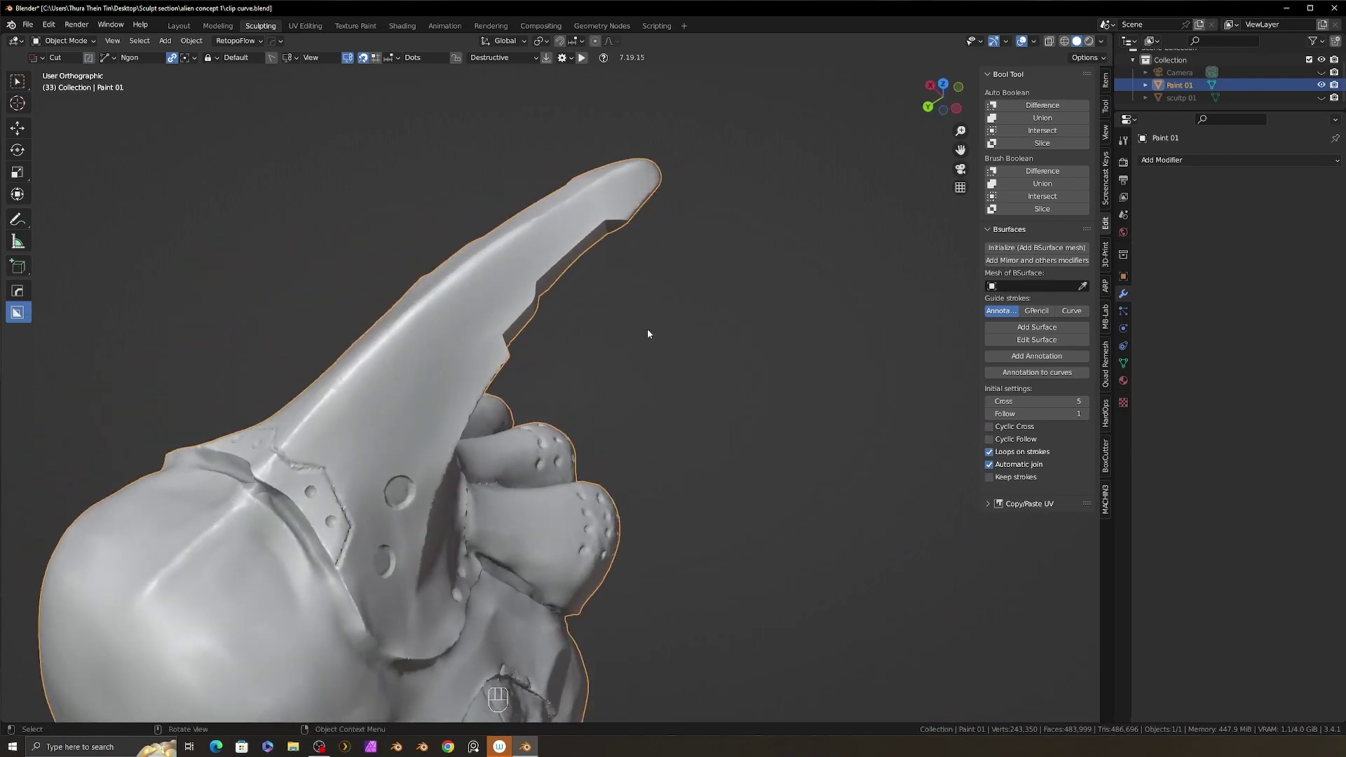
left_click(649, 331)
left_click_drag(662, 333, 635, 319)
left_click(689, 350)
left_click_drag(675, 365, 586, 351)
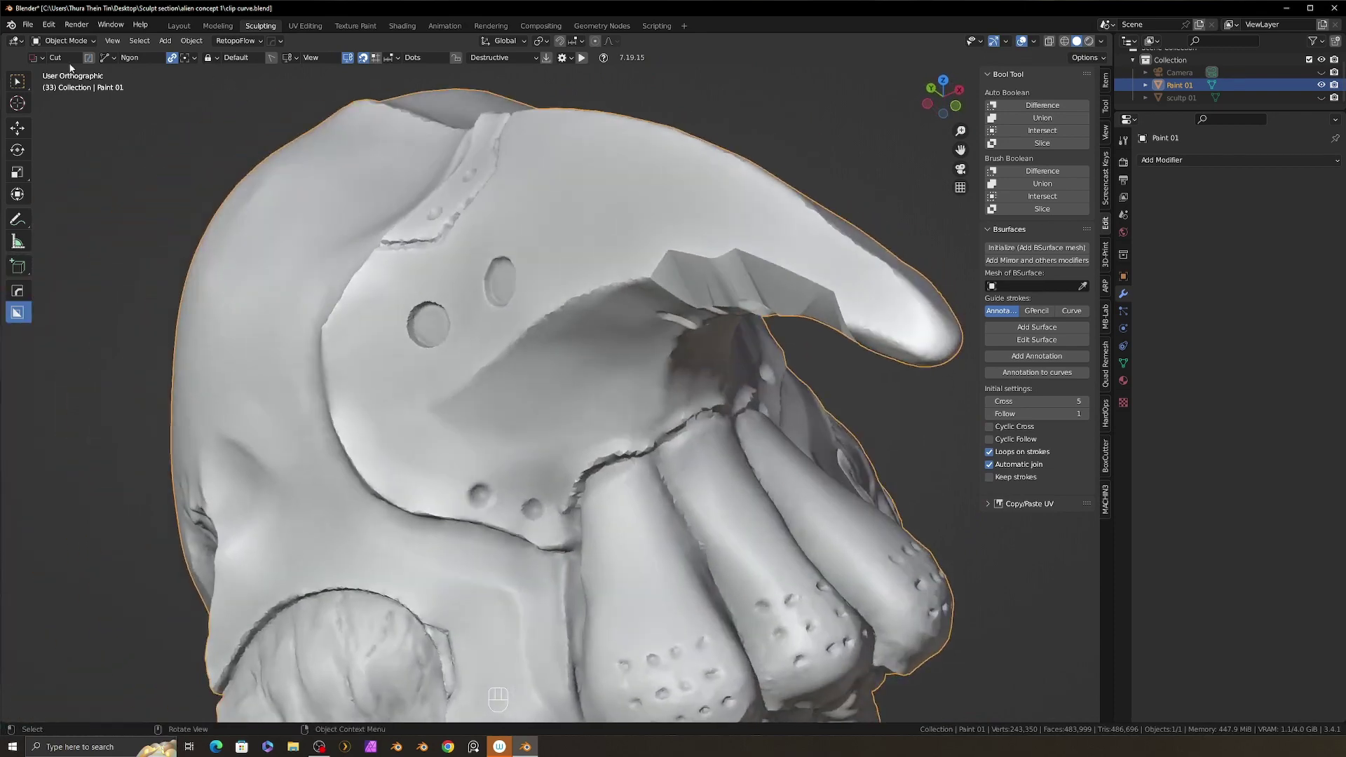
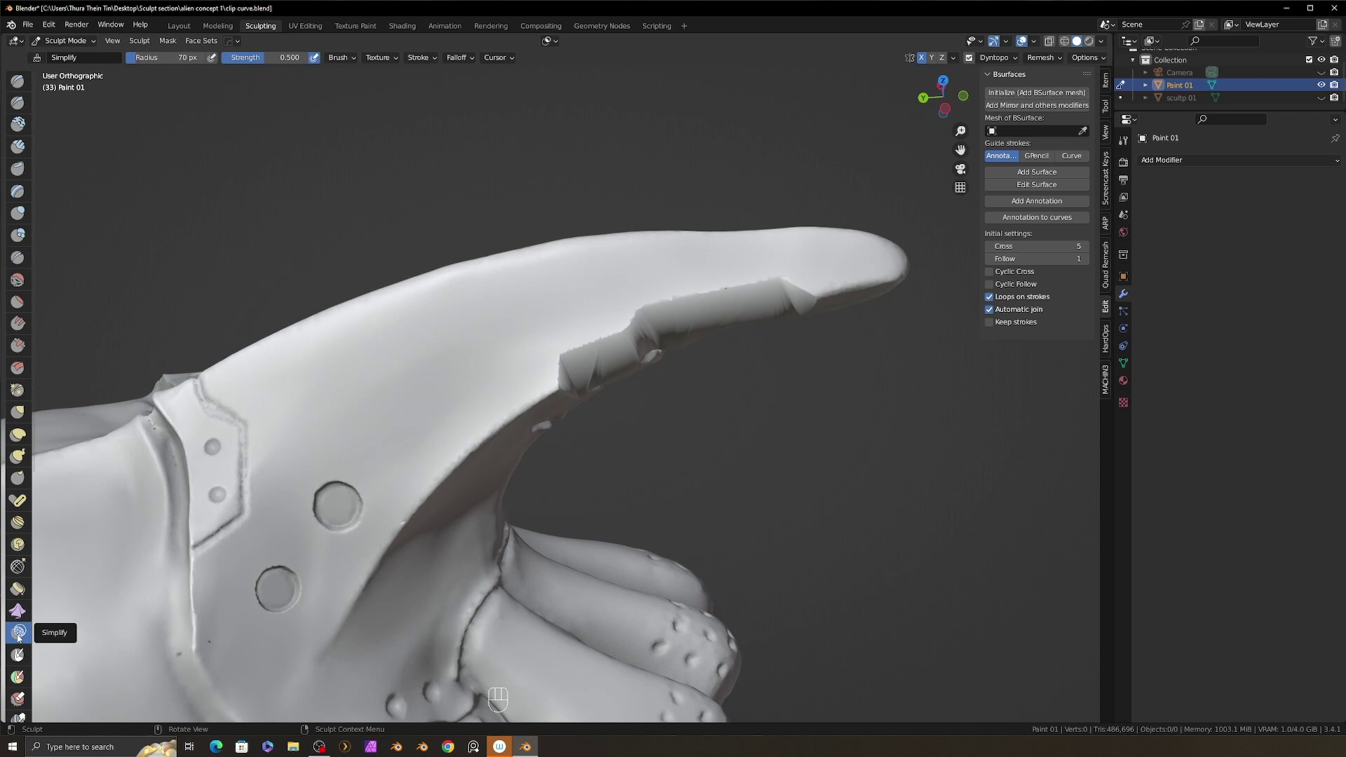
Resize the Simplify brush radius down to 61 px over the notched edge.
key("f")
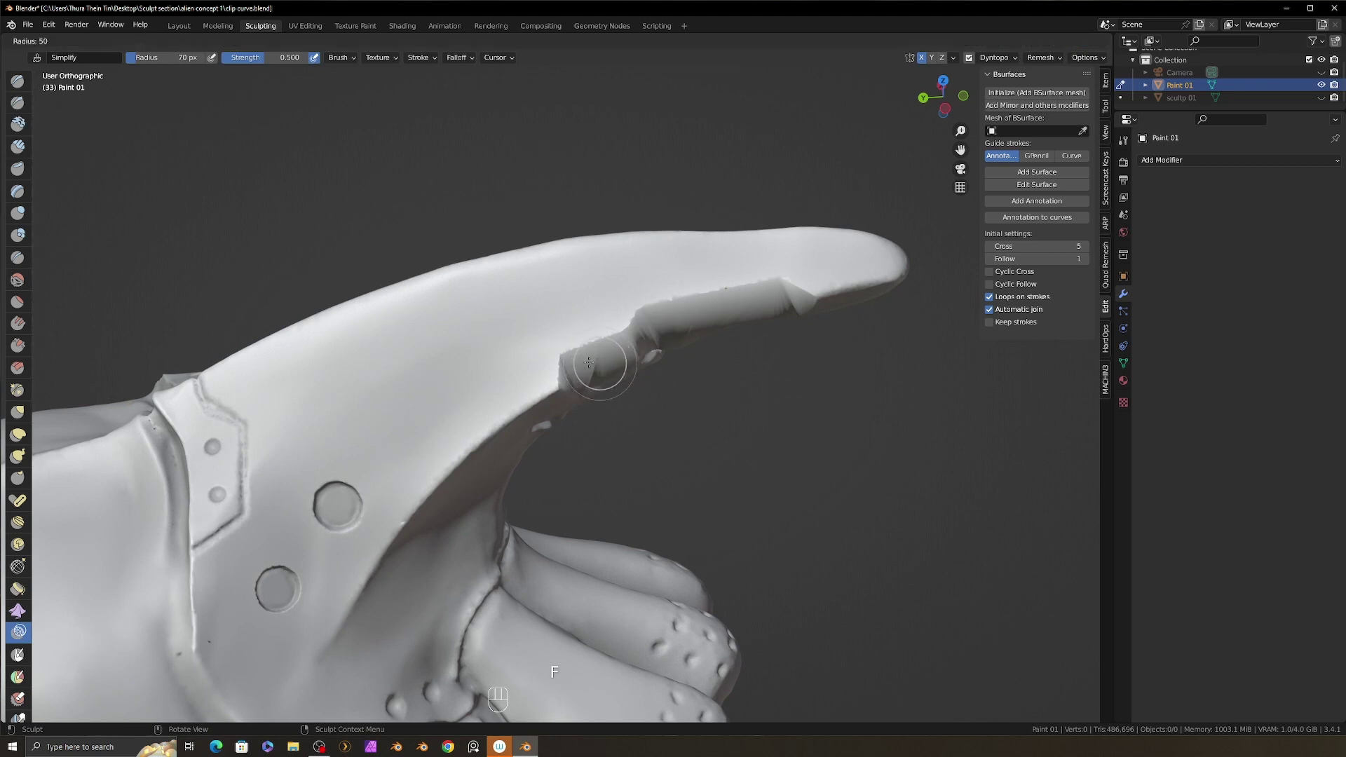